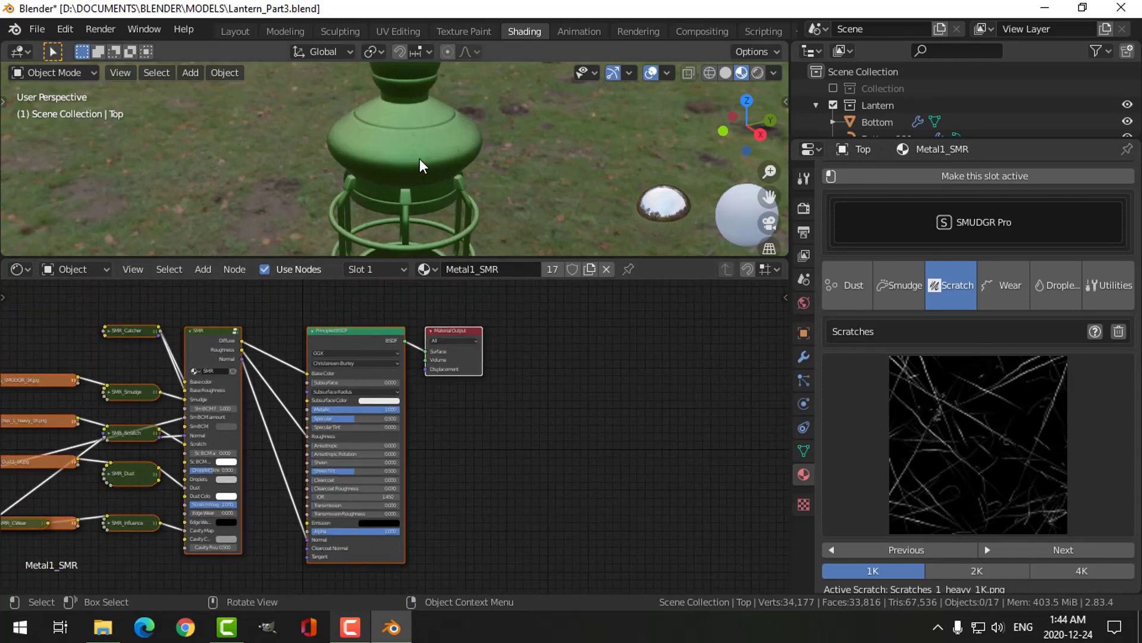
Step: Preview the green lantern top path-traced against the park HDRI in Layout, World Surface collapsed
click(235, 37)
scroll(up, 3)
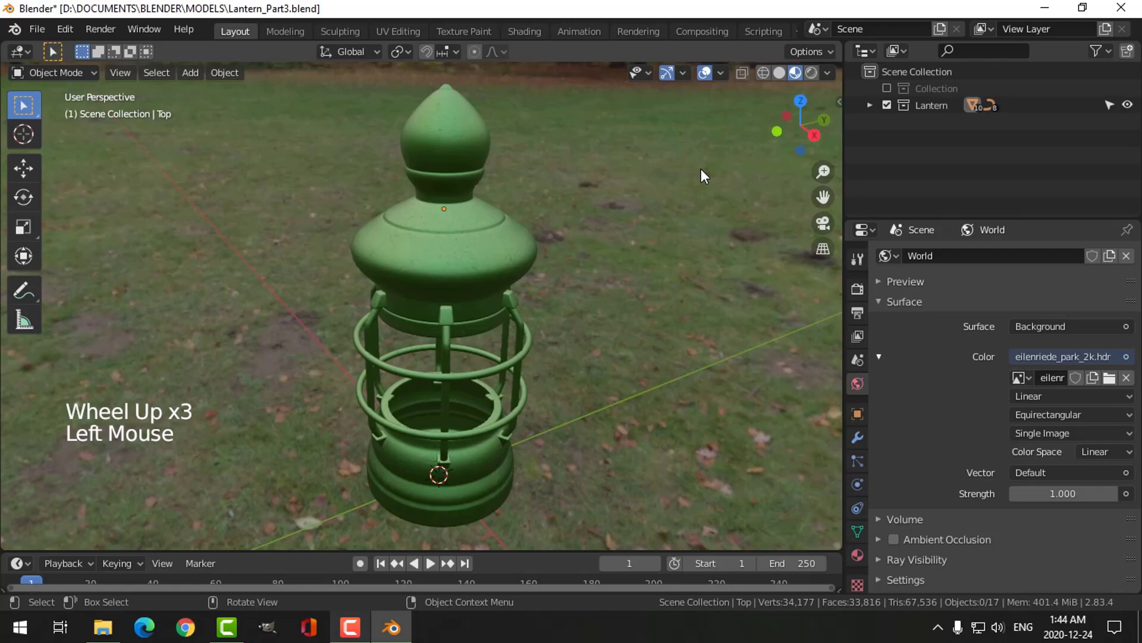
scroll(up, 3)
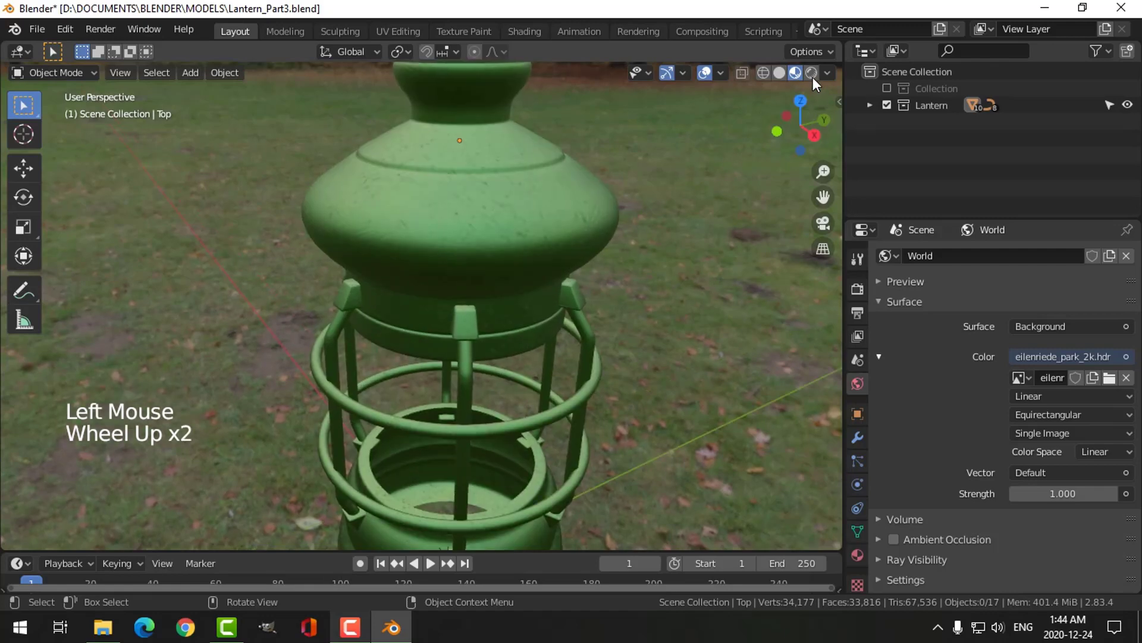
click(819, 78)
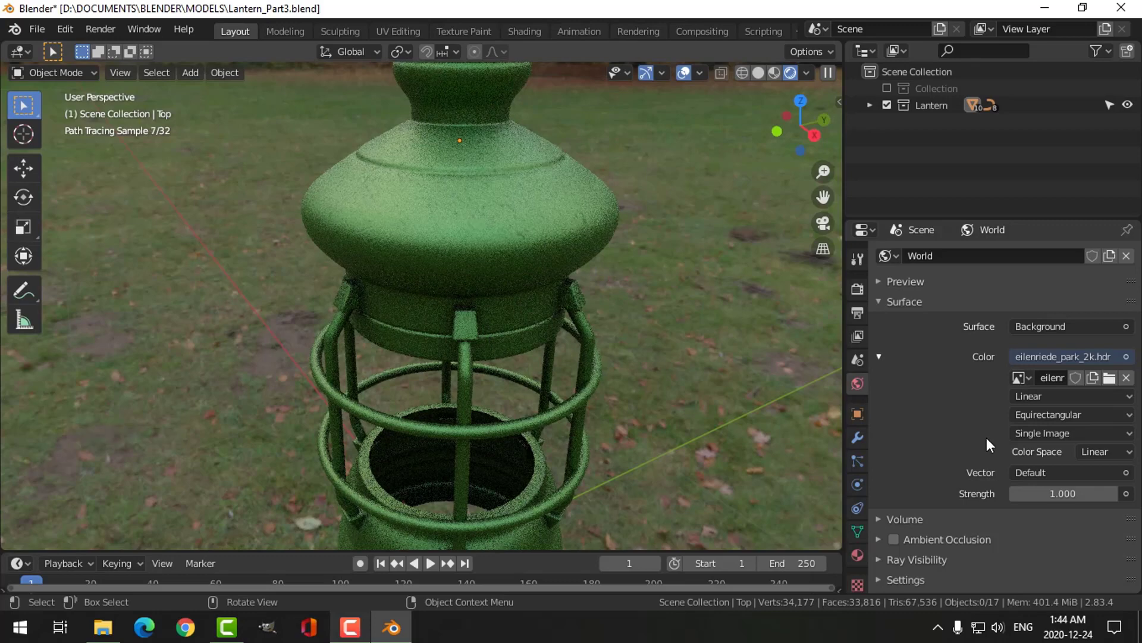
click(920, 423)
middle_click(524, 339)
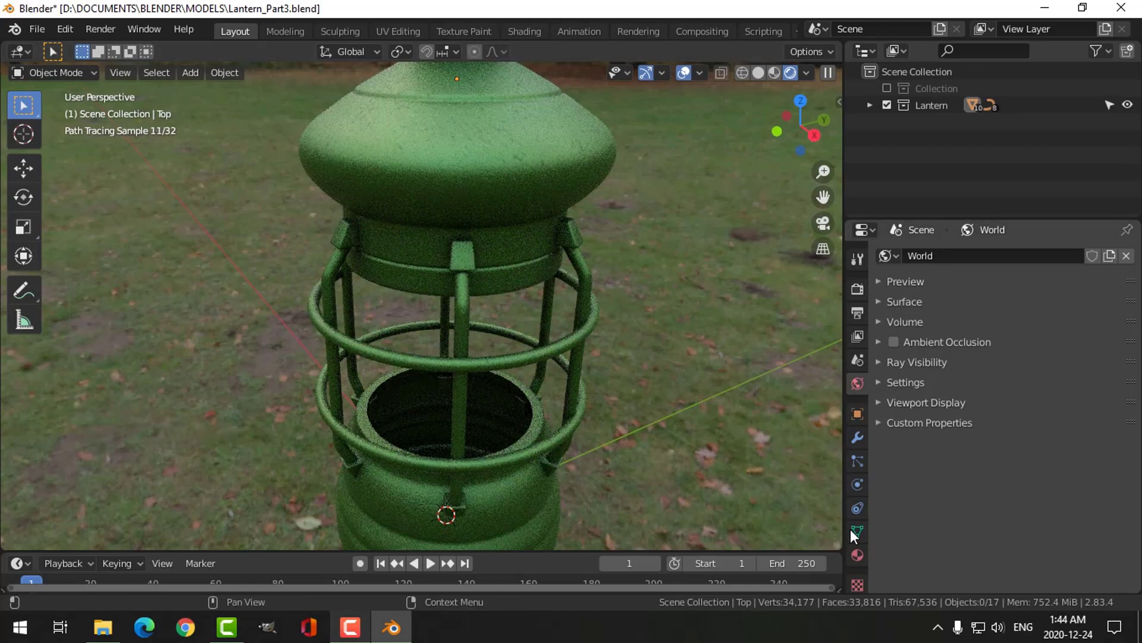
Step: Show Metal1_SMR's SMUDGR Pro Wear & Tear settings with Cavity Wear in Live mode
click(927, 470)
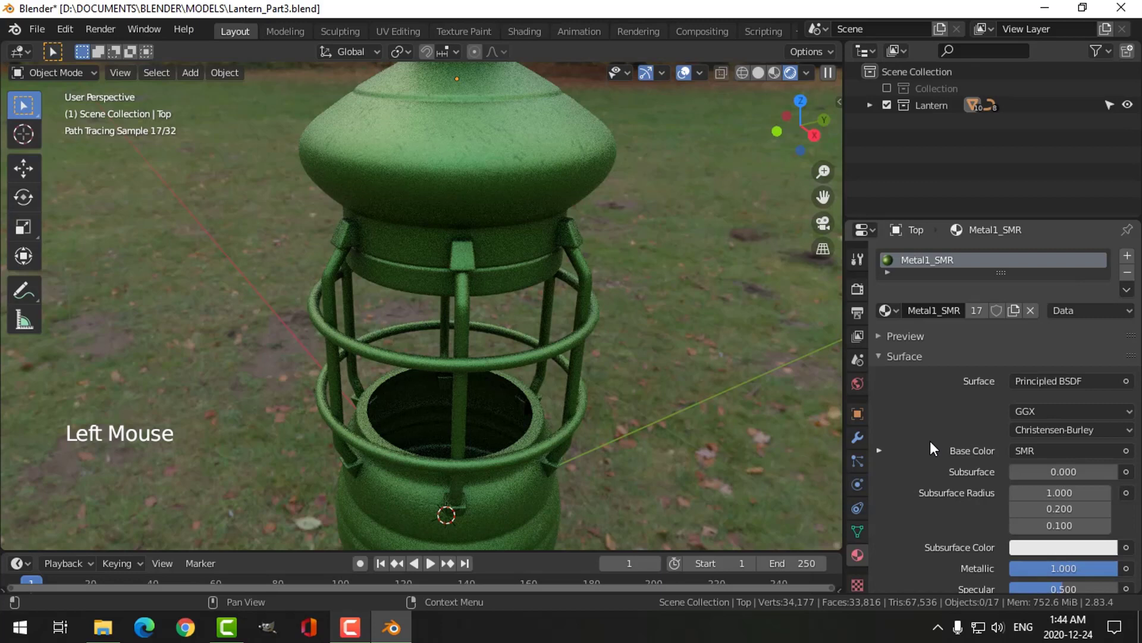
click(938, 429)
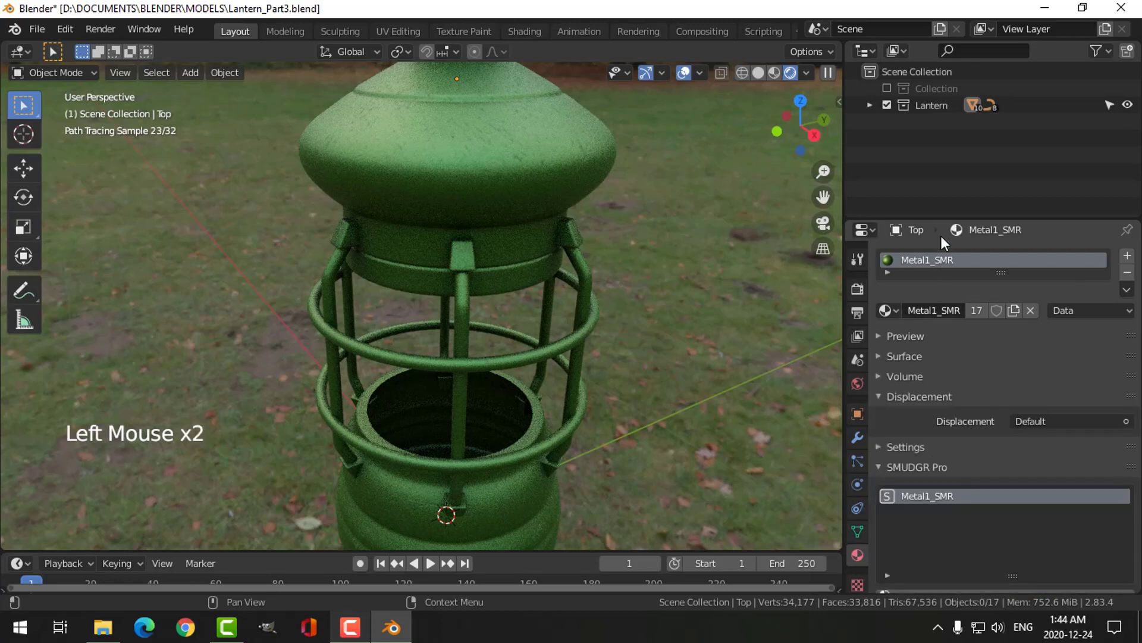
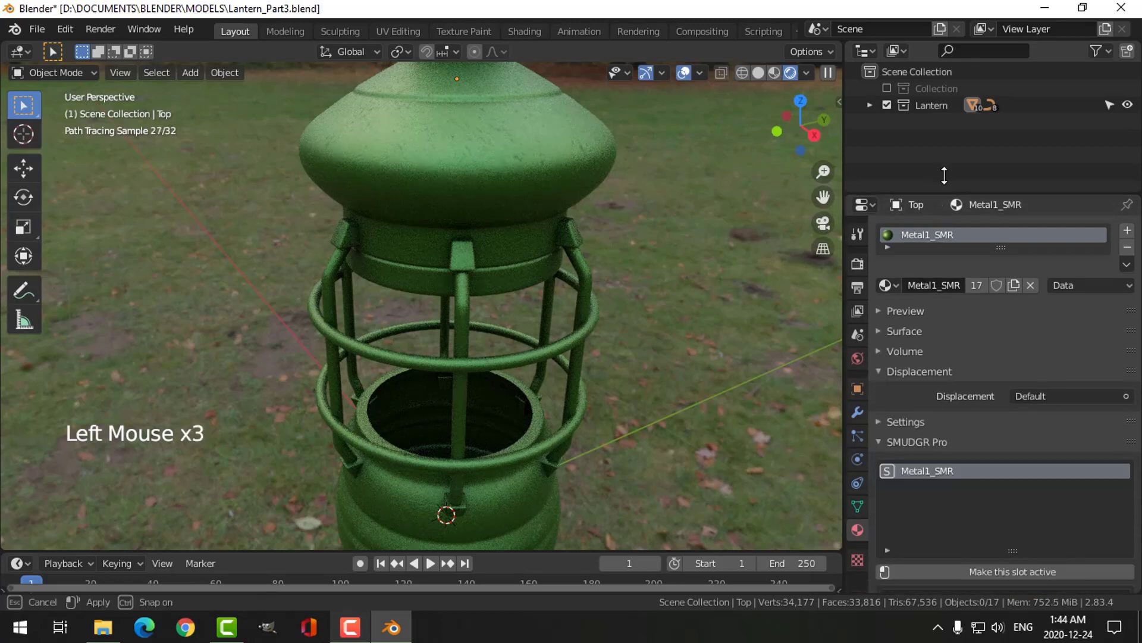
scroll(down, 3)
scroll(up, 3)
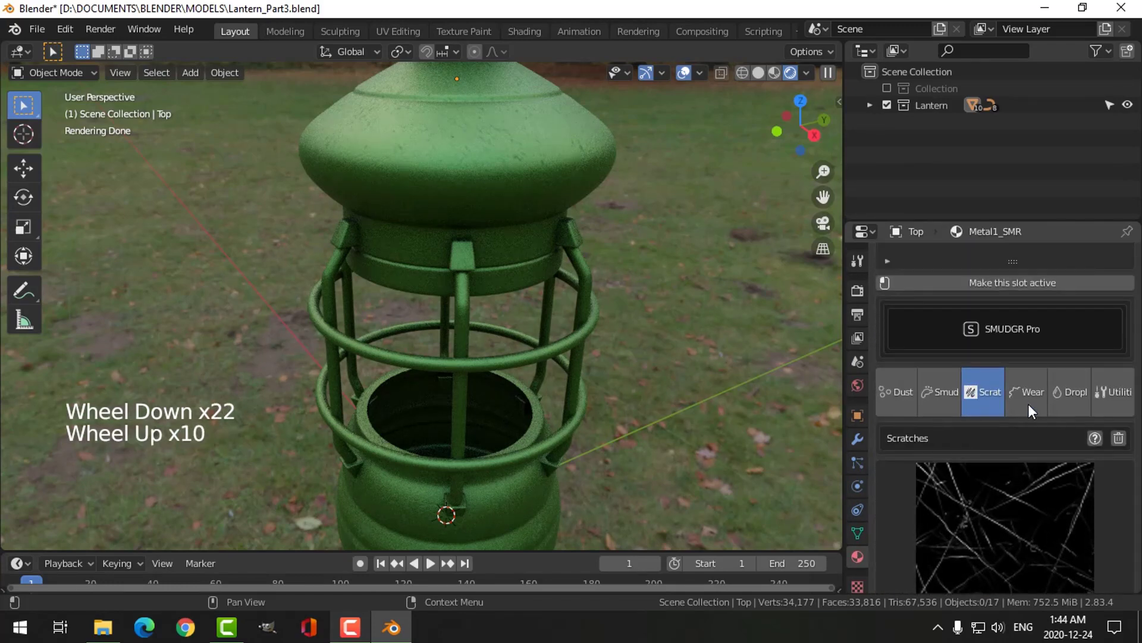
click(1033, 390)
scroll(down, 3)
click(893, 483)
scroll(down, 3)
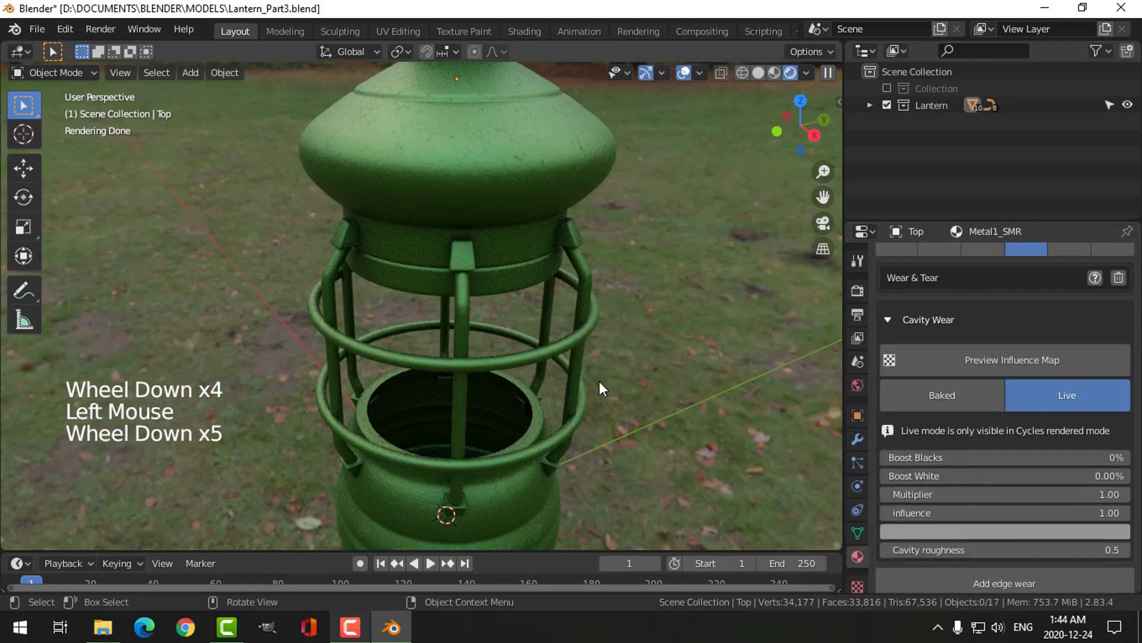
scroll(up, 3)
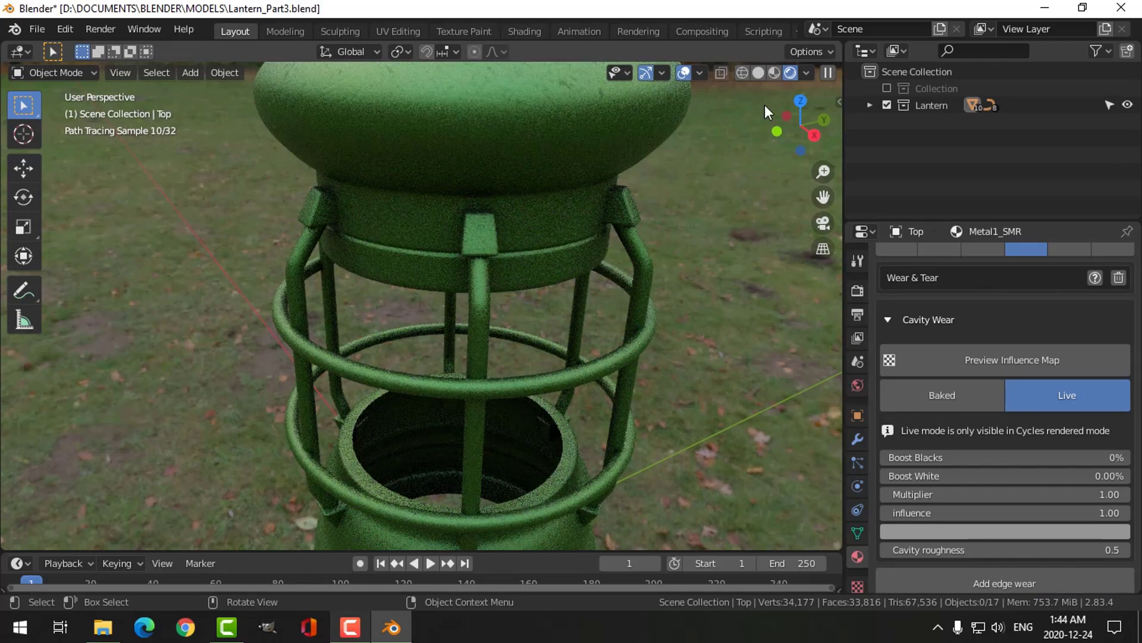
Step: Switch the viewport back to Material Preview shading and orbit around the lantern
click(620, 338)
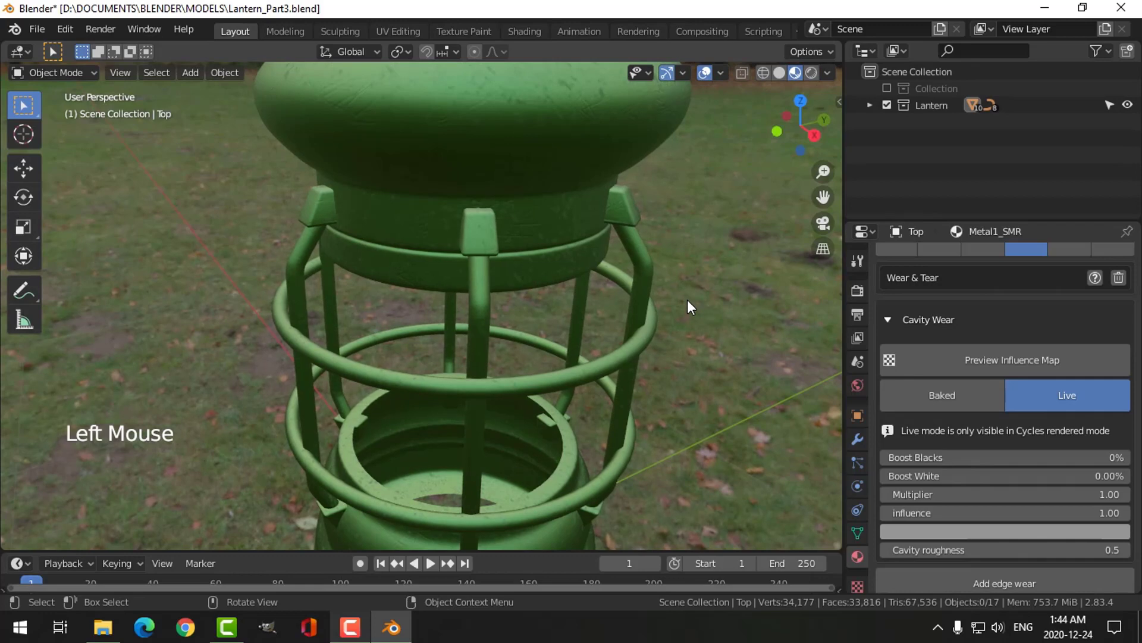
scroll(down, 3)
middle_click(578, 338)
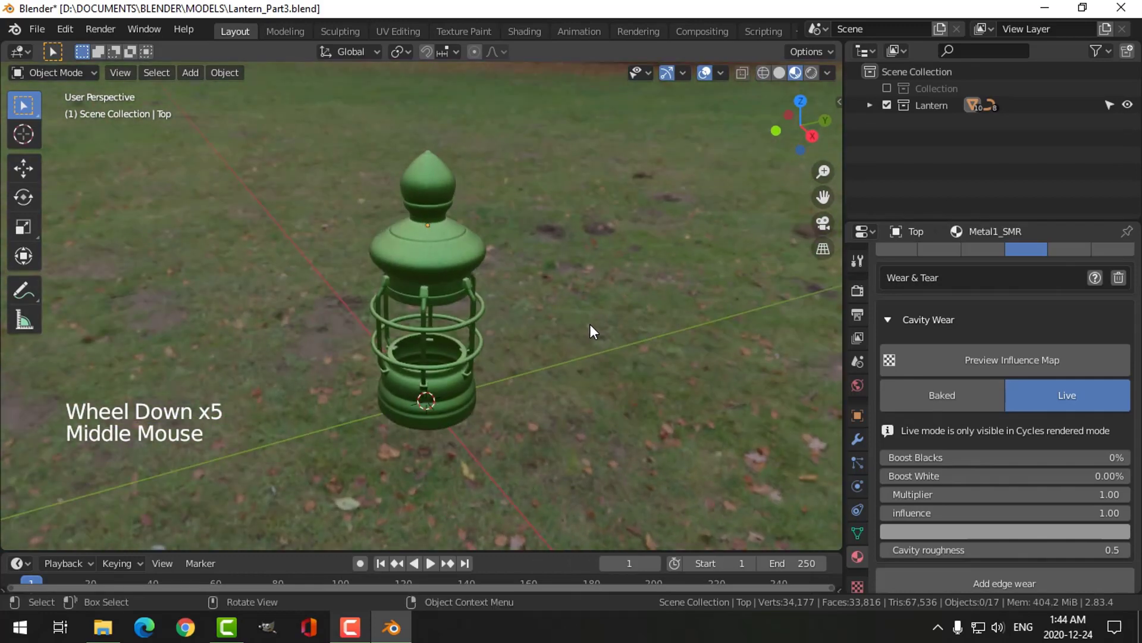
Step: Add area lights and a camera around the lantern, then move to the Shading workspace
key(shift+a)
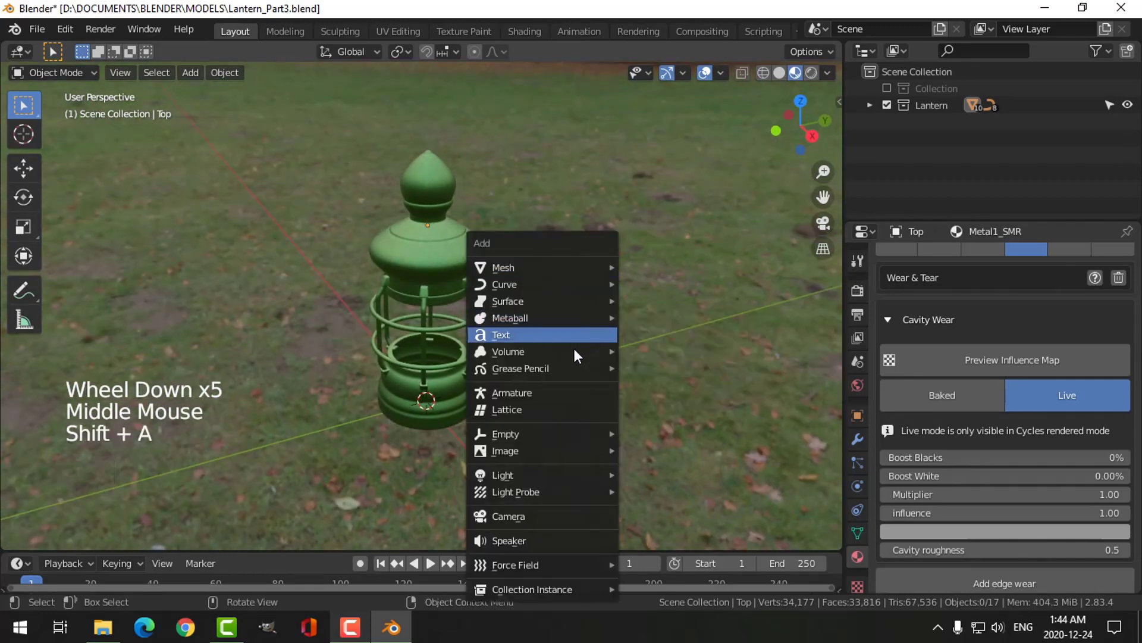
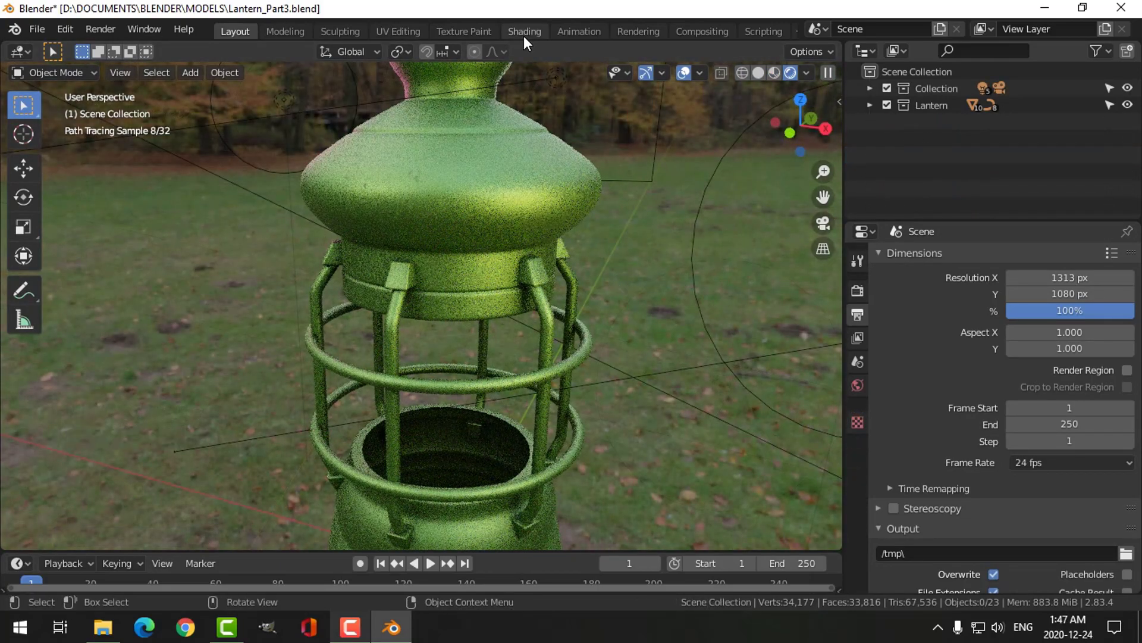
click(489, 52)
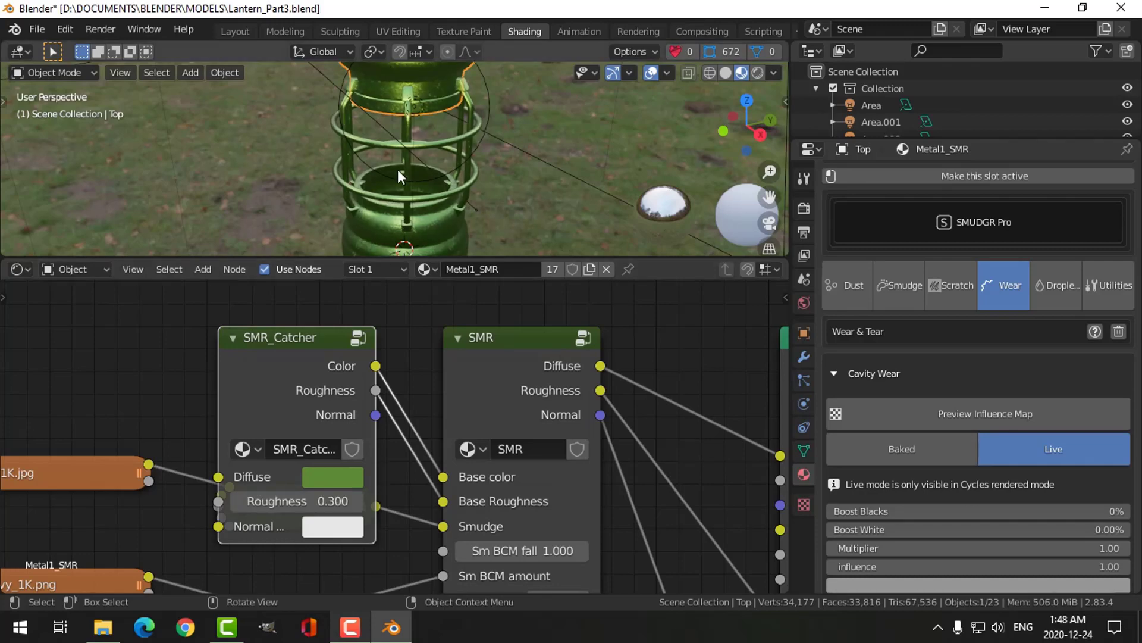
Step: Return to Layout and view the lantern top up close in Rendered shading
click(237, 36)
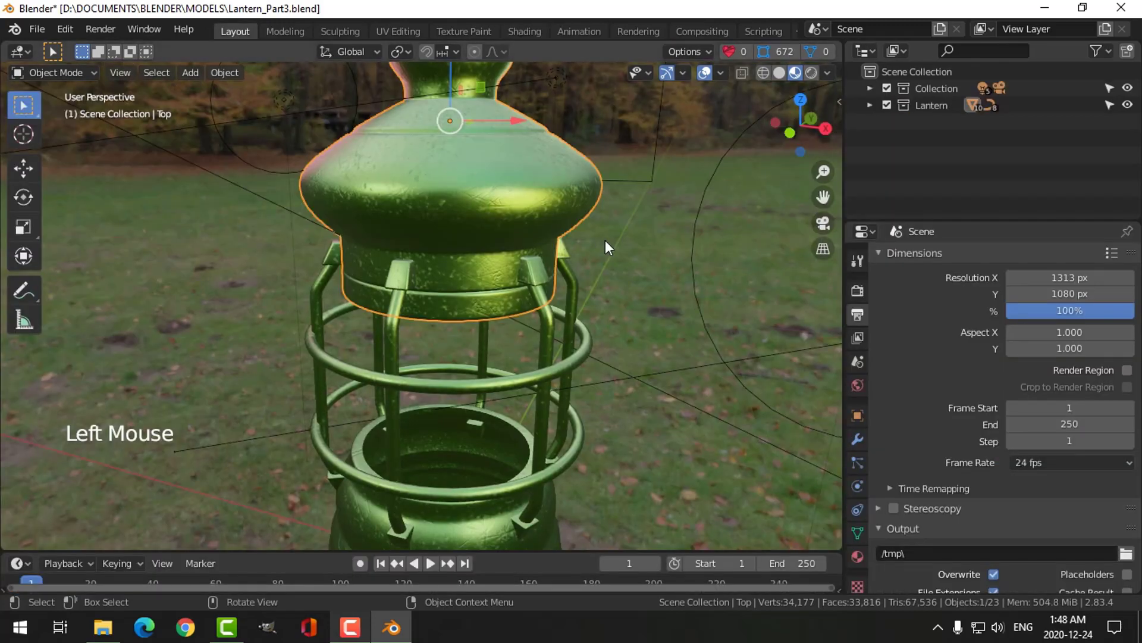
middle_click(601, 248)
scroll(up, 3)
middle_click(536, 265)
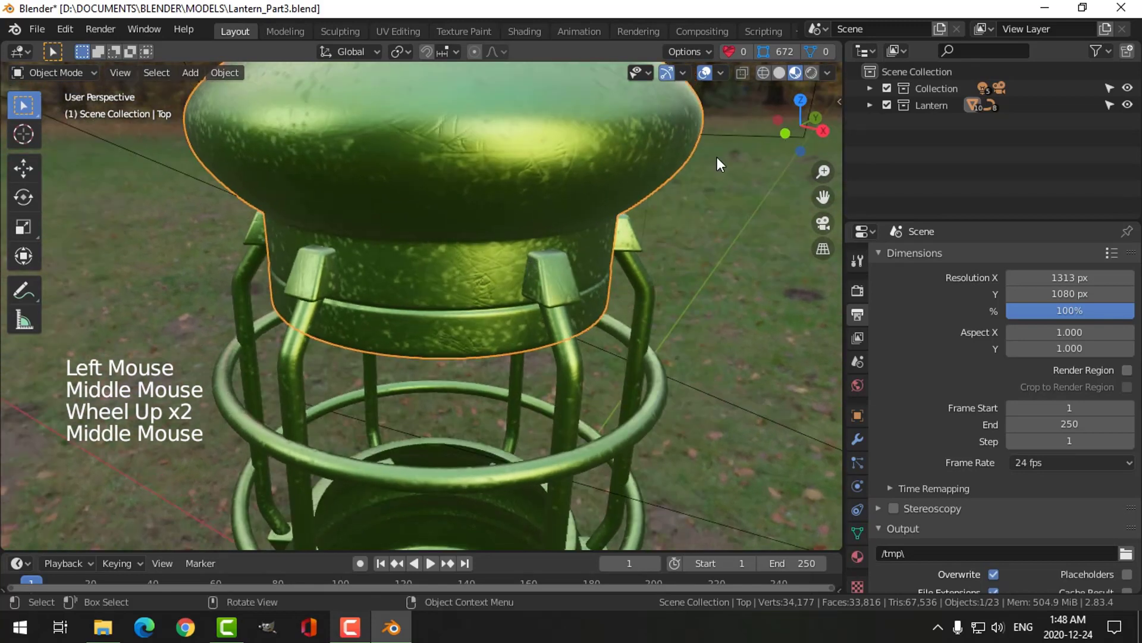
click(810, 93)
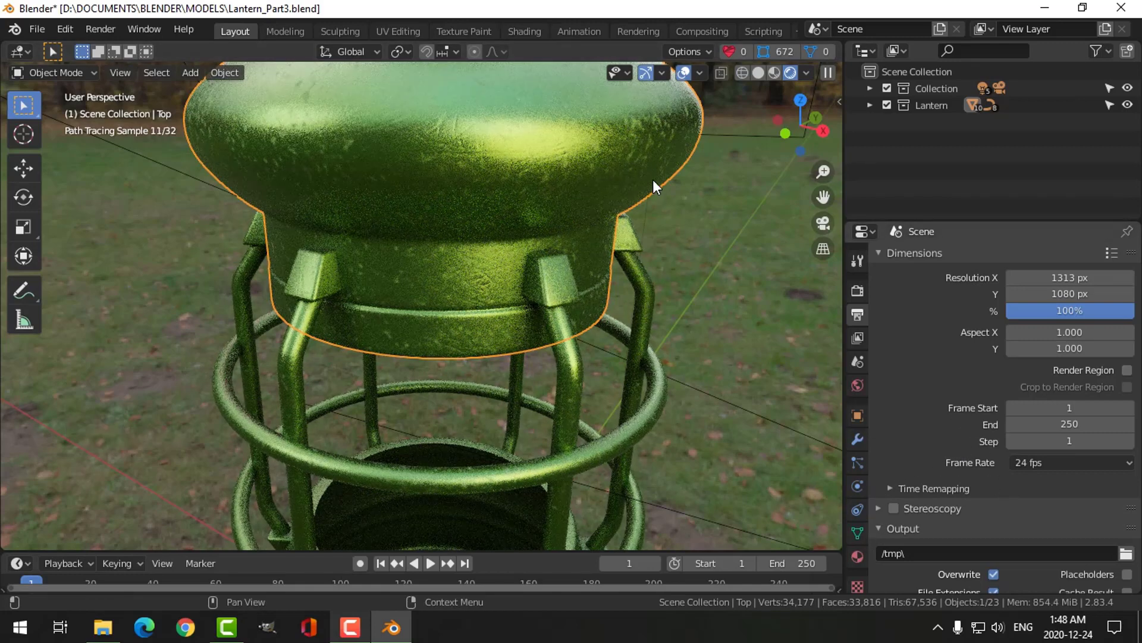
Step: Bring up Metal1_SMR's SMUDGR Pro Live Cavity Wear settings in the Material tab
click(968, 443)
scroll(down, 3)
scroll(up, 3)
scroll(up, 3)
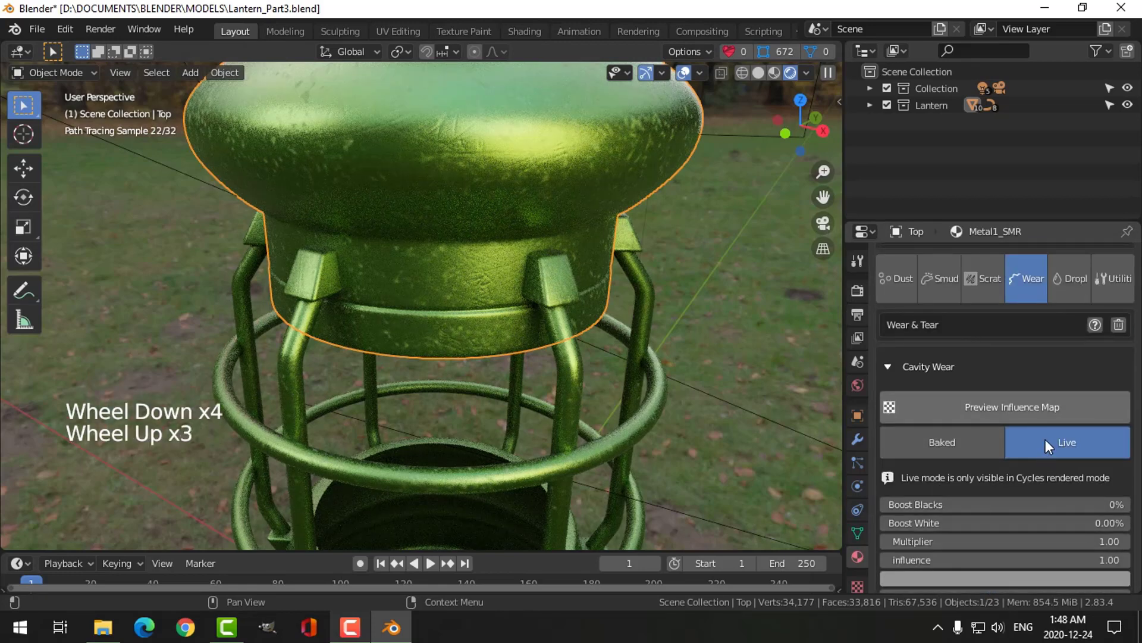
Step: With the influence map previewed, set Boost Blacks 65%, Boost White 30%, Multiplier 3.00, then stop previewing
click(757, 469)
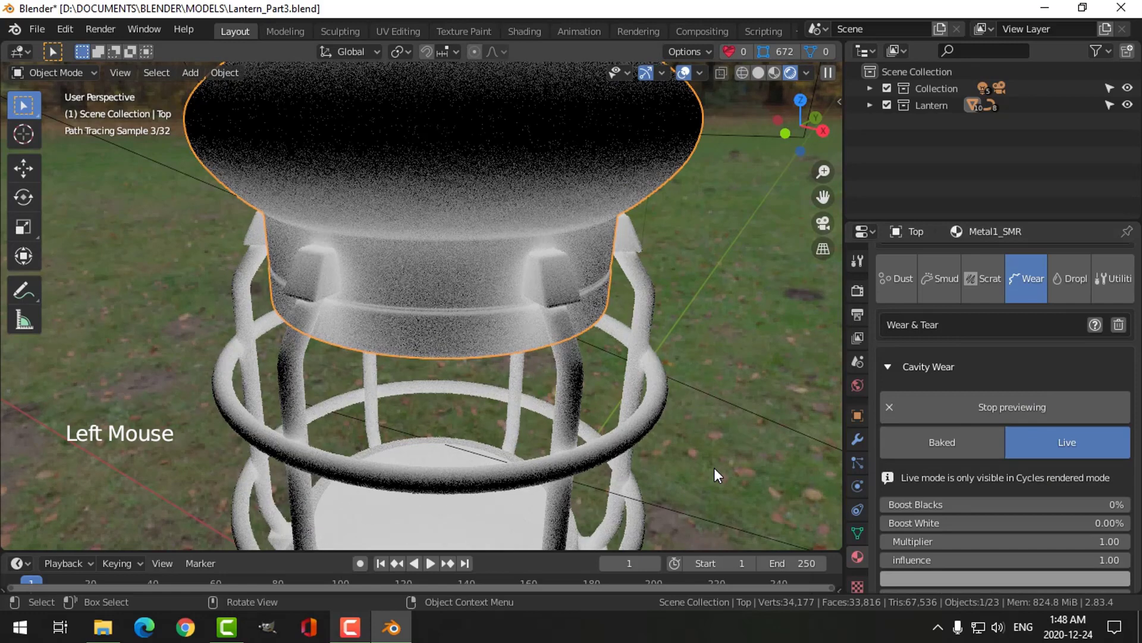
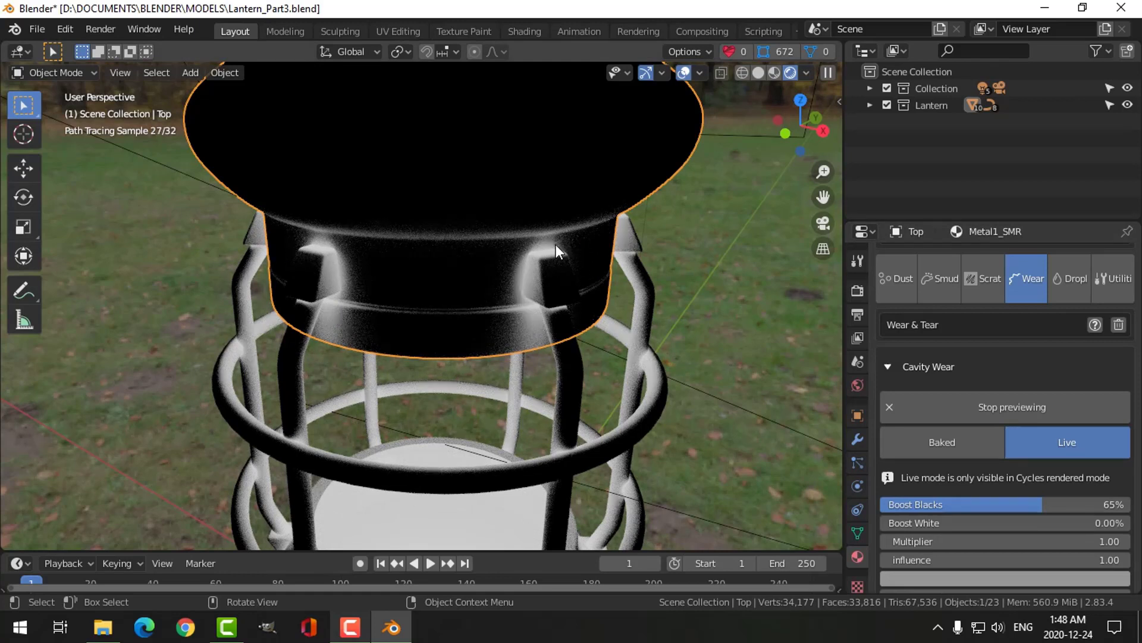
click(938, 523)
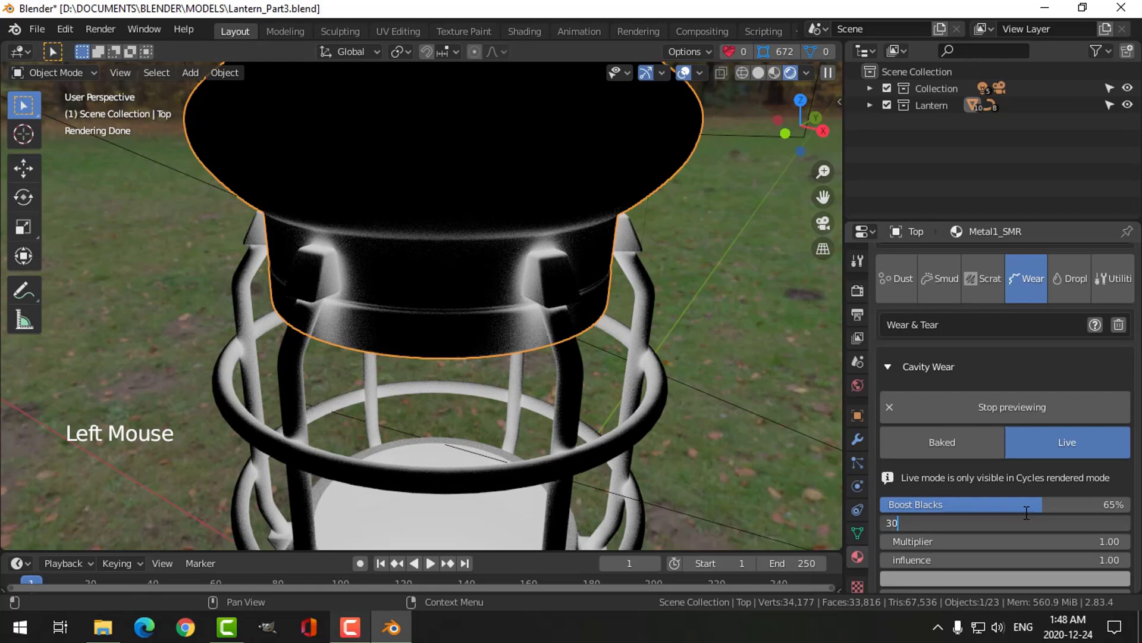
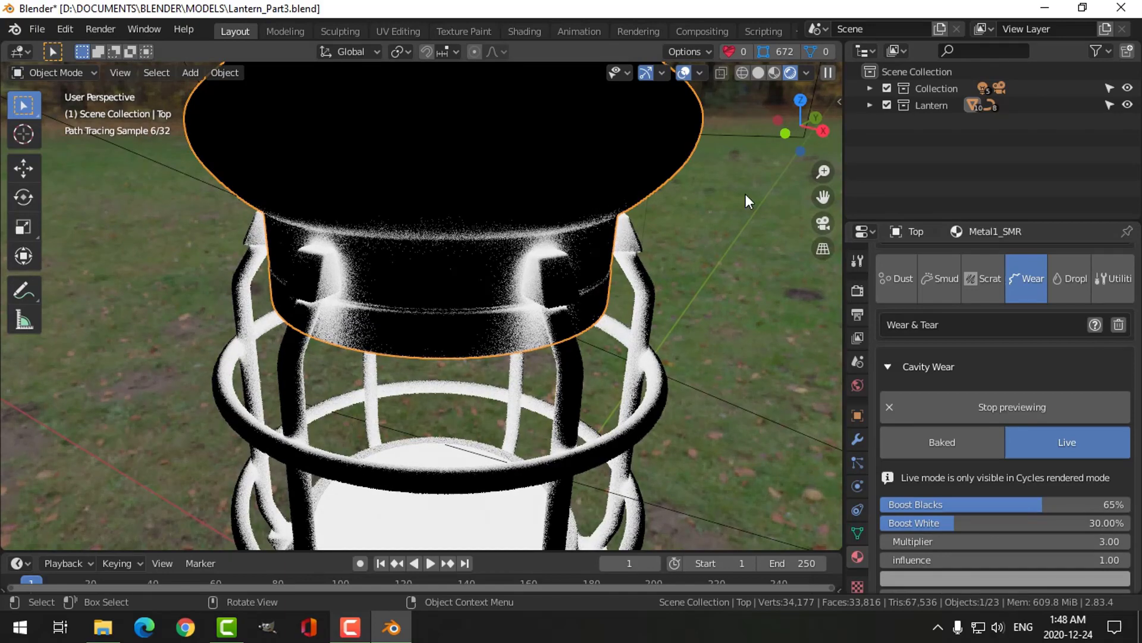
click(704, 280)
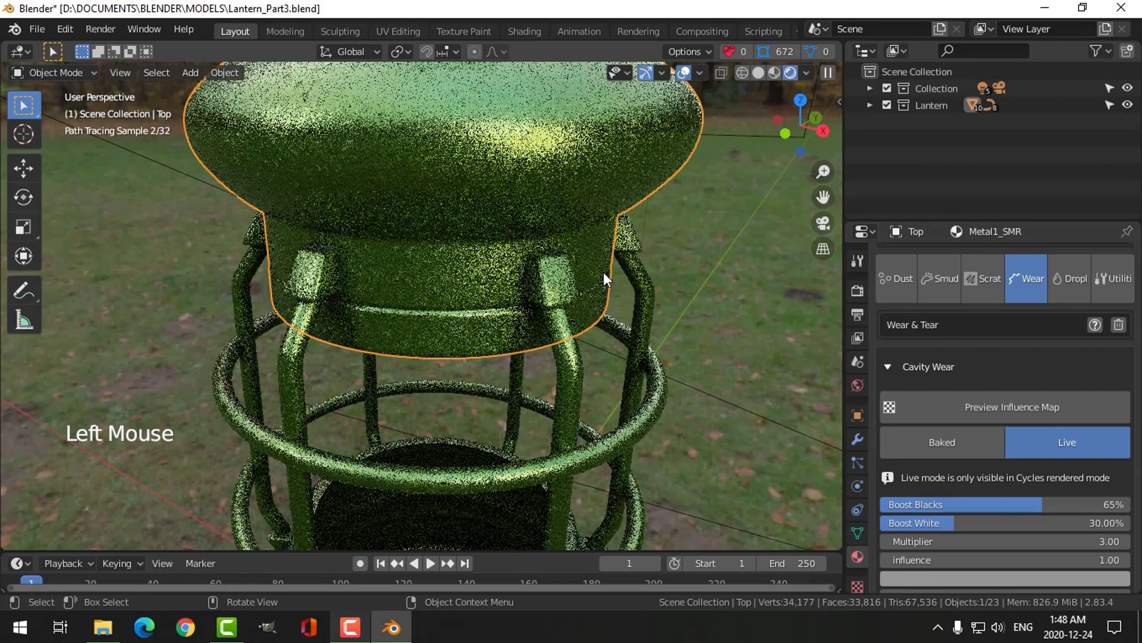
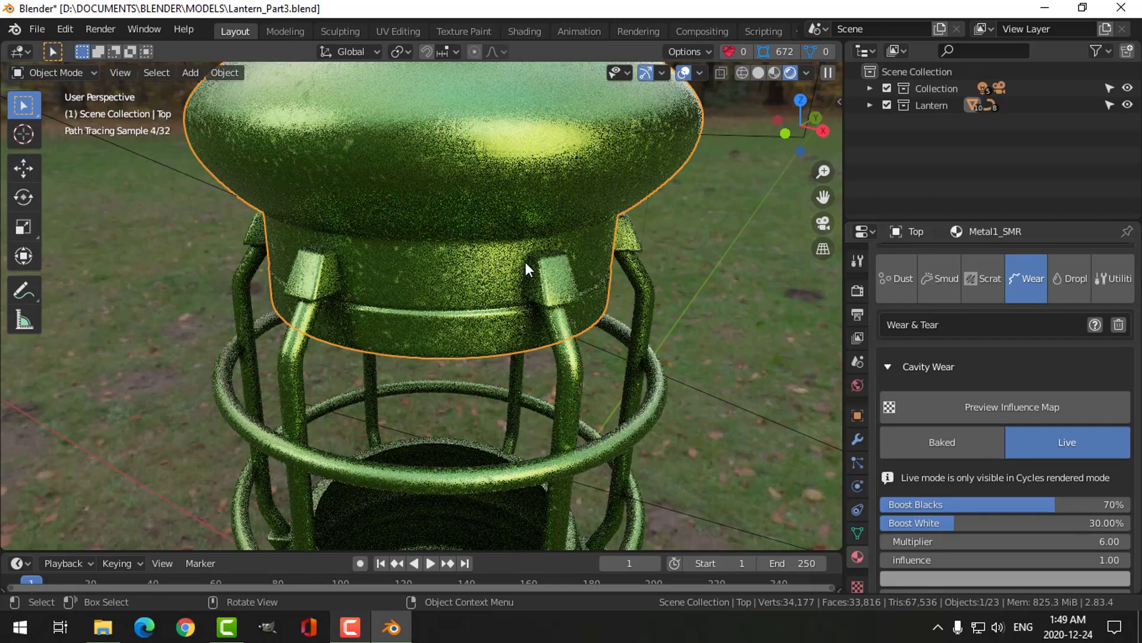
Step: Raise cavity wear to Boost Blacks 70%, Multiplier 6.00, inspect the lid in Material Preview and show the Scratch options
scroll(down, 3)
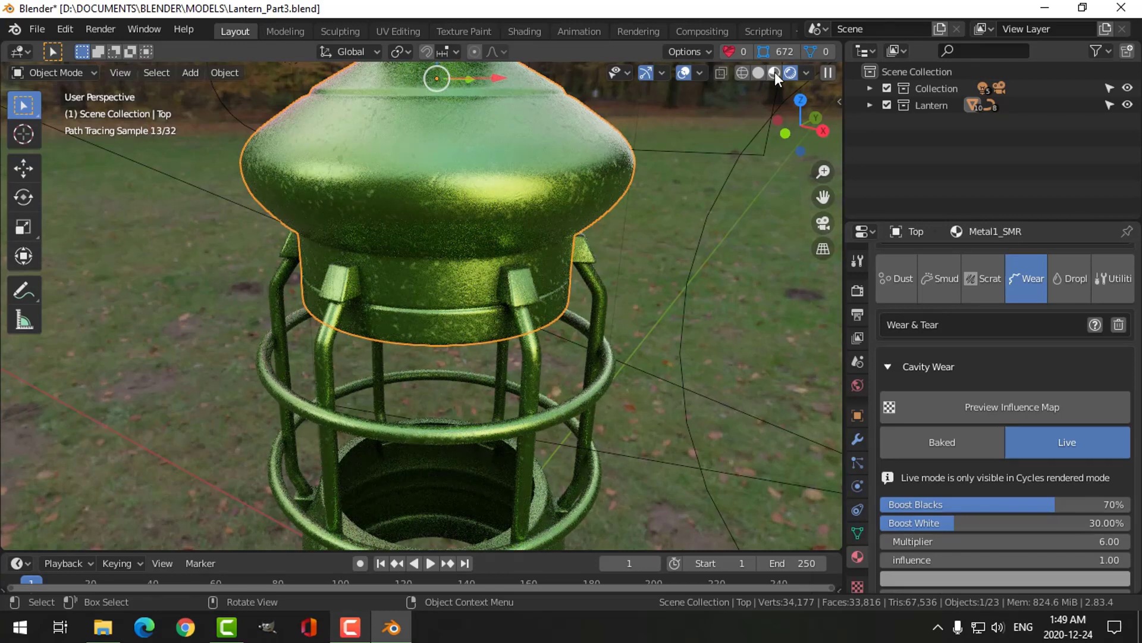
click(536, 303)
scroll(down, 3)
middle_click(492, 266)
middle_click(528, 292)
scroll(up, 3)
middle_click(577, 296)
middle_click(574, 299)
scroll(up, 3)
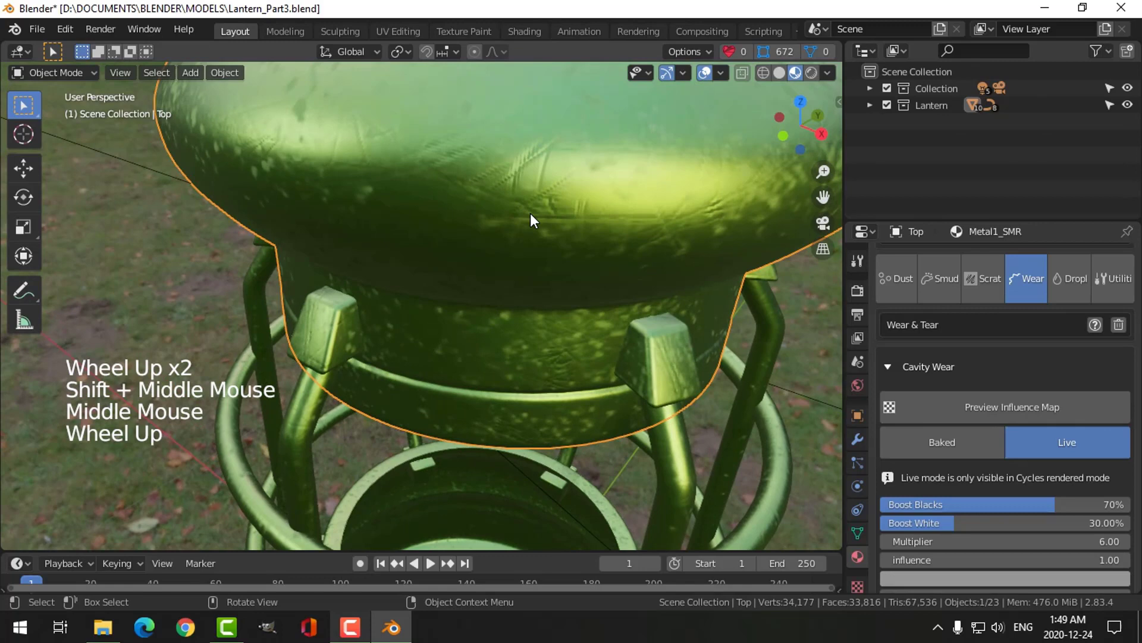
scroll(down, 3)
click(981, 281)
Step: Switch the scratch layer to the Scratches_2_Heavy_1K texture and inspect it on the lantern top
click(1087, 550)
scroll(up, 3)
click(1080, 549)
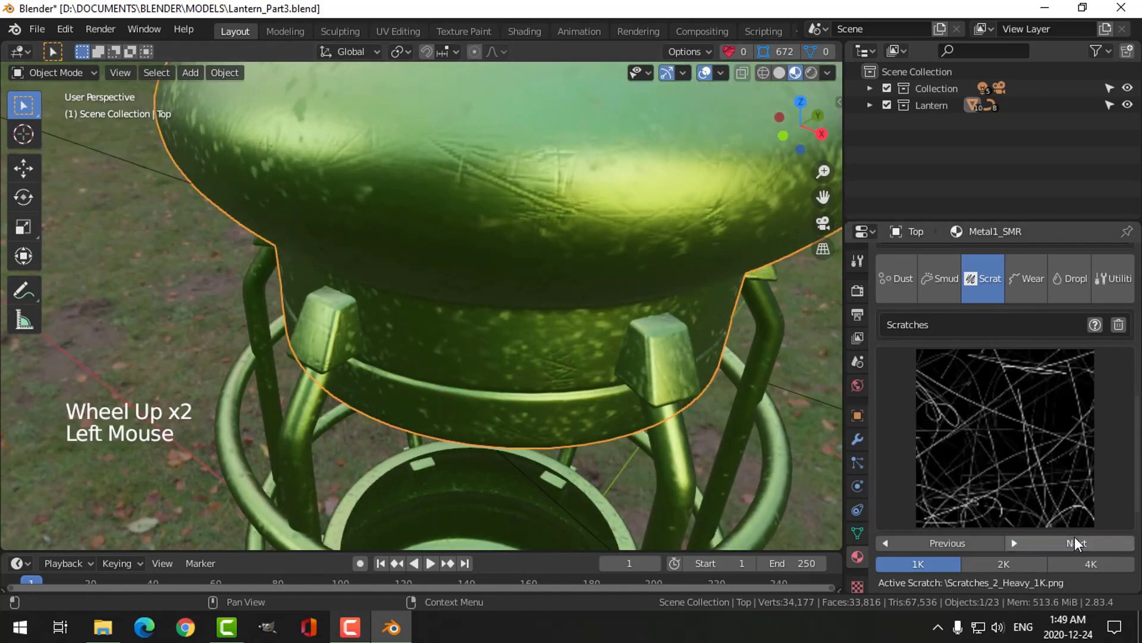
scroll(down, 3)
middle_click(528, 278)
middle_click(509, 230)
scroll(up, 3)
scroll(down, 3)
middle_click(563, 264)
Step: Set the Top part's dust to Multiplier 0.8, Side Dust 0.5 and Dust Scale 2.072
click(845, 294)
scroll(down, 3)
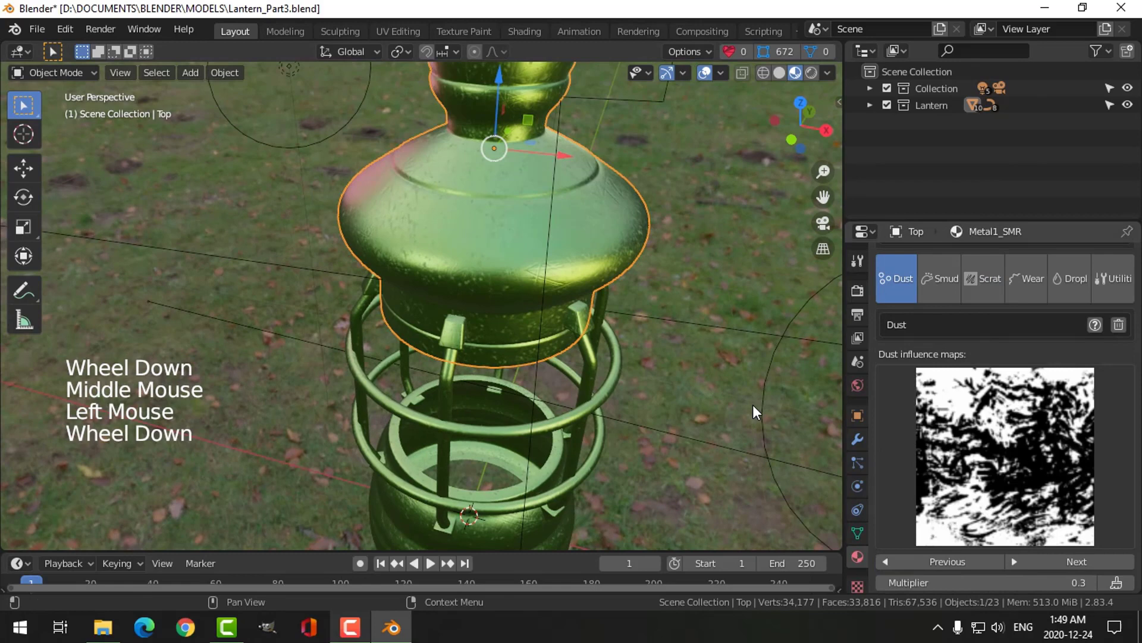
middle_click(551, 319)
middle_click(568, 317)
scroll(up, 3)
scroll(down, 3)
click(1061, 493)
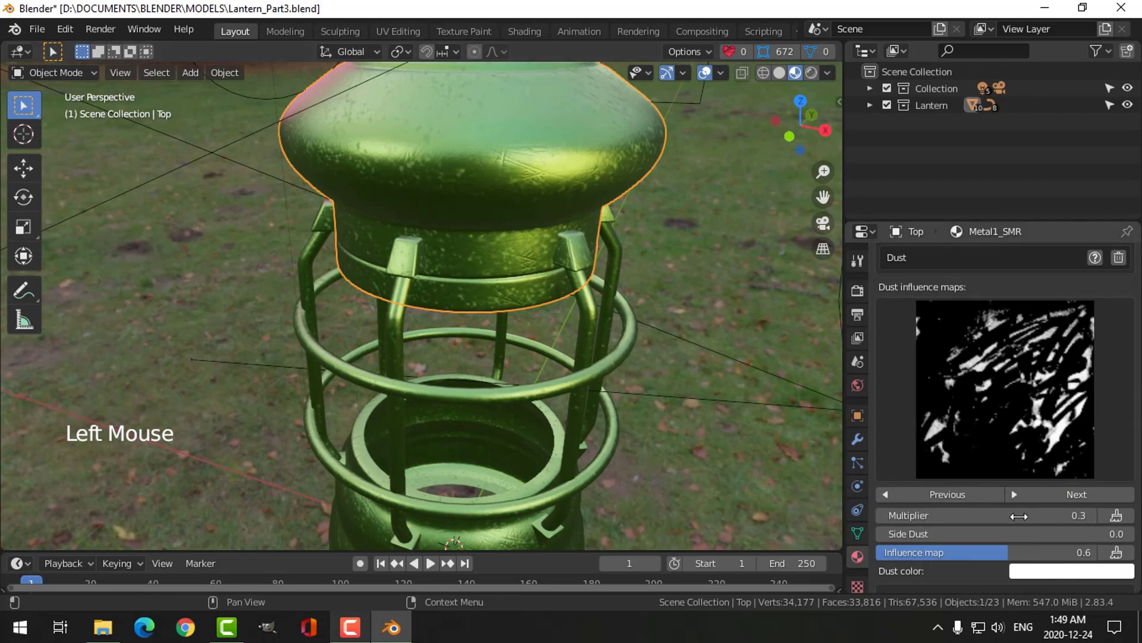
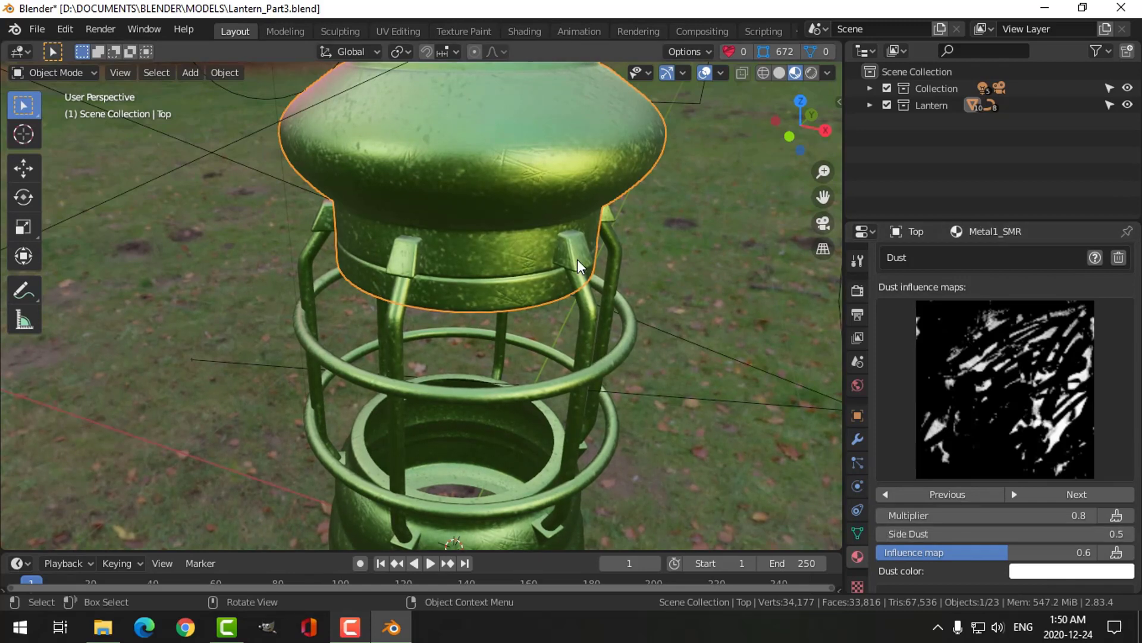
Step: Check the dust on the lower body and add a Smudges and Stains layer using Dust2_SMUDGR_1K
scroll(down, 3)
middle_click(582, 304)
scroll(up, 3)
middle_click(520, 322)
scroll(up, 3)
middle_click(512, 346)
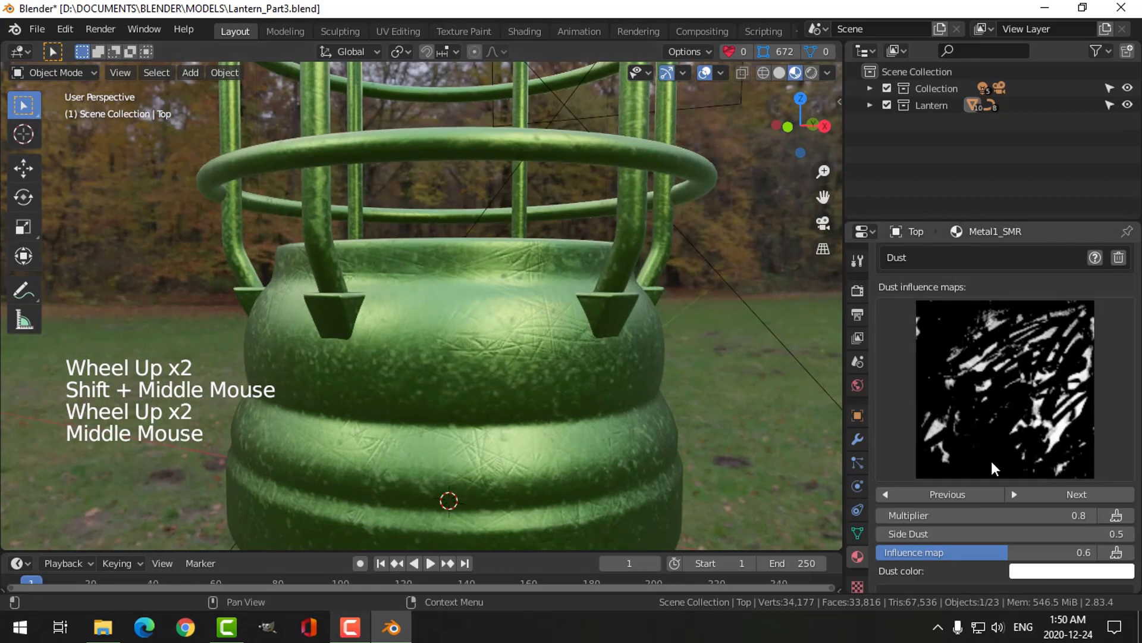
scroll(down, 3)
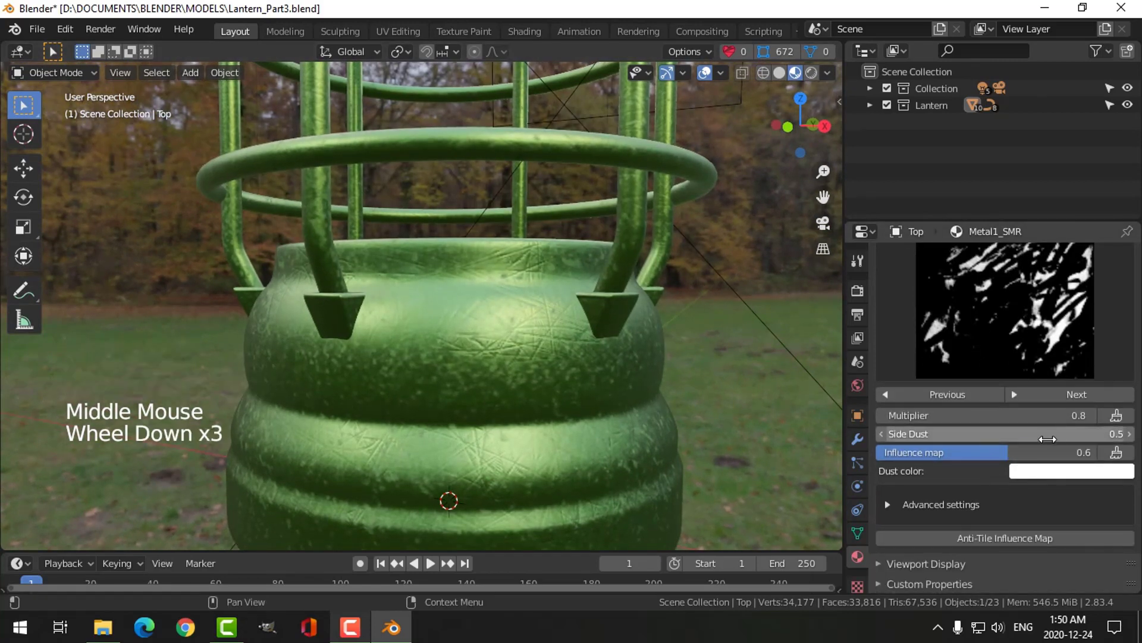
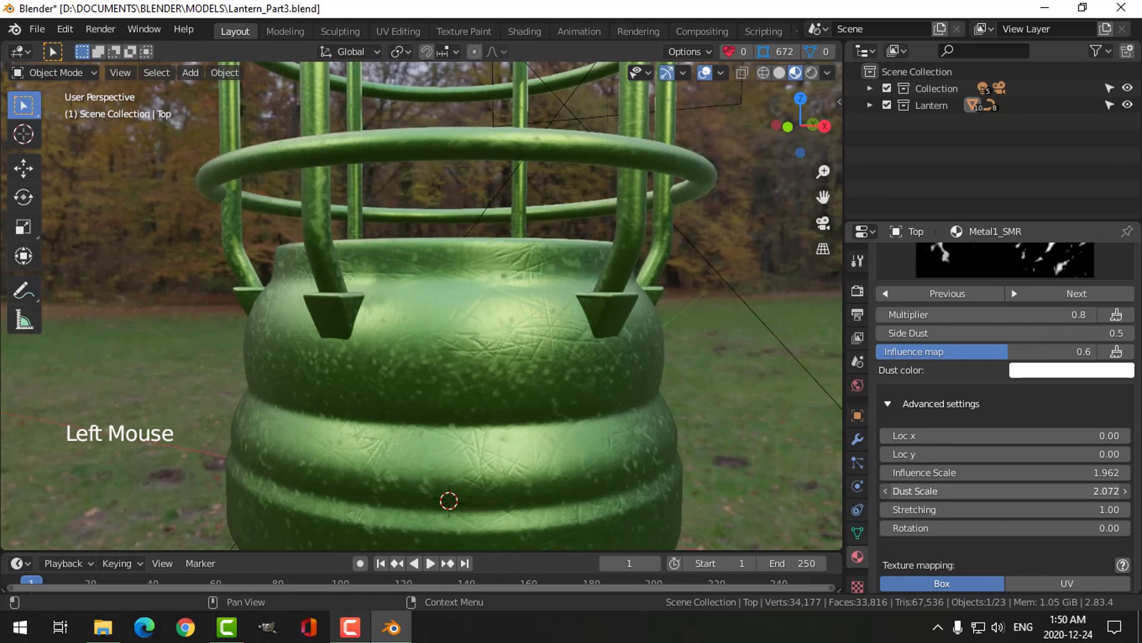
scroll(up, 3)
click(985, 359)
scroll(down, 3)
Step: Pick the Fingerprints5_SMUDGR_1K smudge map from the Smudges category with Falloff 0.8, Roughness 0.5
click(1057, 478)
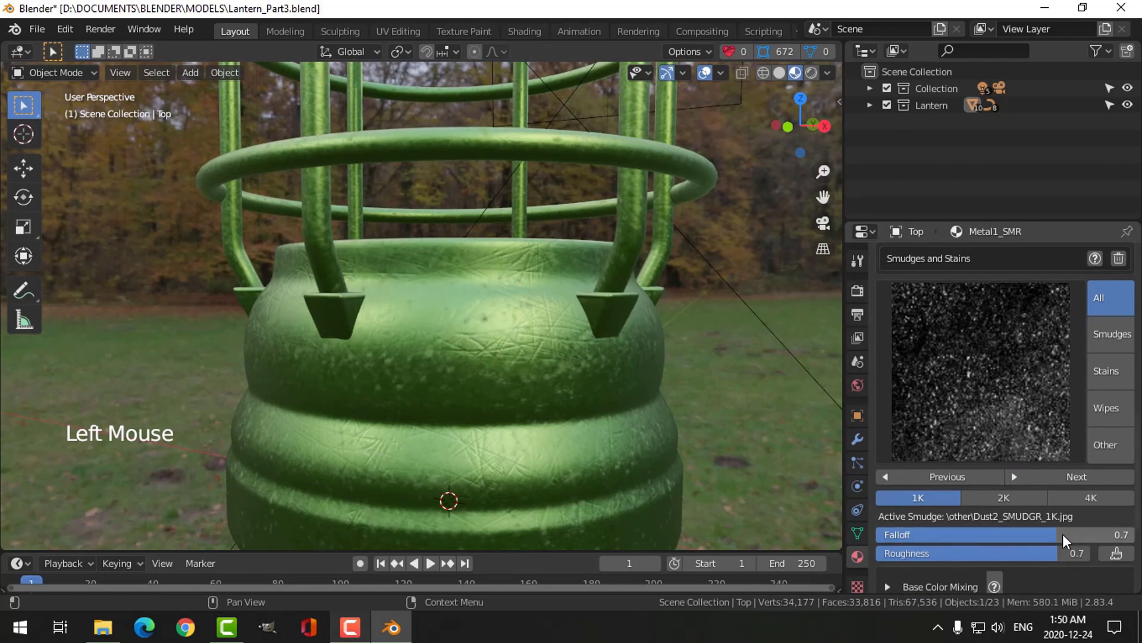
click(1049, 481)
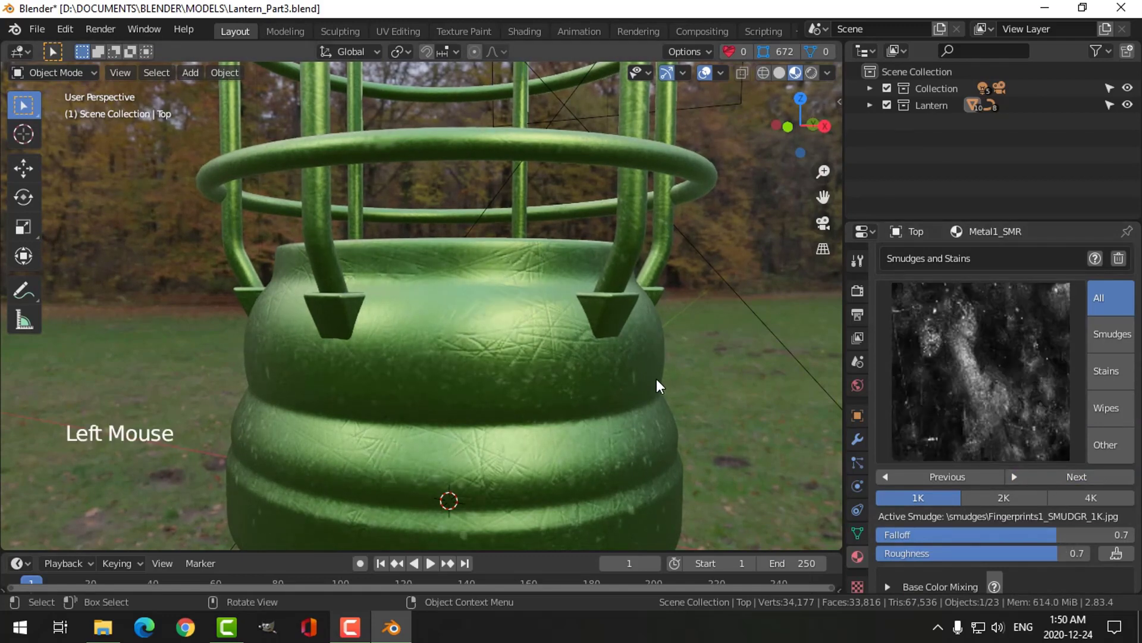
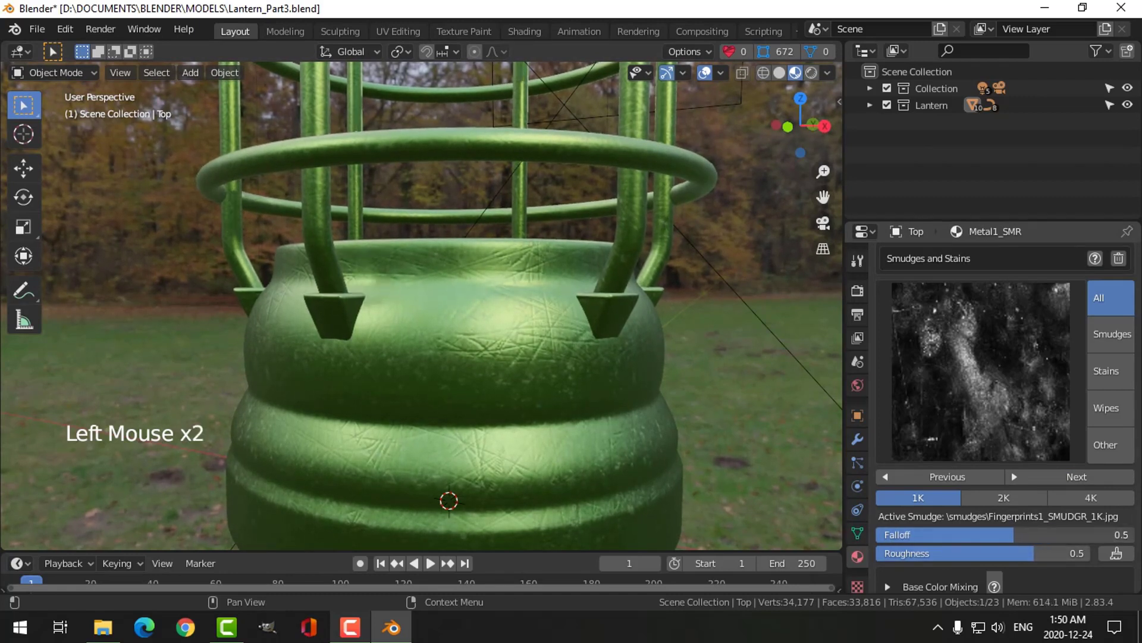
click(1103, 351)
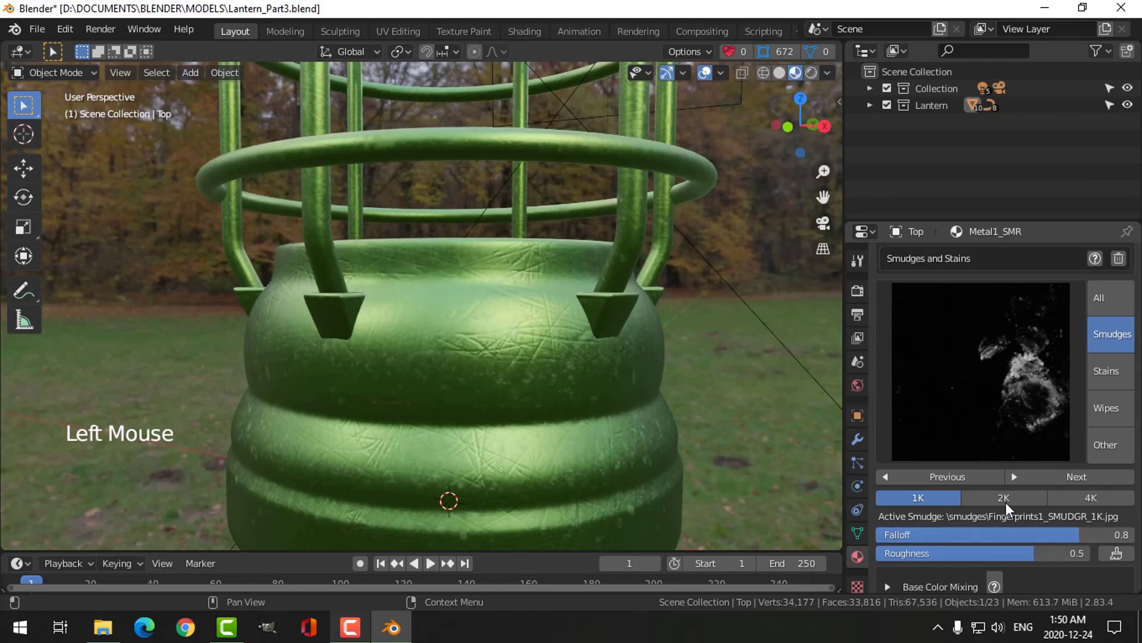
scroll(down, 3)
click(1056, 413)
Step: Check the lantern top in Rendered shading and view the scene through the camera
middle_click(472, 318)
scroll(down, 3)
middle_click(532, 323)
middle_click(536, 325)
middle_click(557, 328)
click(815, 86)
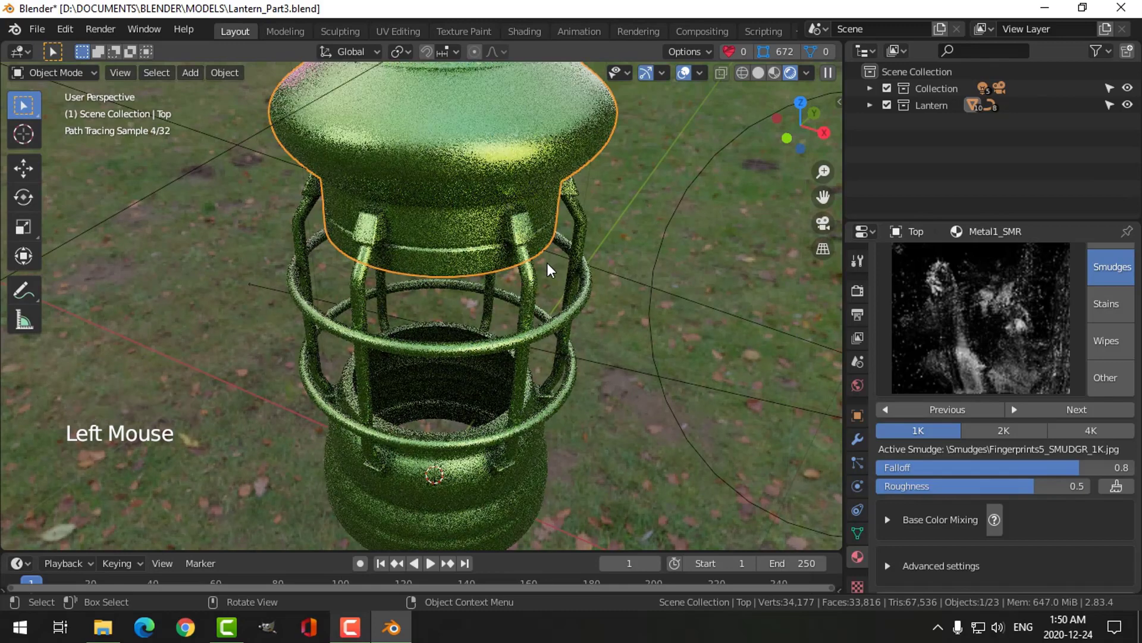
scroll(down, 3)
click(617, 213)
key(KP_0)
Step: Render the green lantern from the camera and close the render result window
key(alt+a)
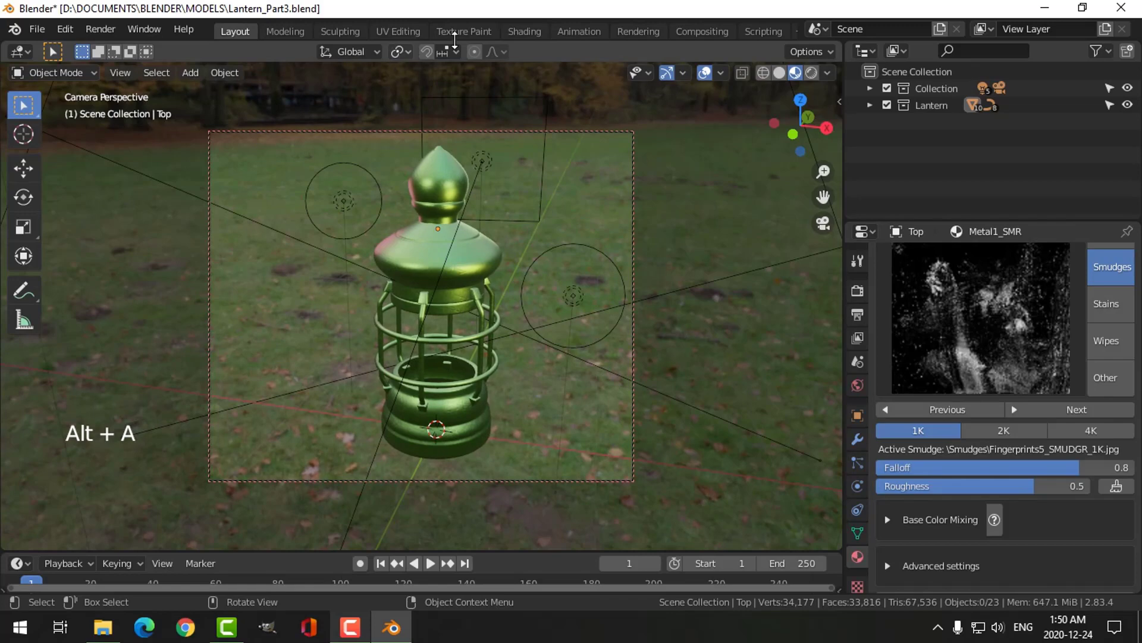
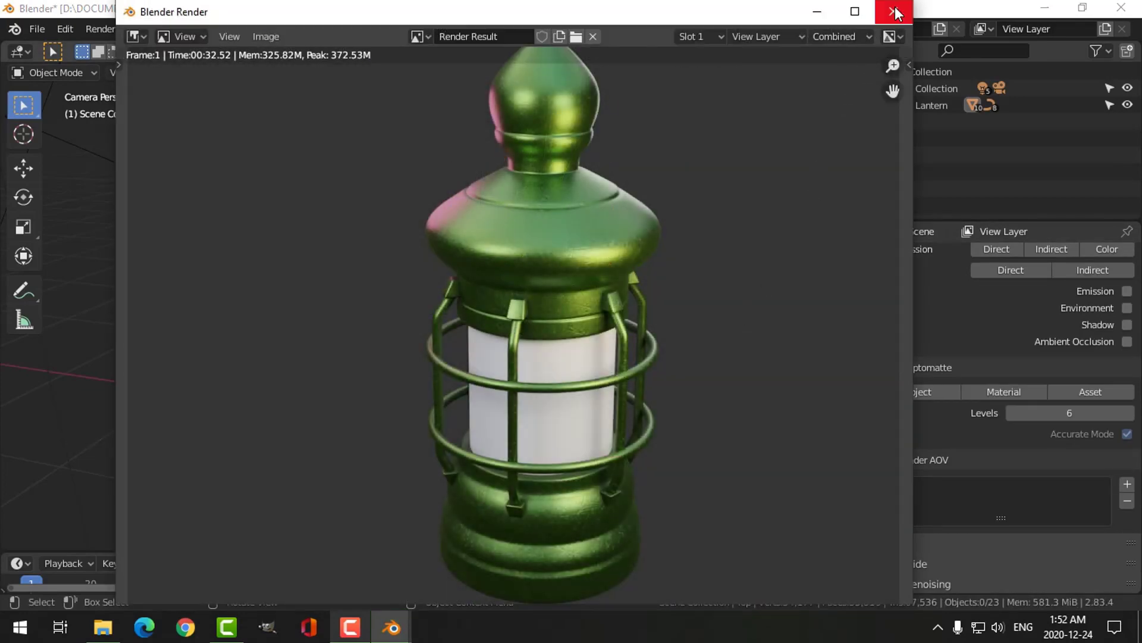
click(460, 273)
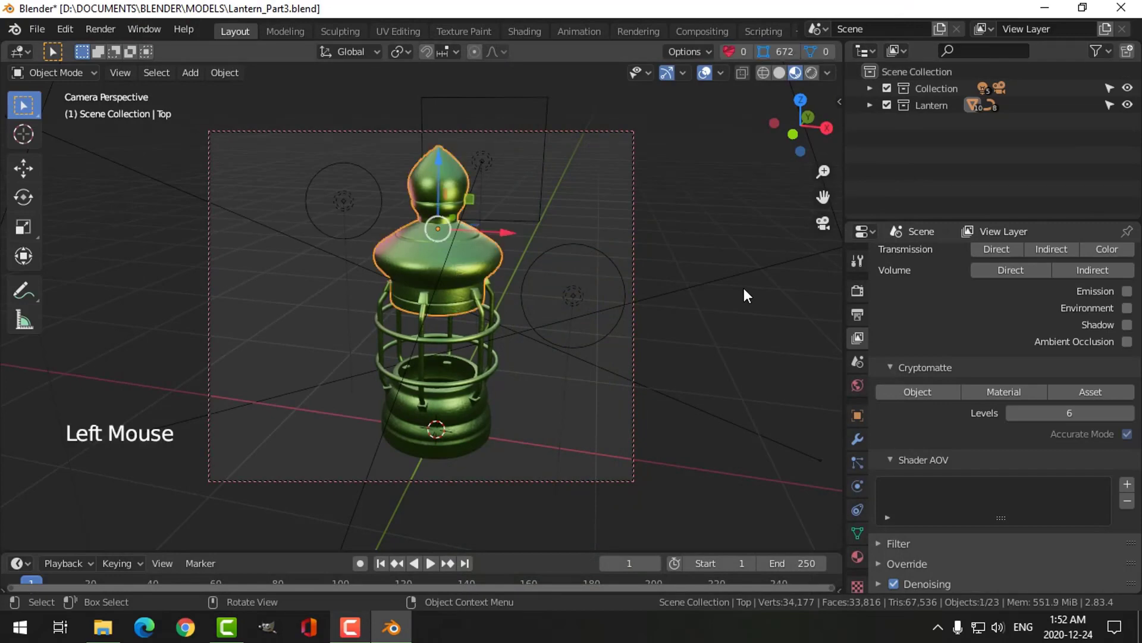
Step: Leave camera view and set Metal1_SMR's dust to Multiplier 2.0, Side Dust 0.7, Influence map 0.5
key(KP_0)
middle_click(712, 229)
scroll(up, 3)
middle_click(669, 247)
middle_click(669, 251)
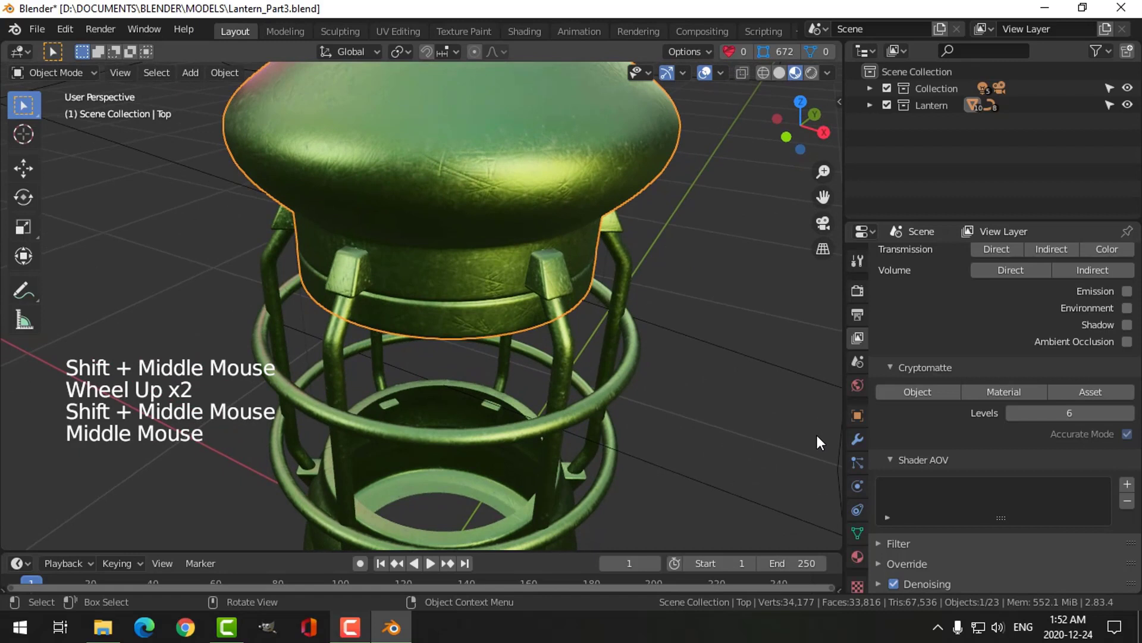
click(911, 491)
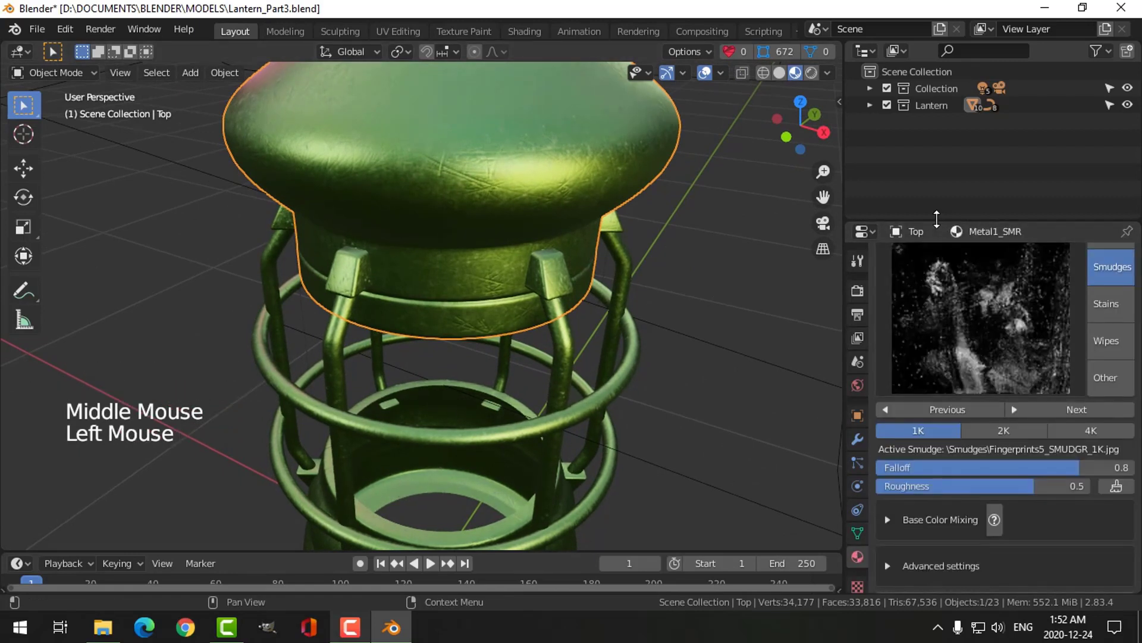
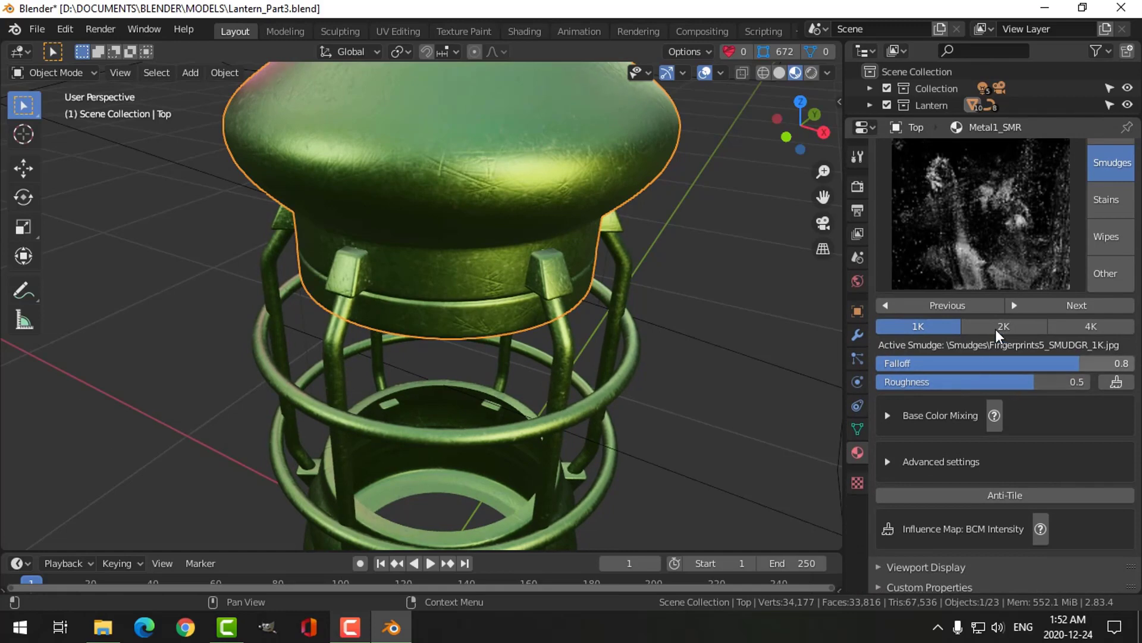
scroll(up, 3)
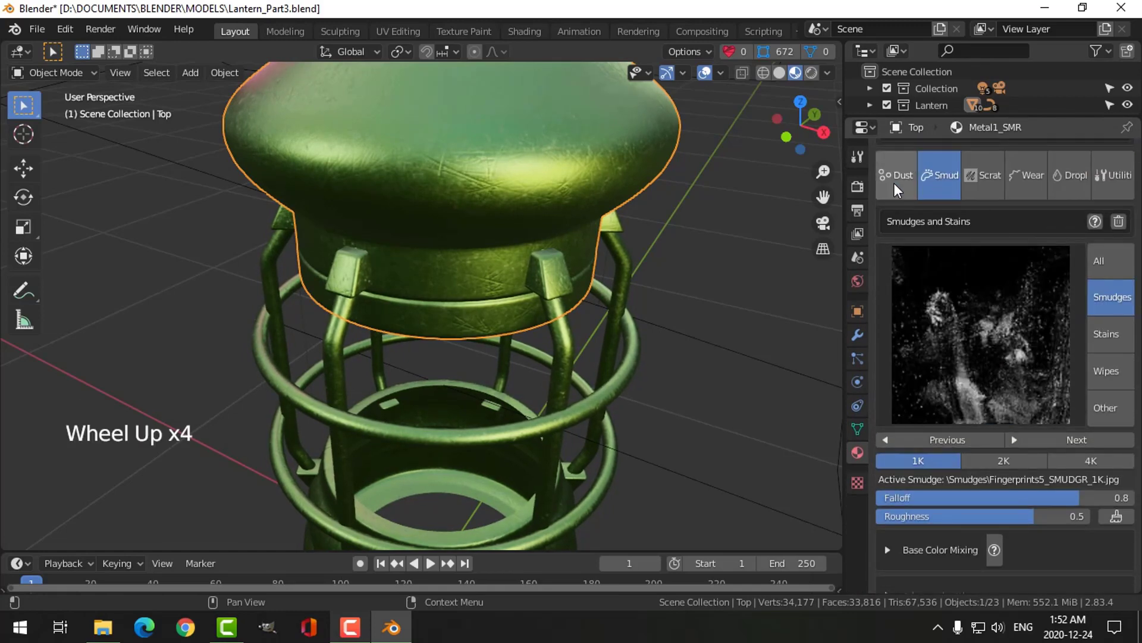
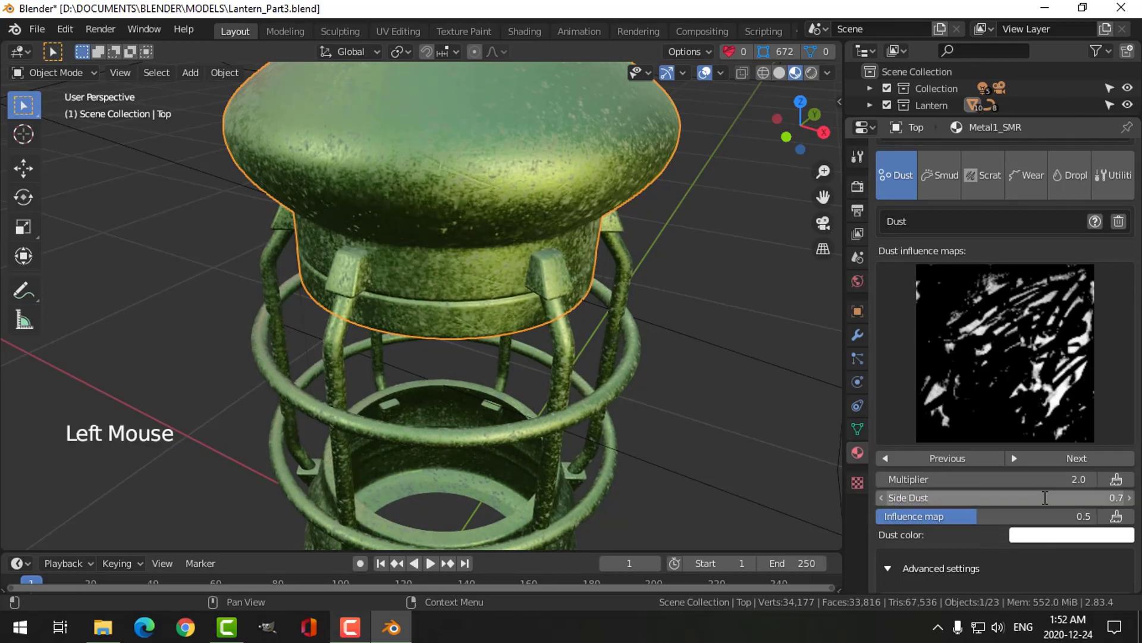
scroll(down, 3)
Step: Add a Scratches_2_Heavy_1K scratches layer to the lantern cap material
middle_click(620, 332)
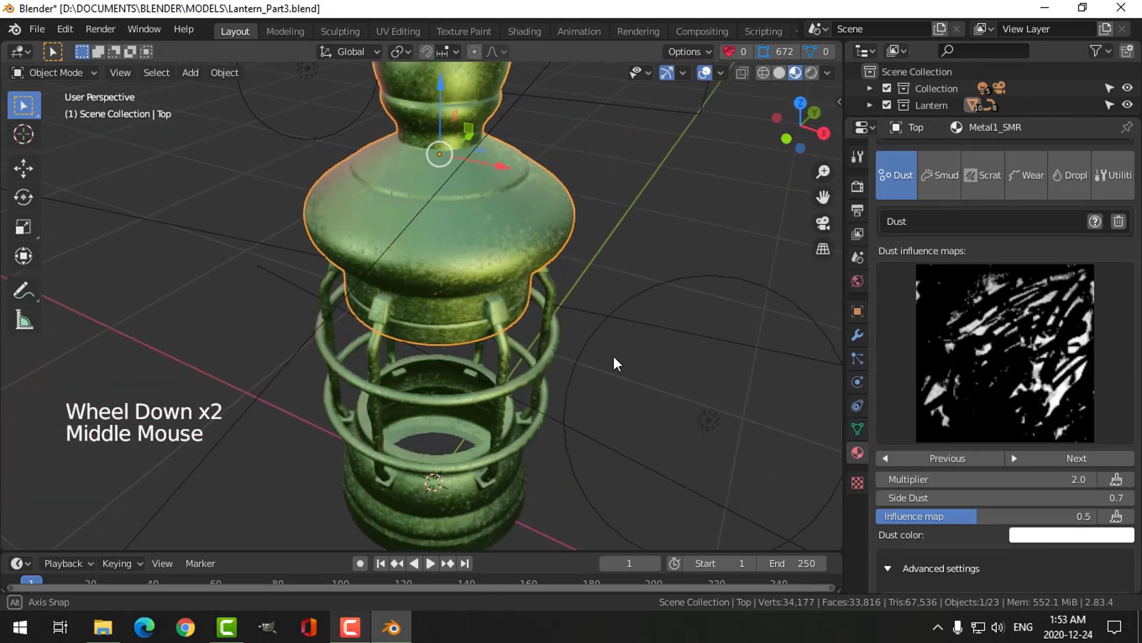
middle_click(595, 351)
middle_click(600, 345)
click(982, 185)
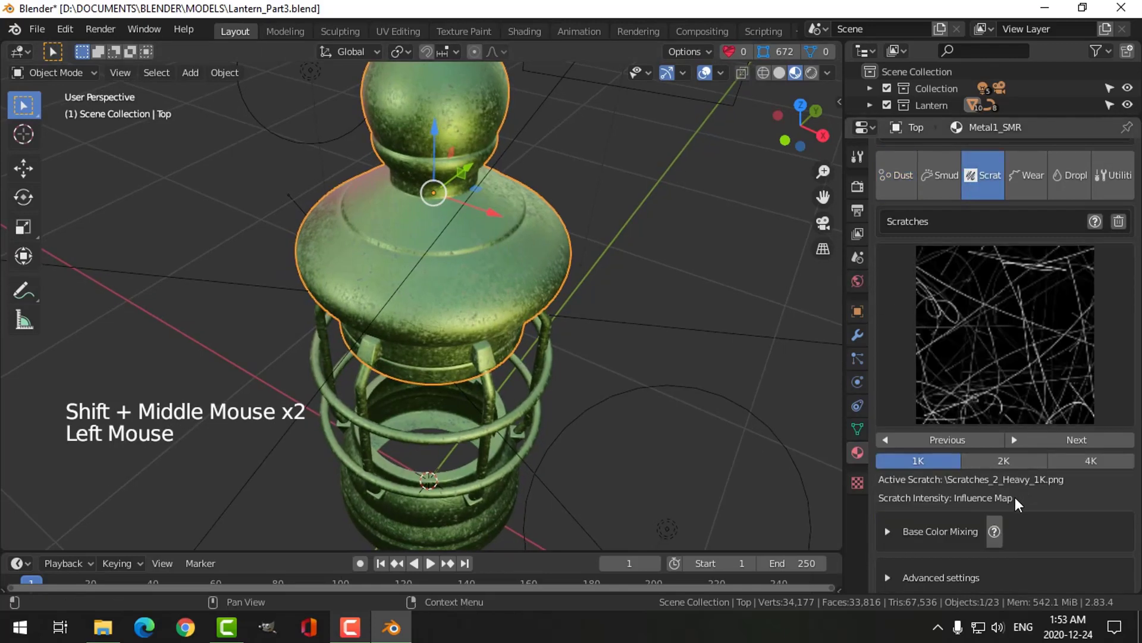
Step: Expand the scratch layer's advanced settings and its Scratch Intensity influence map
scroll(down, 3)
scroll(down, 3)
scroll(up, 3)
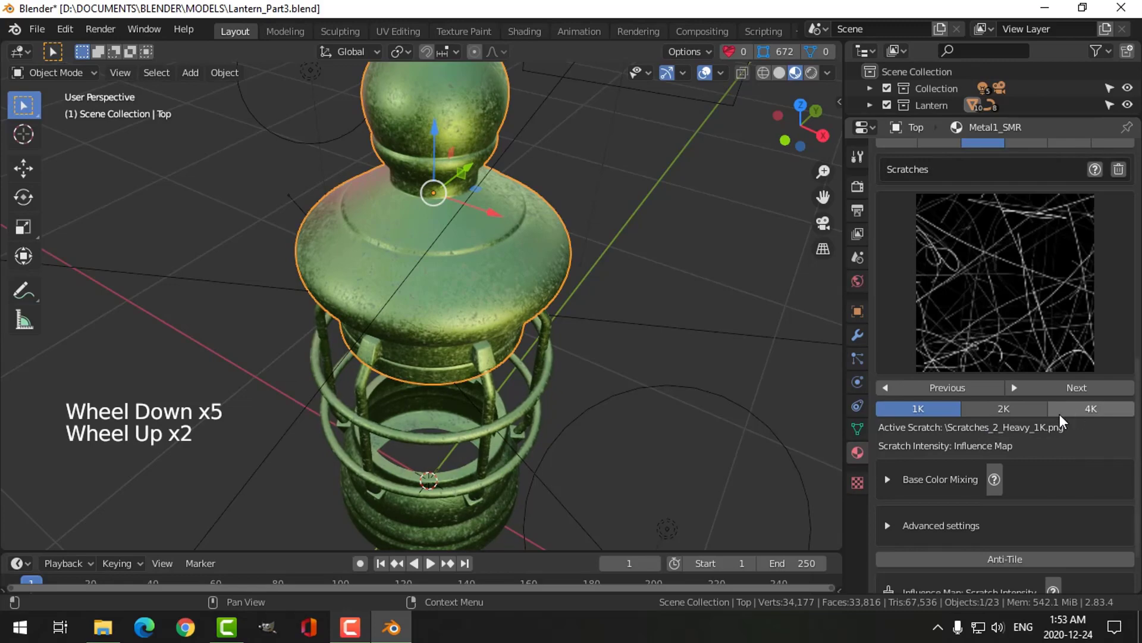
scroll(up, 3)
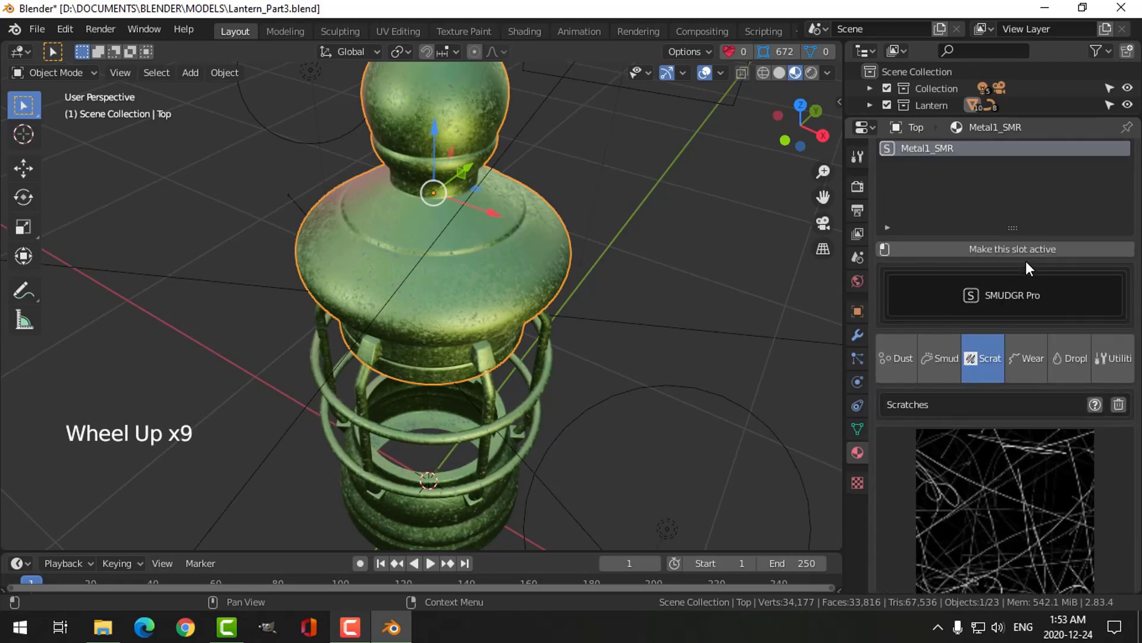
scroll(down, 3)
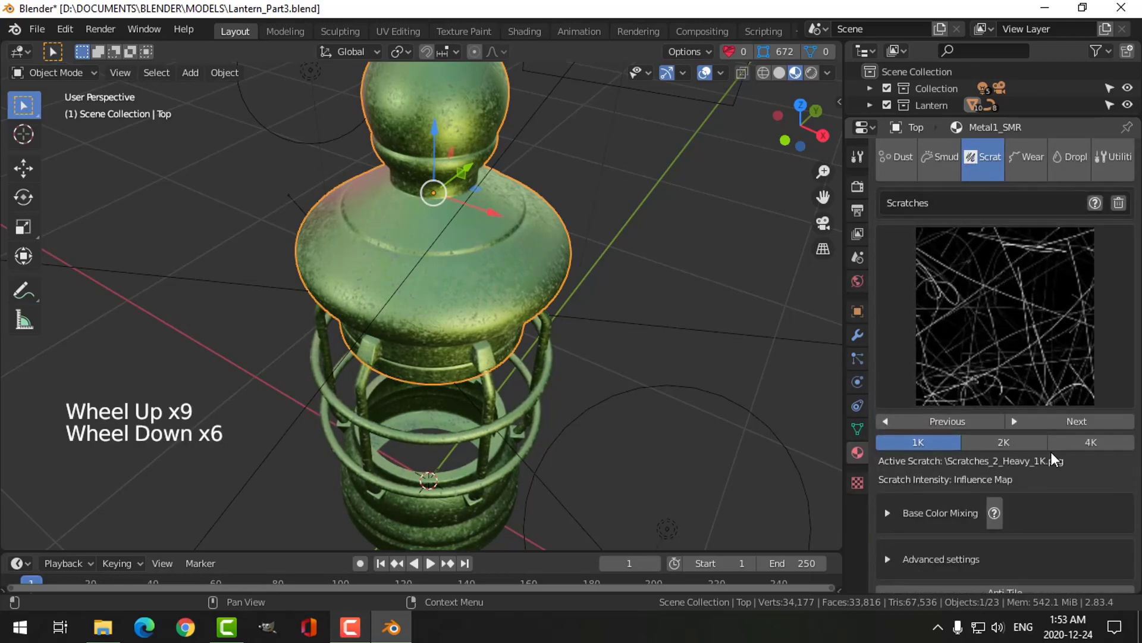
scroll(down, 3)
click(906, 501)
scroll(down, 3)
scroll(down, 3)
click(985, 528)
Step: Set the influence map Noise Scale to 5.28 and Boost Blacks to 44%, checking the cap
scroll(down, 3)
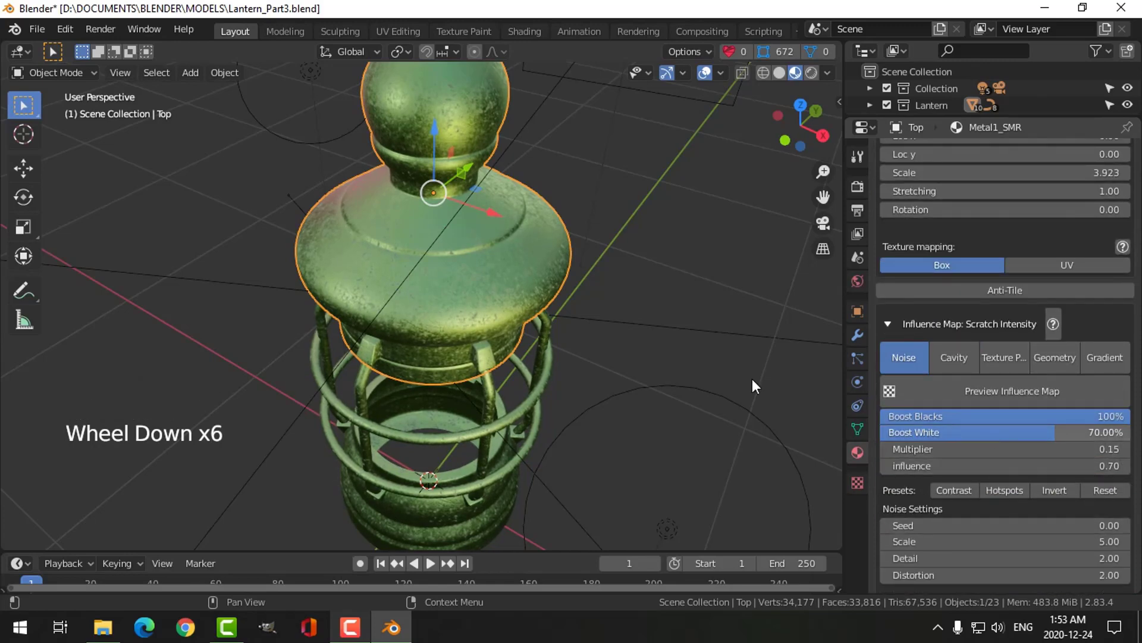
scroll(up, 3)
scroll(up, 3)
middle_click(628, 344)
scroll(down, 3)
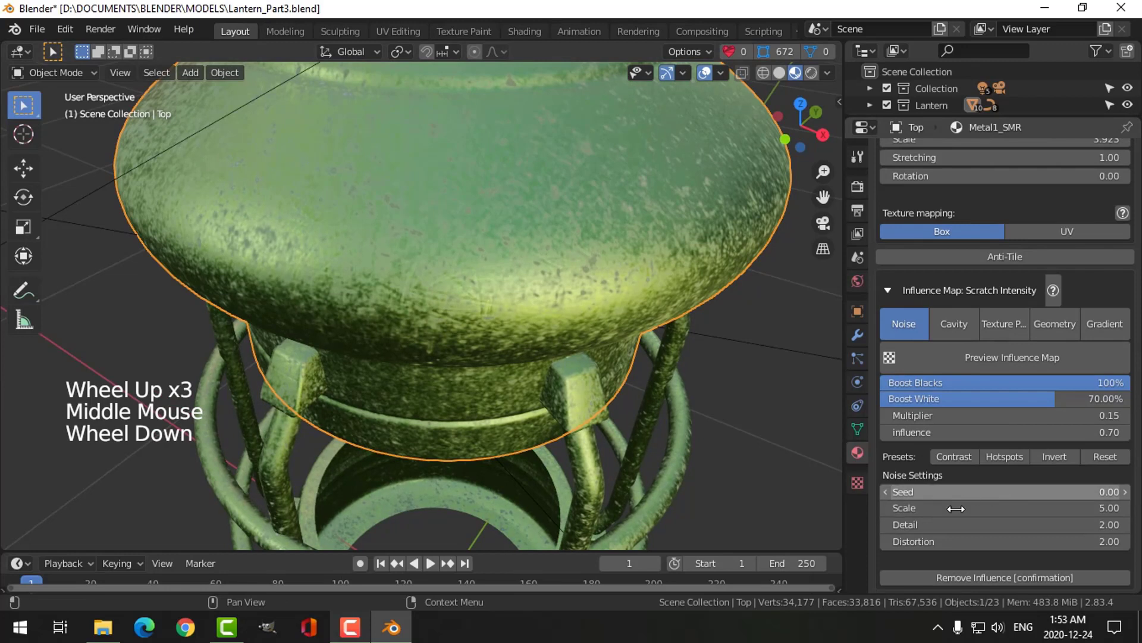
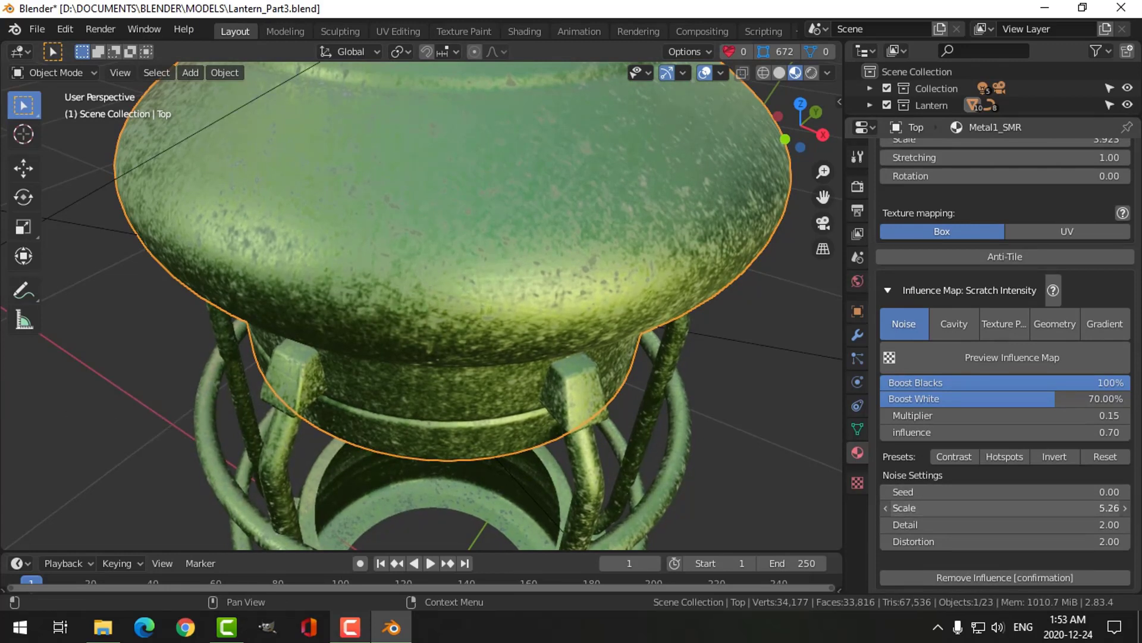
scroll(up, 3)
scroll(down, 3)
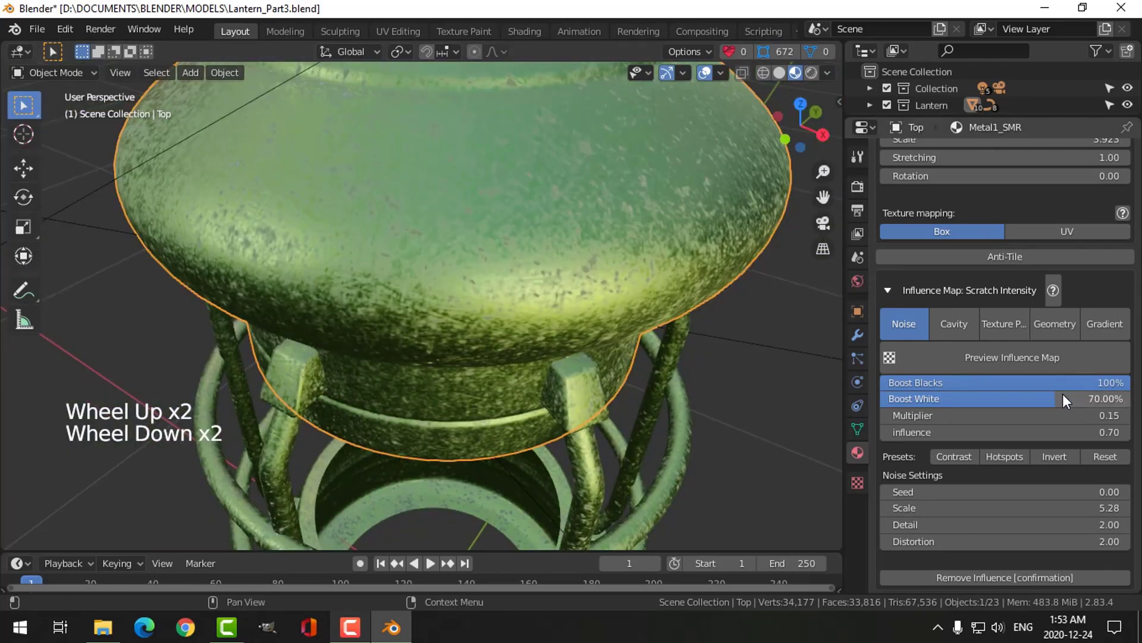
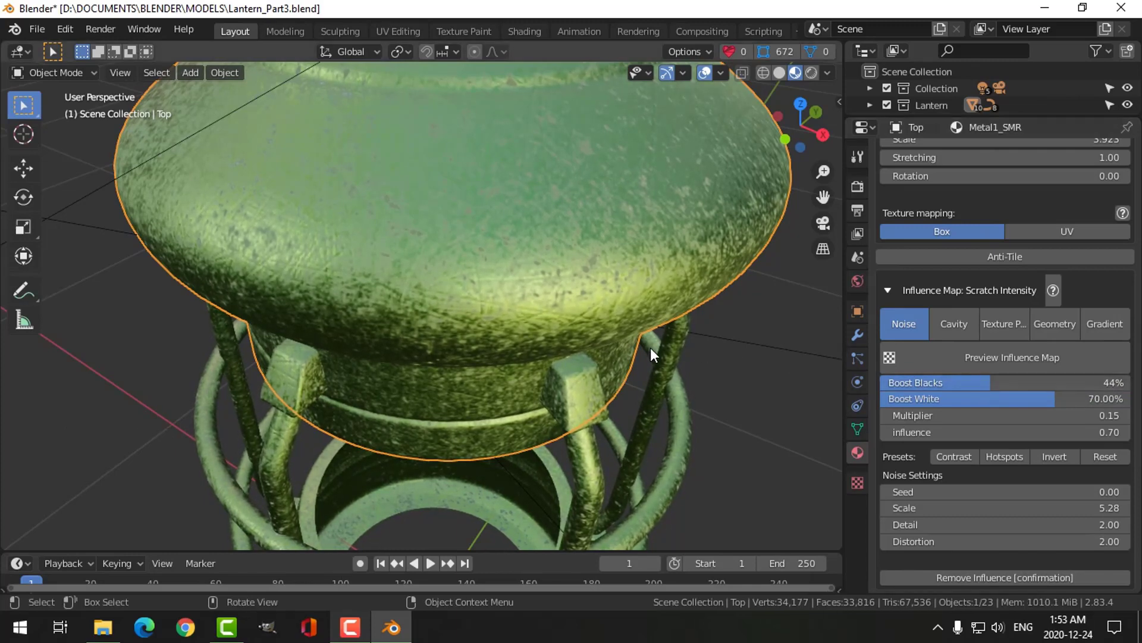
middle_click(653, 336)
scroll(down, 3)
scroll(up, 3)
Step: Preview the smudge layer's BCM Intensity influence map on the lantern, then stop the preview
click(954, 216)
scroll(down, 3)
scroll(down, 3)
scroll(down, 3)
click(1030, 531)
scroll(down, 3)
scroll(down, 3)
click(1004, 430)
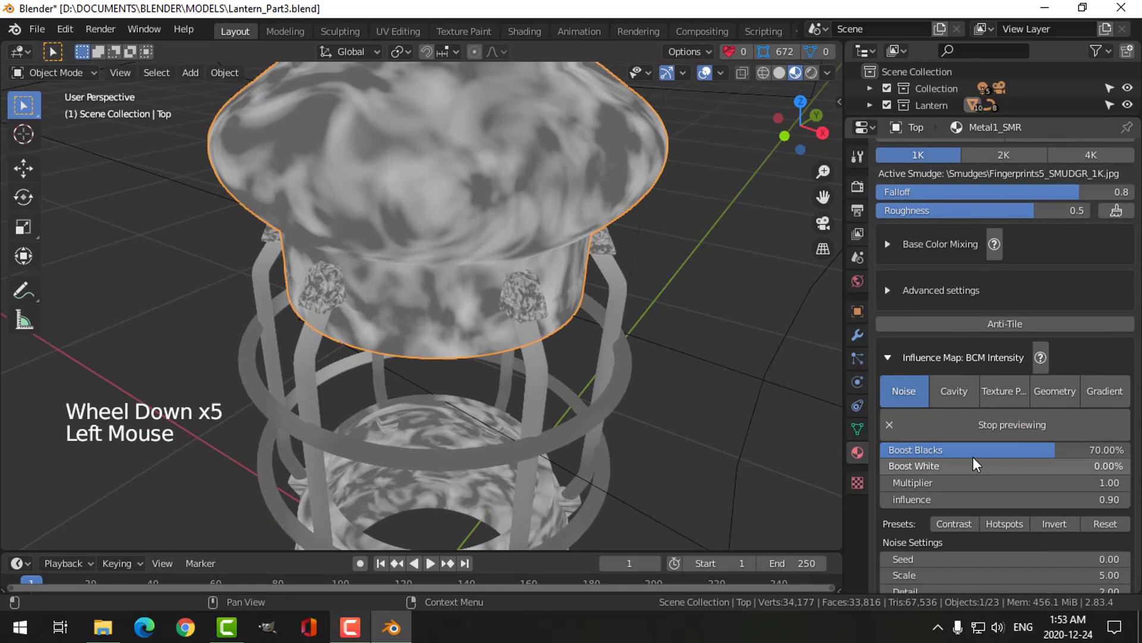
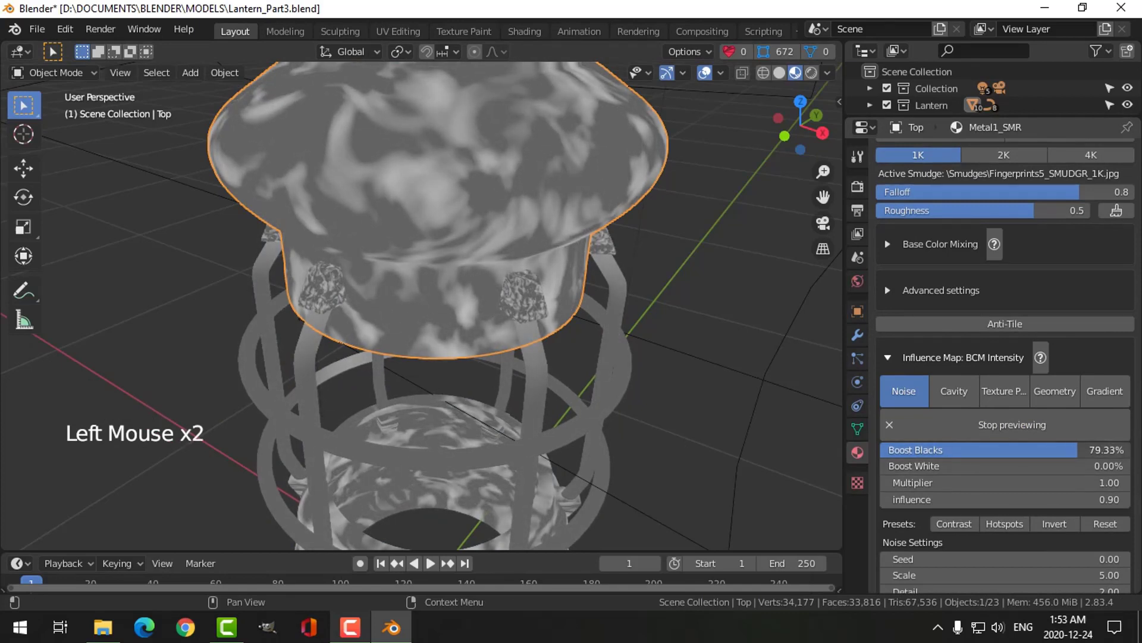
click(947, 471)
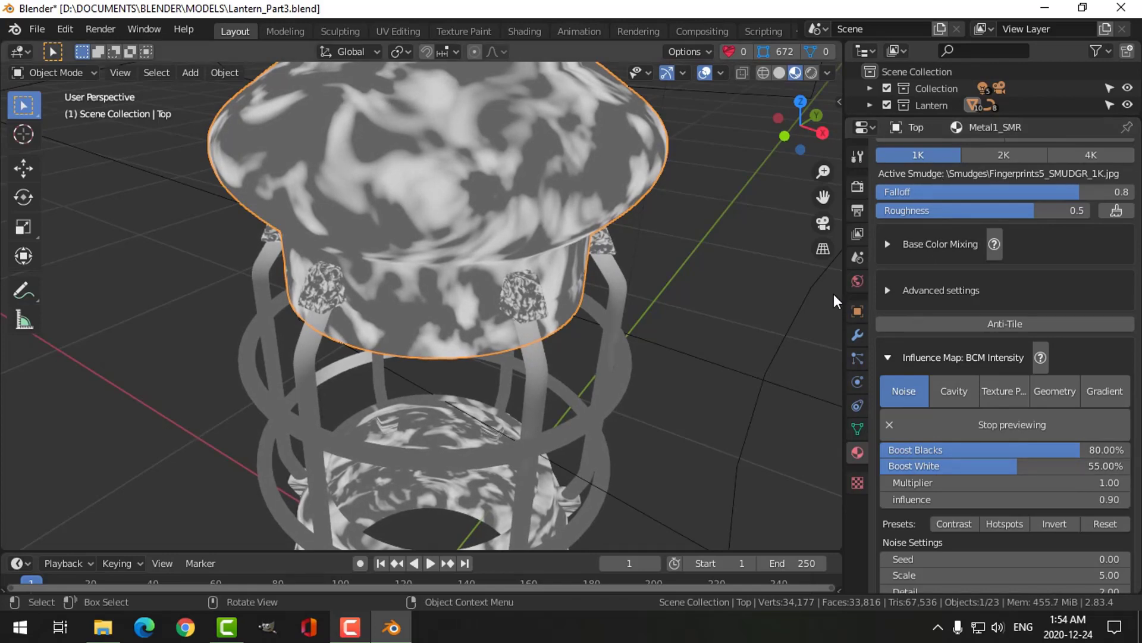
click(1014, 430)
Step: In Rendered shading, switch the wear influence source to Cavity computed Live with multiplier 5
middle_click(713, 294)
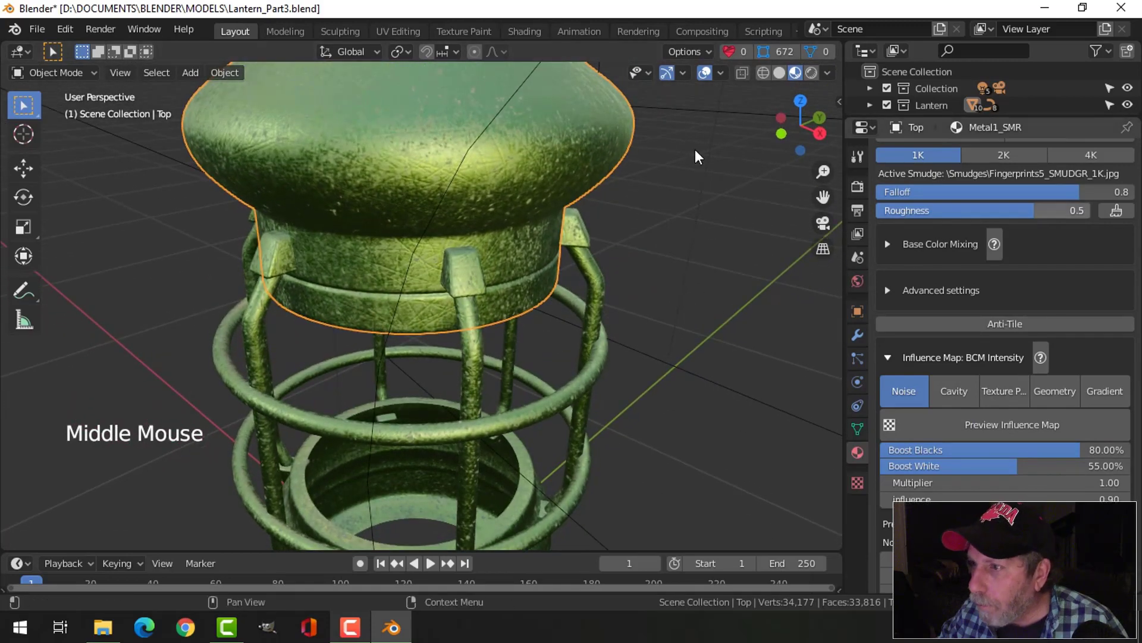
click(815, 78)
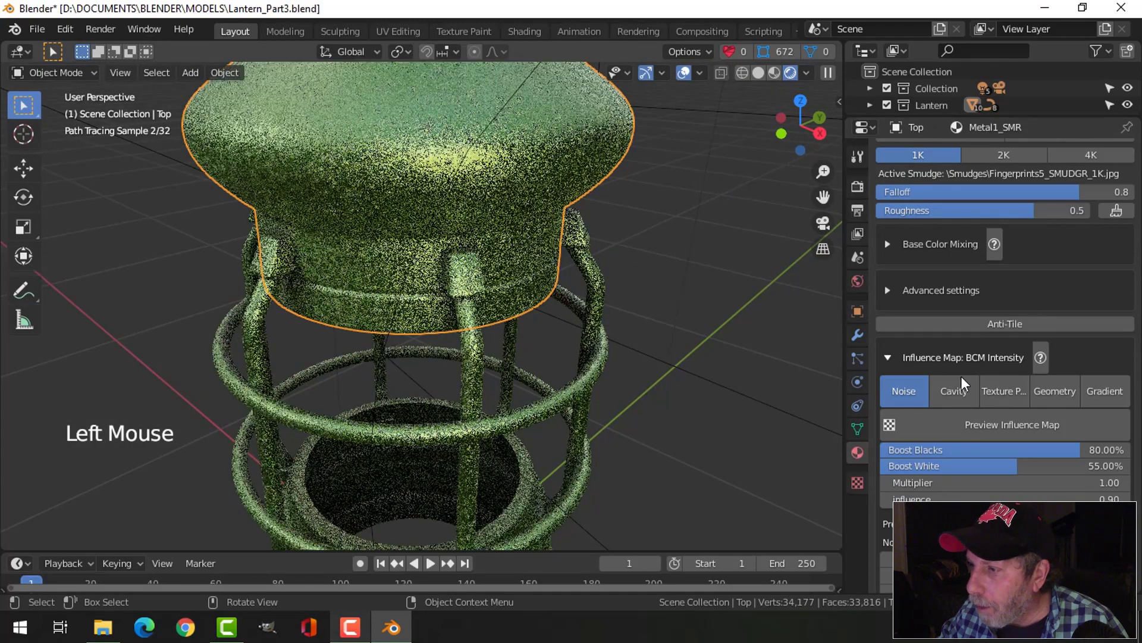
click(1044, 476)
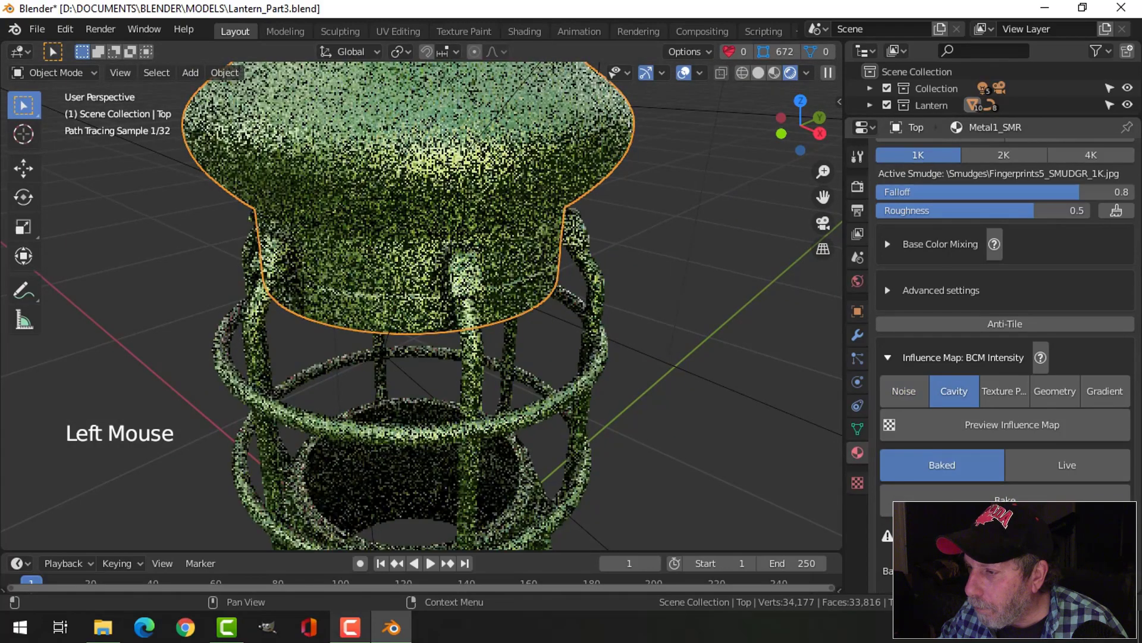
scroll(down, 3)
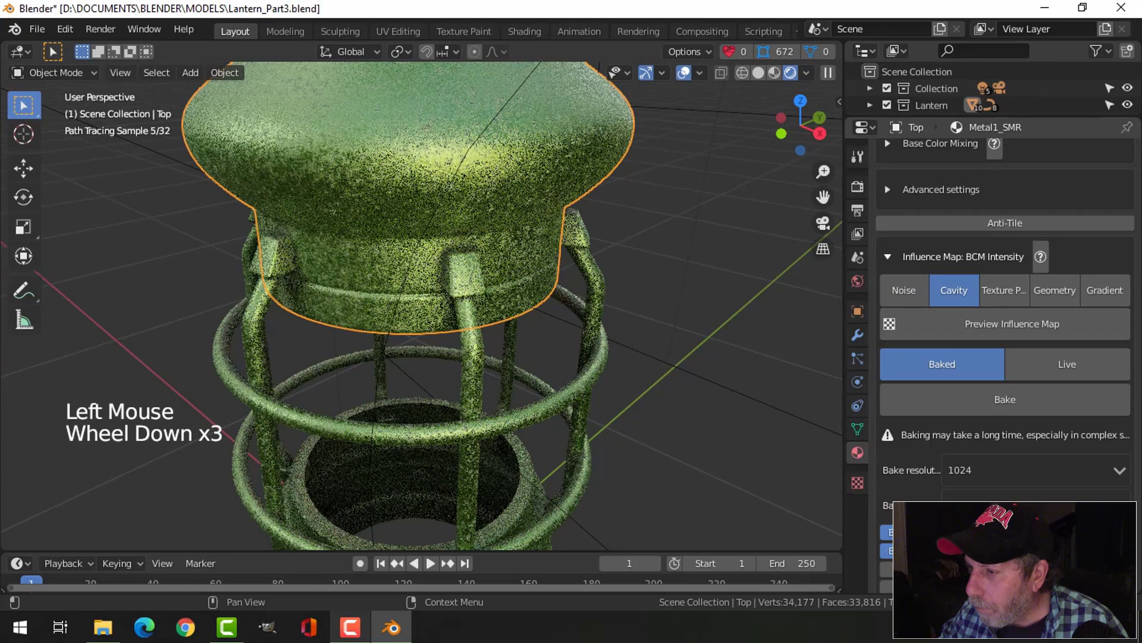
click(1024, 438)
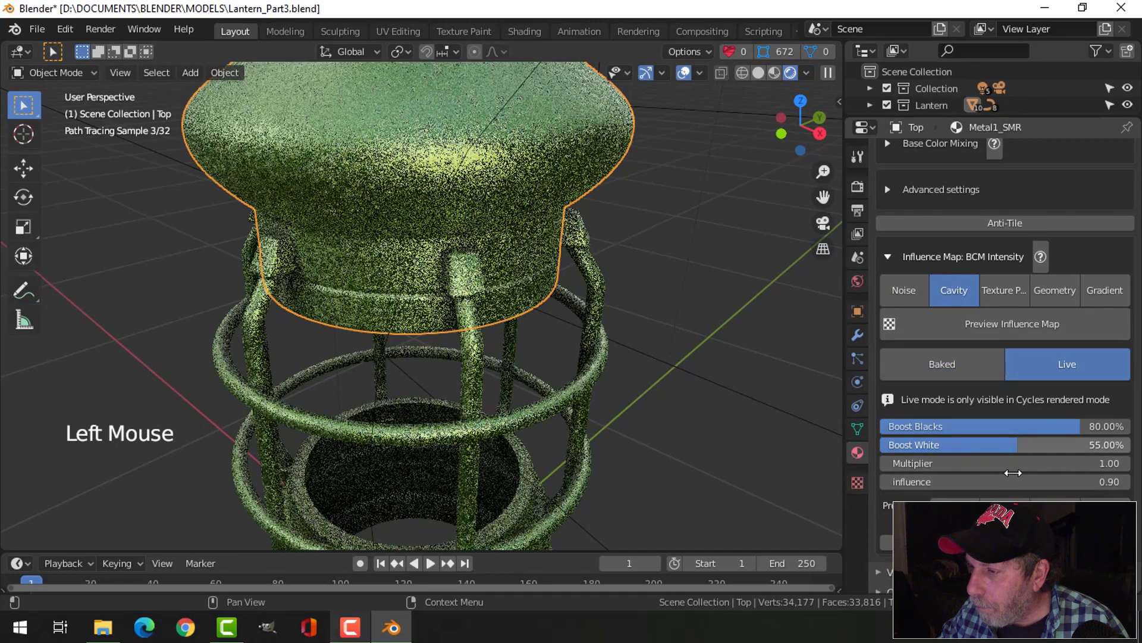
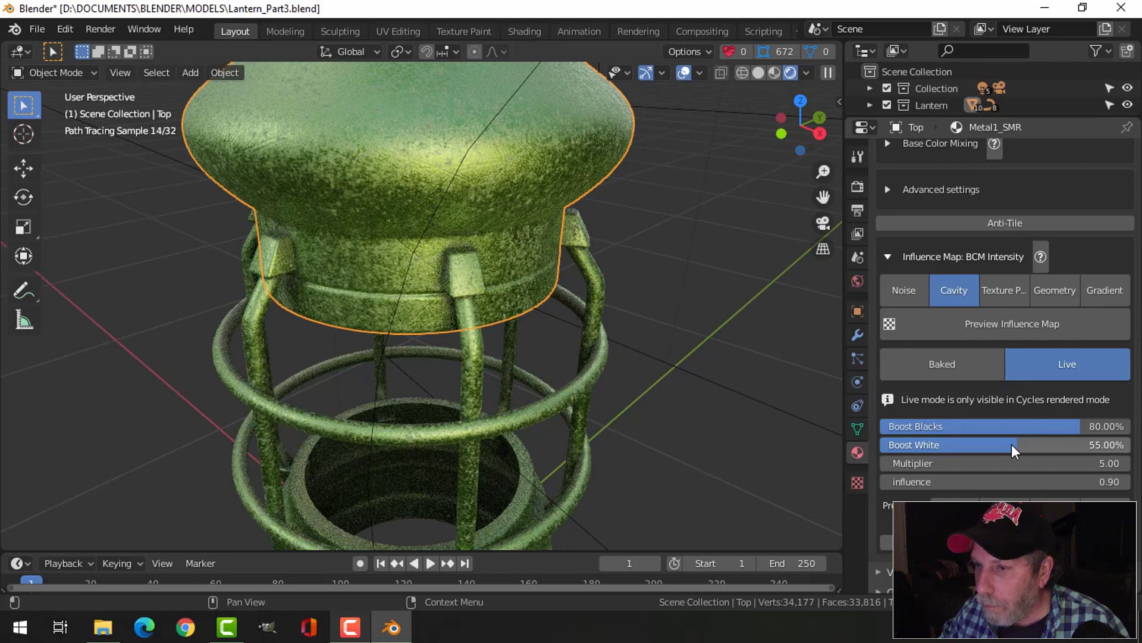
Step: Test-render the green lantern from the camera, inspect it and raise the top's Boost White to 59%
click(1013, 449)
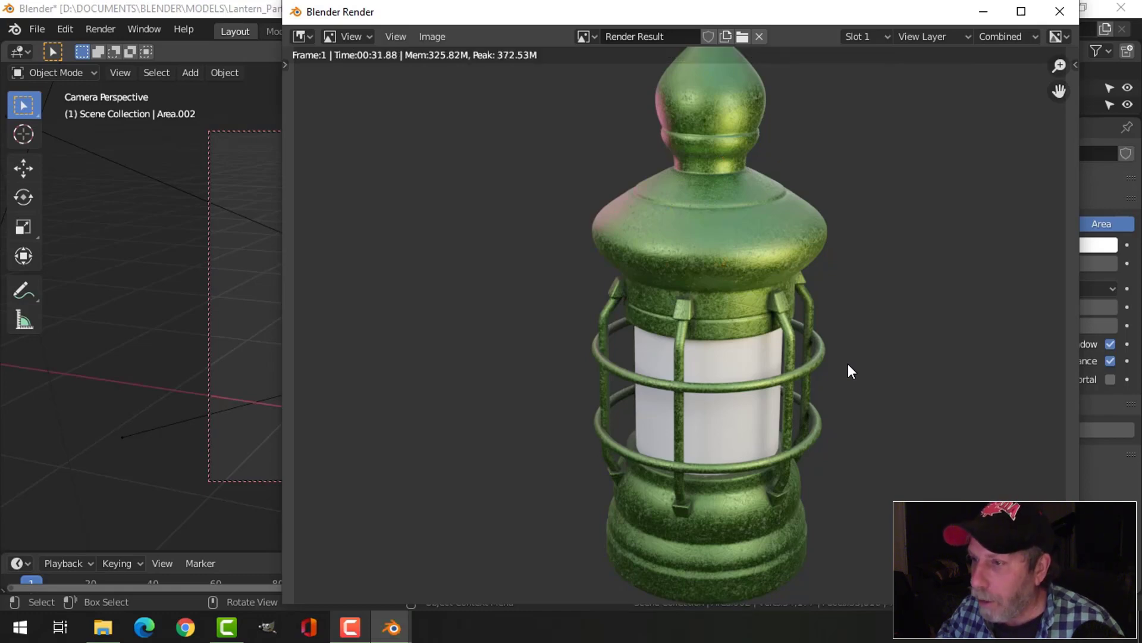
key(KP_0)
scroll(down, 3)
middle_click(532, 303)
scroll(up, 3)
middle_click(534, 262)
middle_click(536, 283)
scroll(down, 3)
middle_click(512, 297)
scroll(down, 3)
middle_click(495, 304)
click(480, 280)
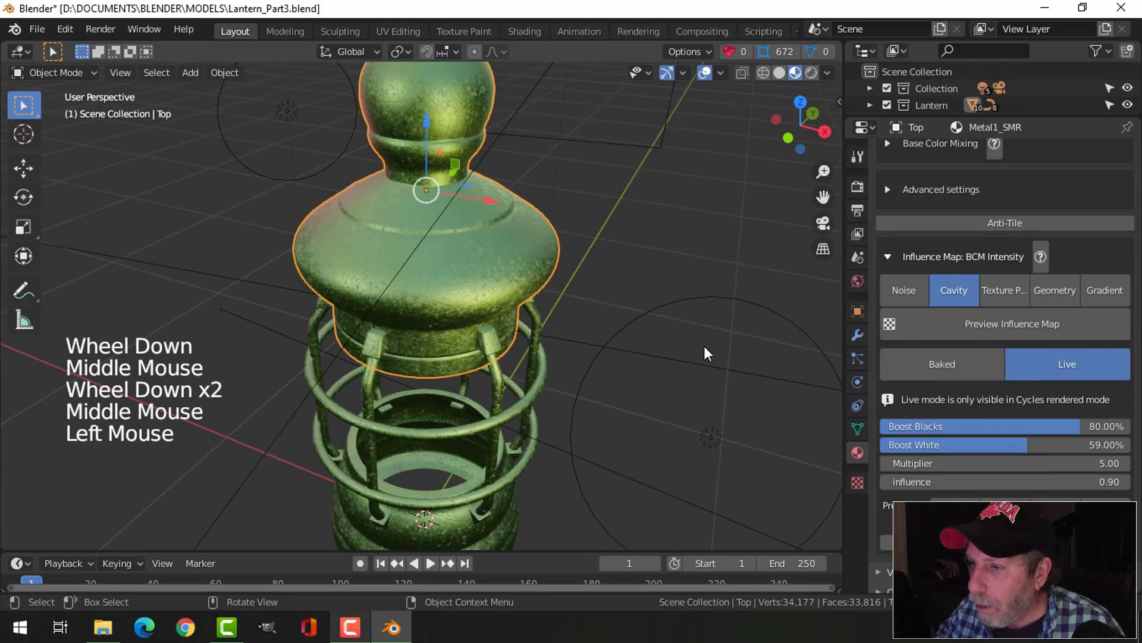
Step: Back in solid shading, select the glass cylinder and inspect it from several angles
key(alt+a)
middle_click(602, 341)
key(alt+h)
key(alt+a)
click(469, 335)
middle_click(558, 352)
middle_click(574, 331)
click(783, 77)
middle_click(626, 248)
middle_click(623, 245)
middle_click(503, 297)
Step: Reset the glass origin, duplicate the cylinder and scale the copy into a thin tall strip
click(221, 79)
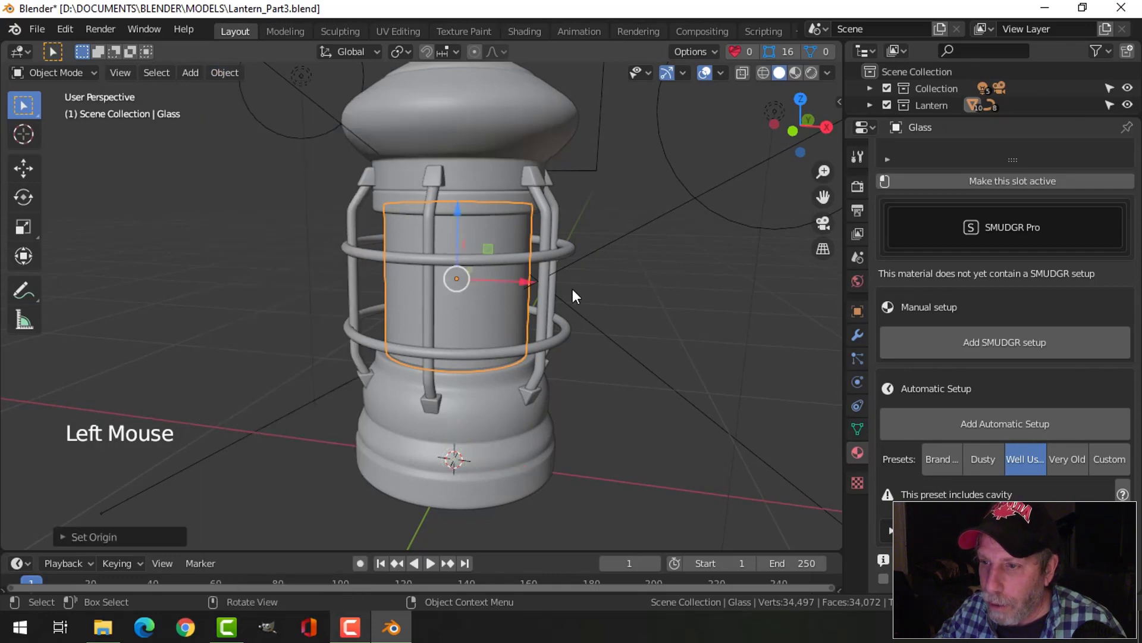
key(shift+s)
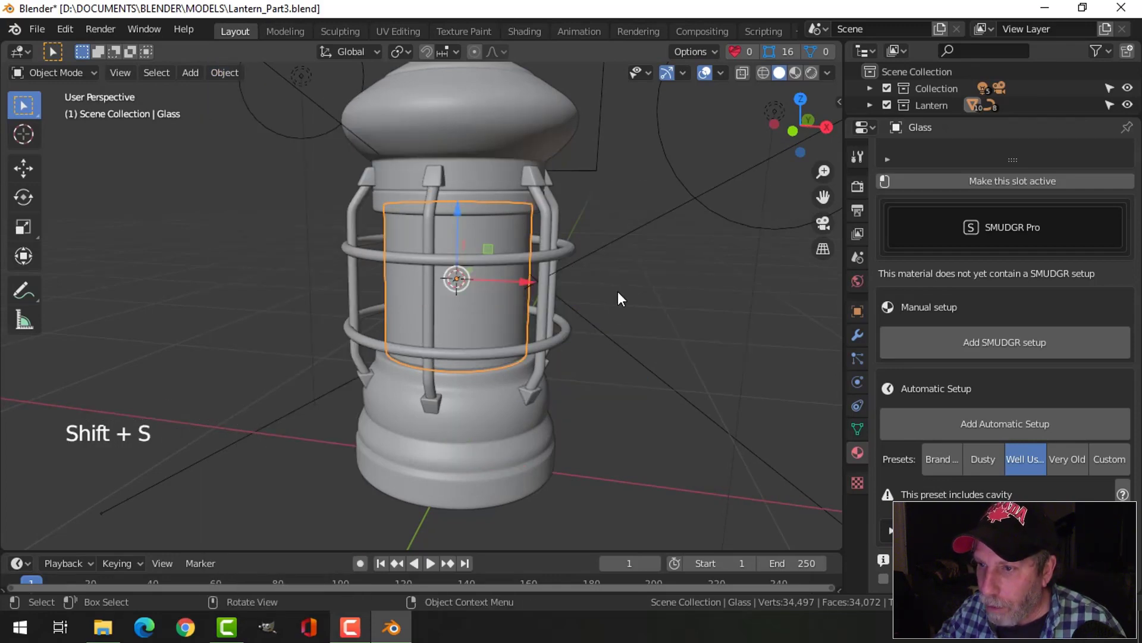
middle_click(624, 303)
middle_click(613, 300)
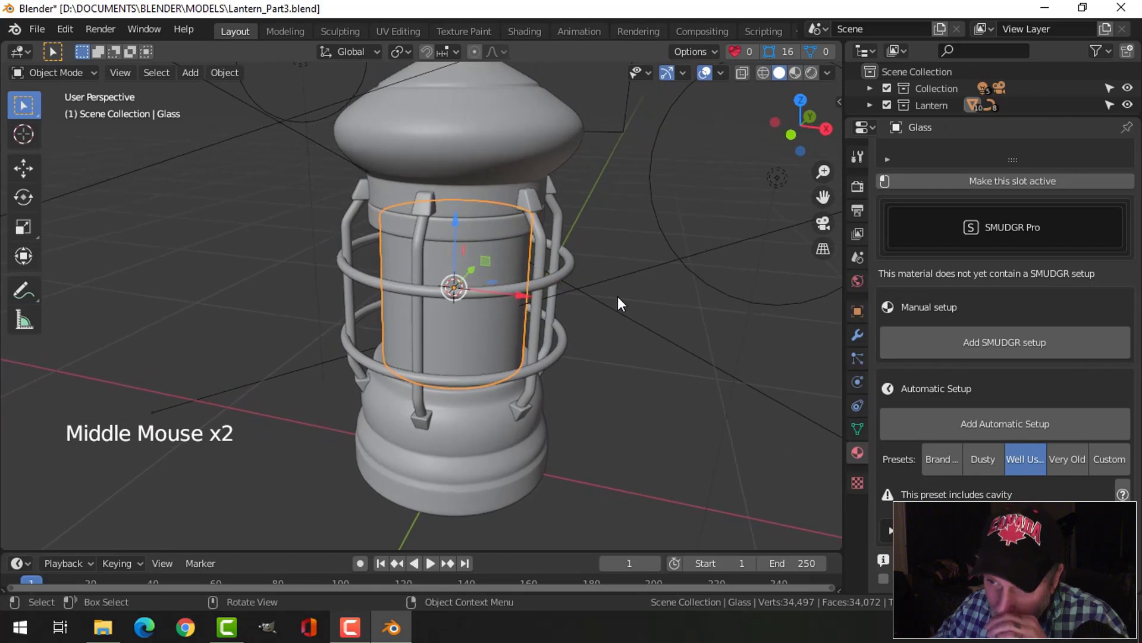
key(shift+d)
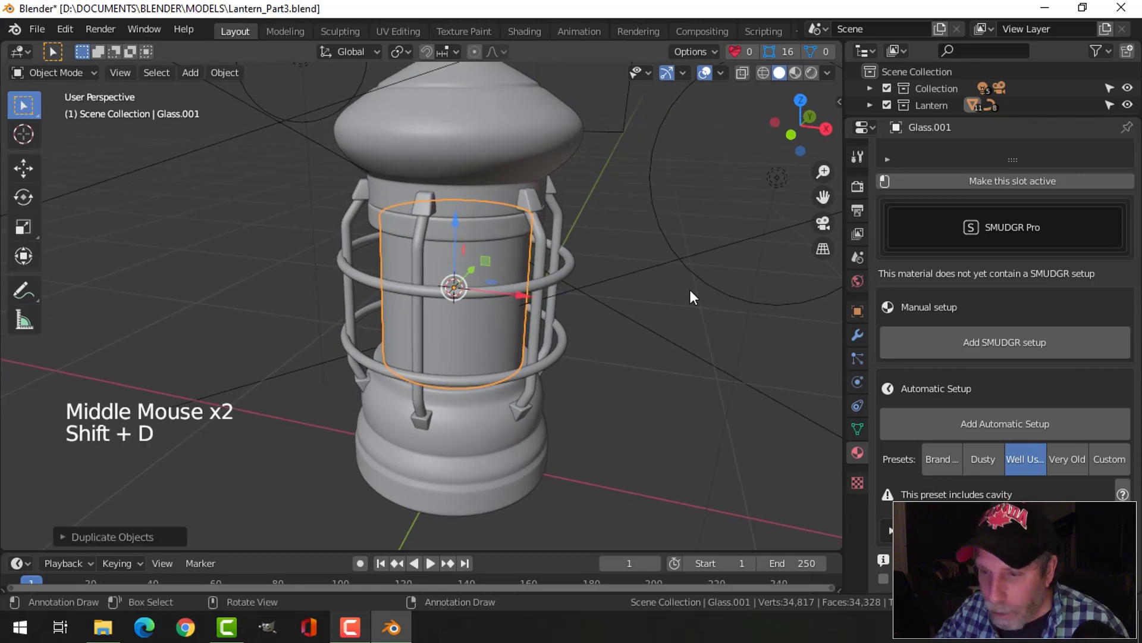
key(s)
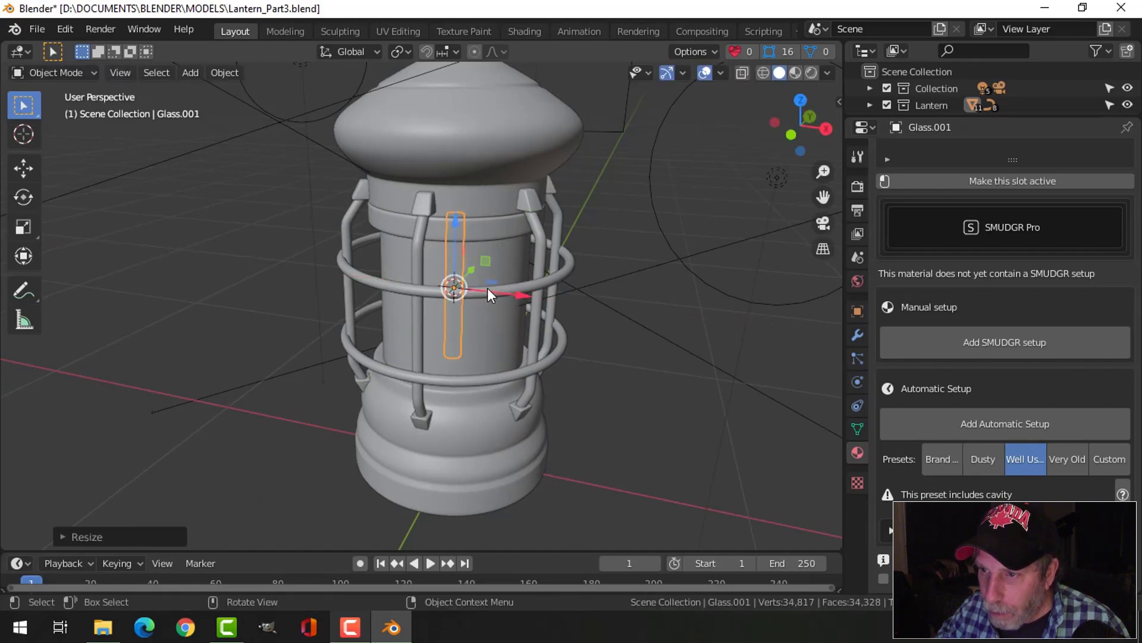
key(KP_1)
key(s)
middle_click(622, 324)
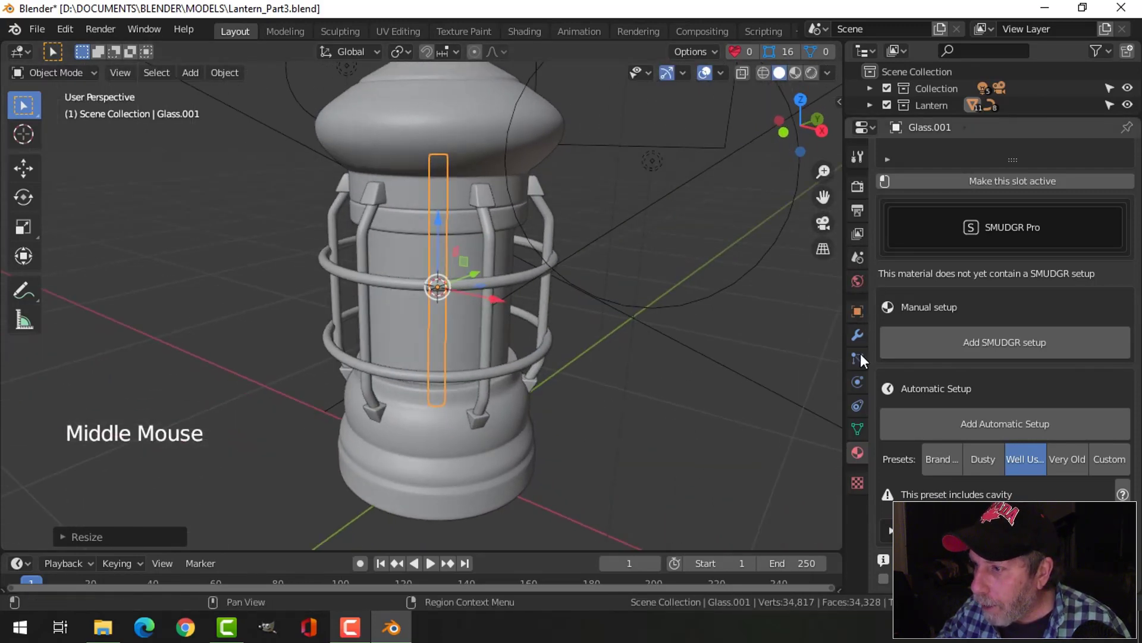
scroll(up, 3)
Step: Rename the strip's material Emission and make it an Emission shader at strength 40
click(978, 211)
scroll(up, 3)
double_click(967, 169)
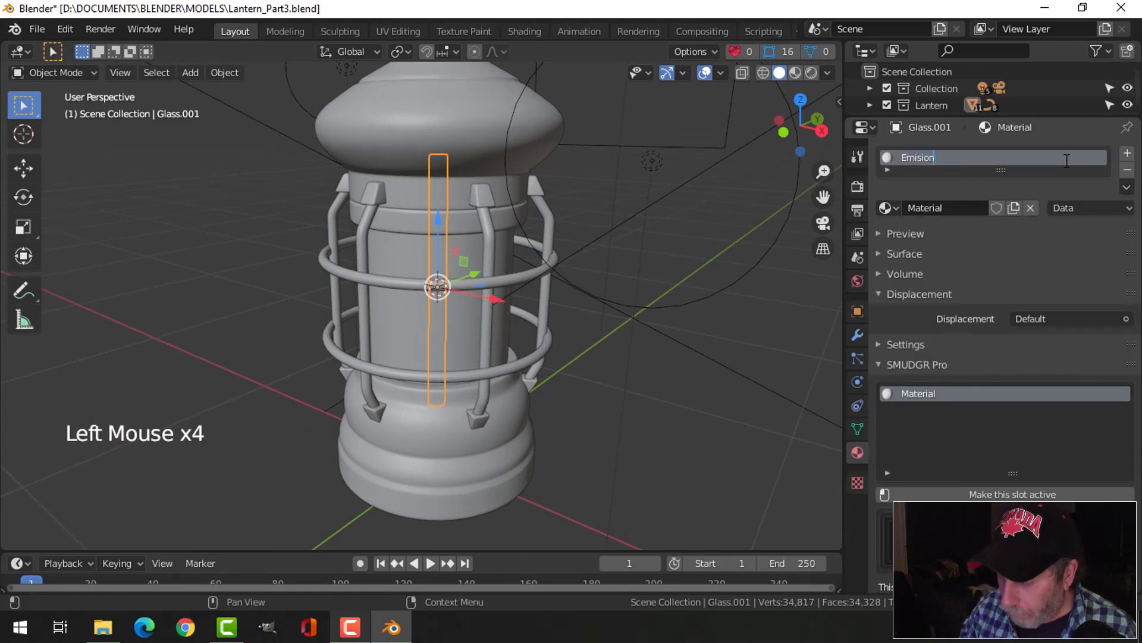
key(BackSpace)
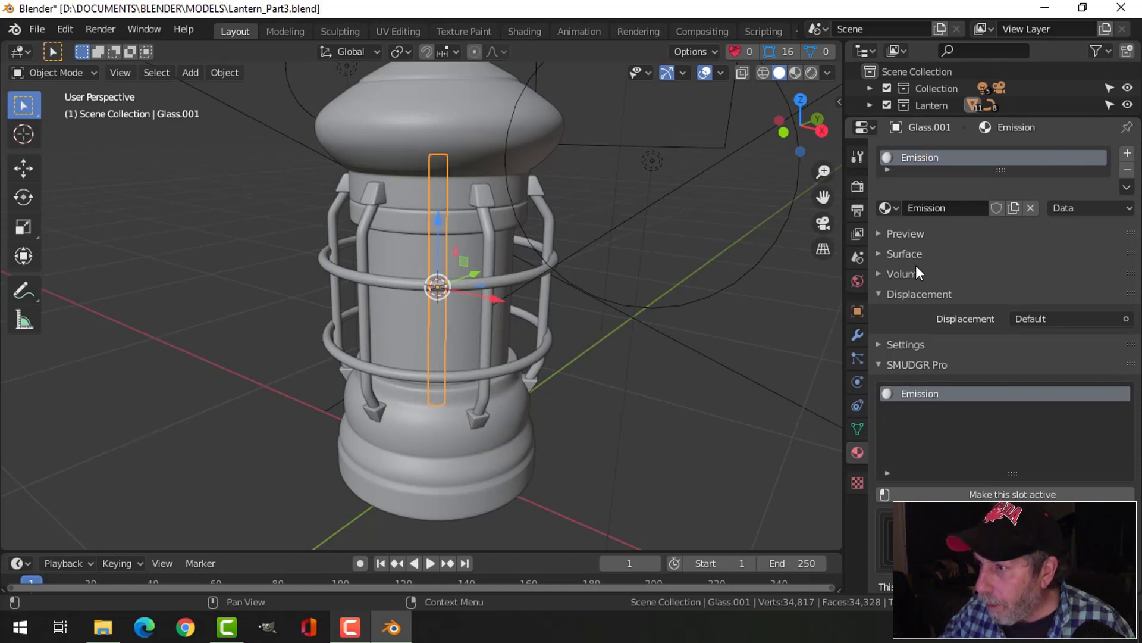
click(883, 261)
click(1054, 280)
click(1040, 285)
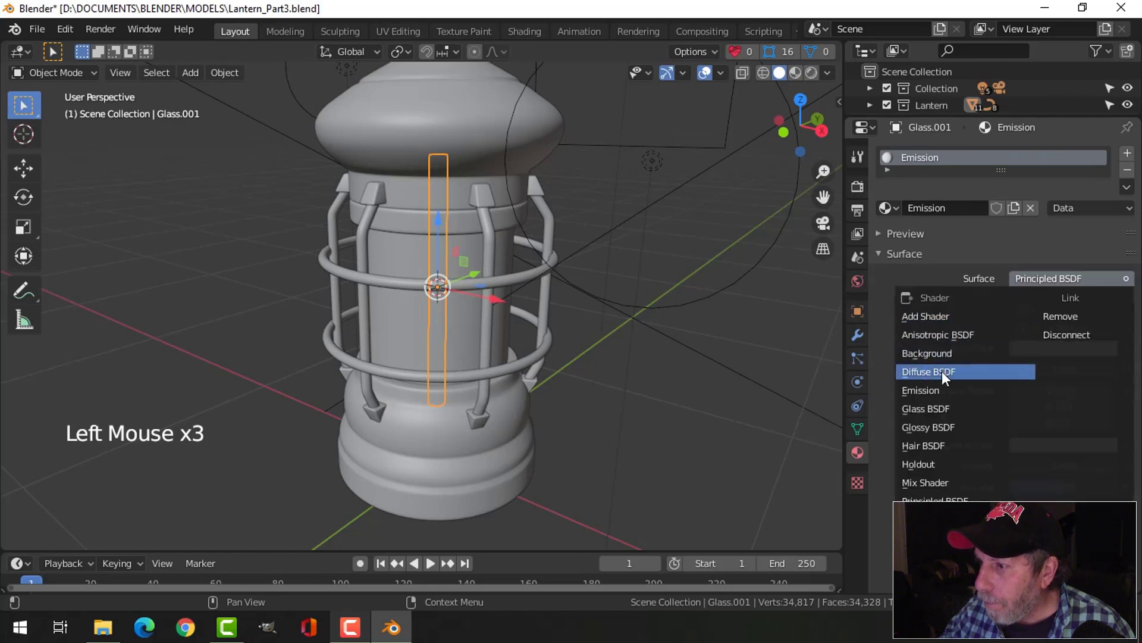
click(1067, 317)
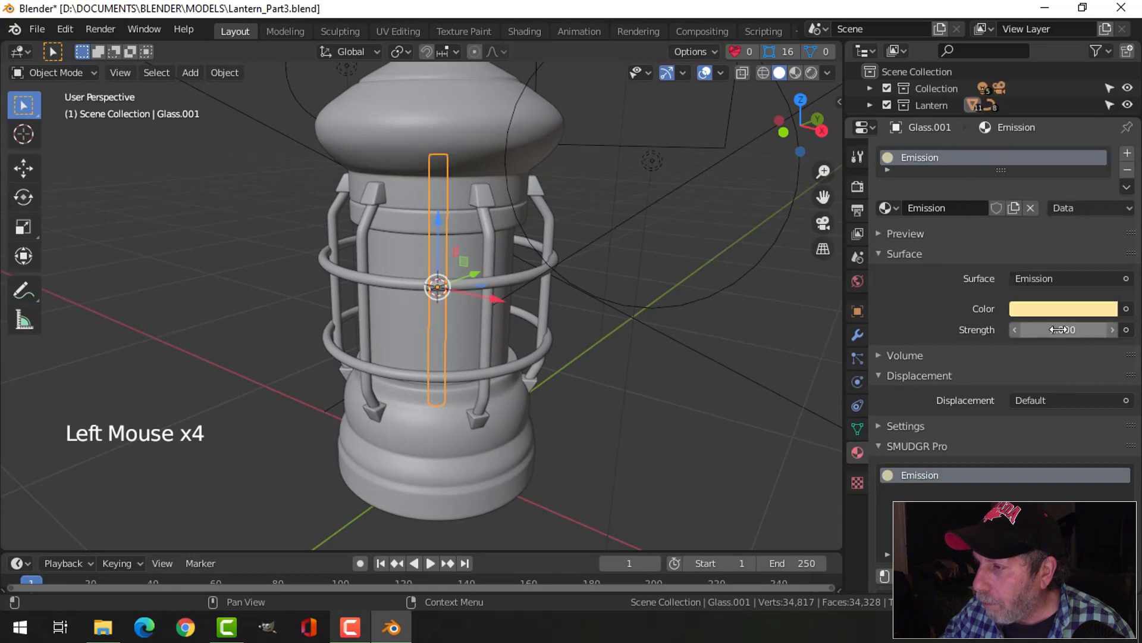
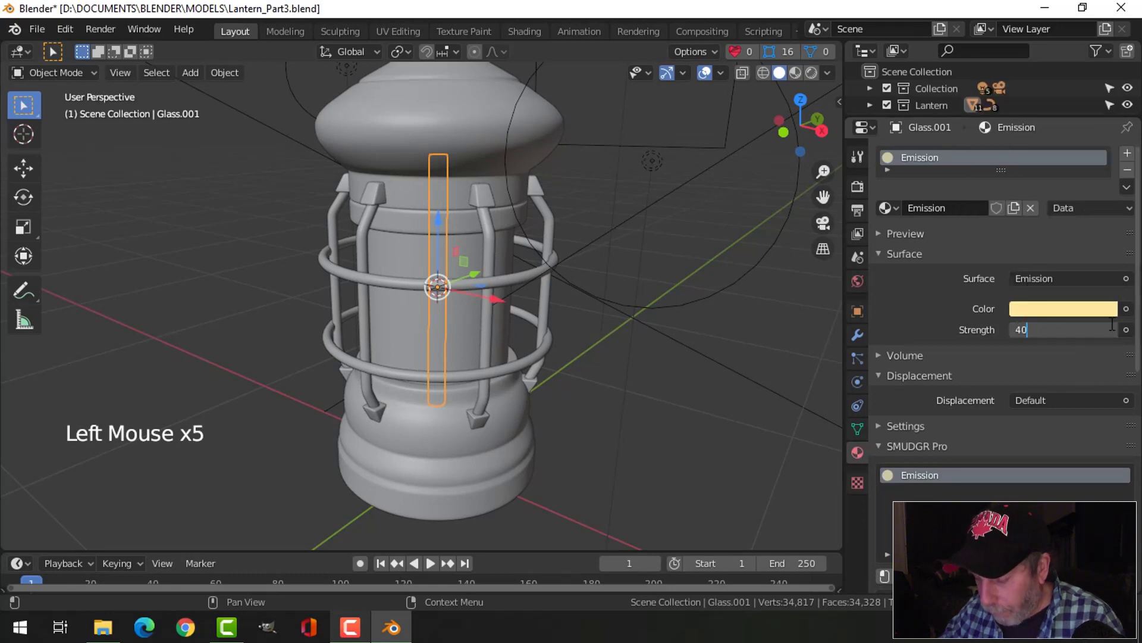
click(803, 83)
Step: Check the strip rendered and give its emission a warm pale colour
click(475, 255)
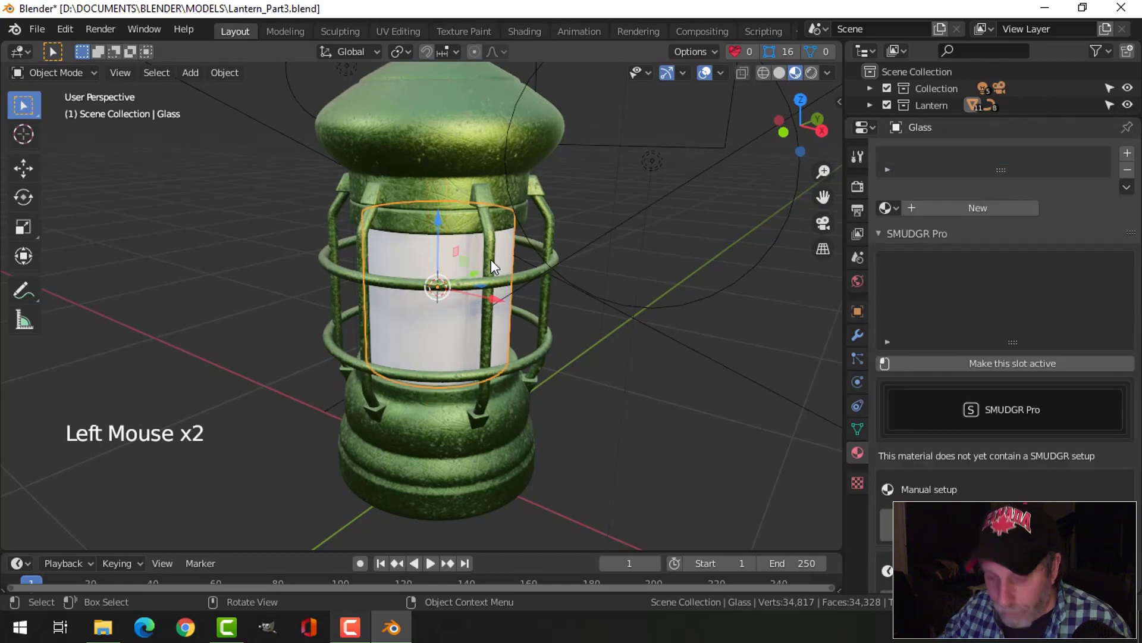
key(h)
click(448, 264)
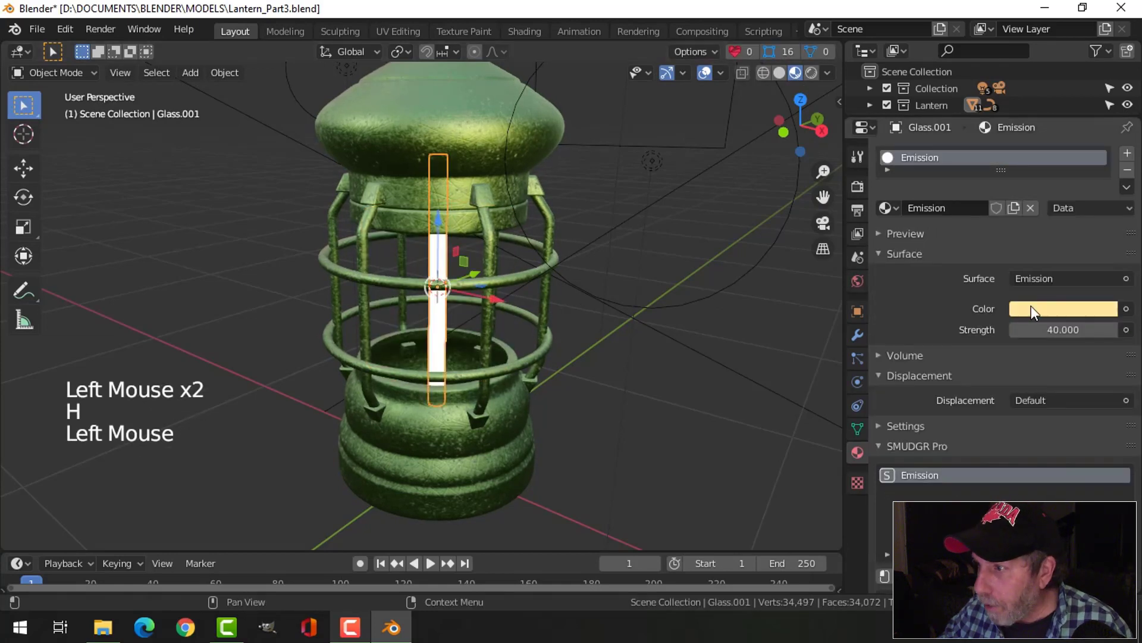
click(1043, 311)
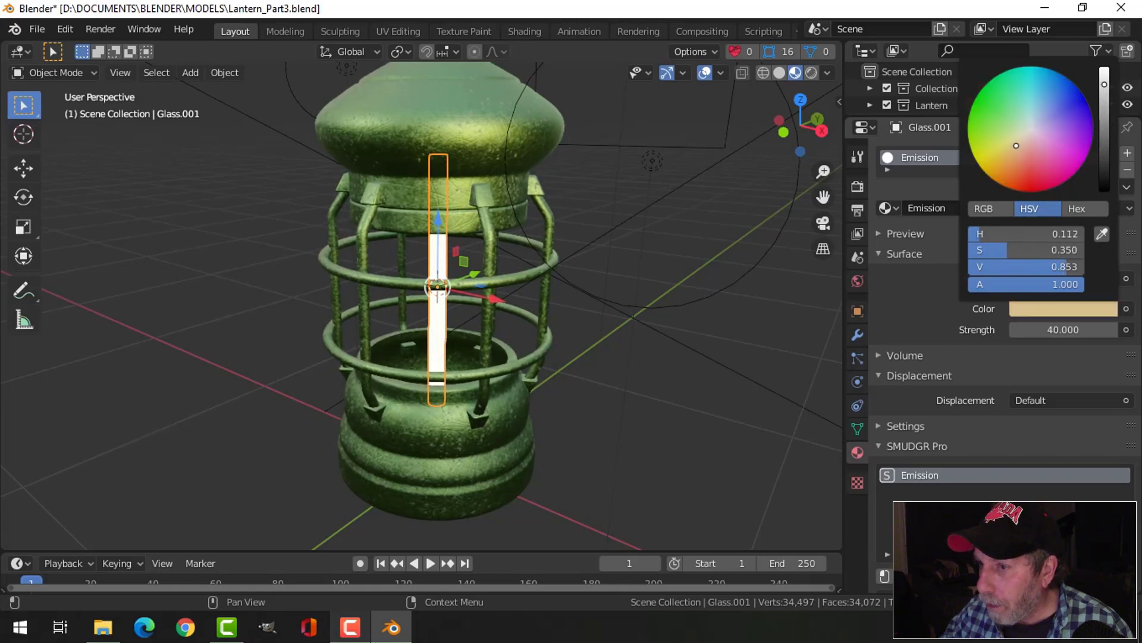
key(alt+a)
middle_click(650, 271)
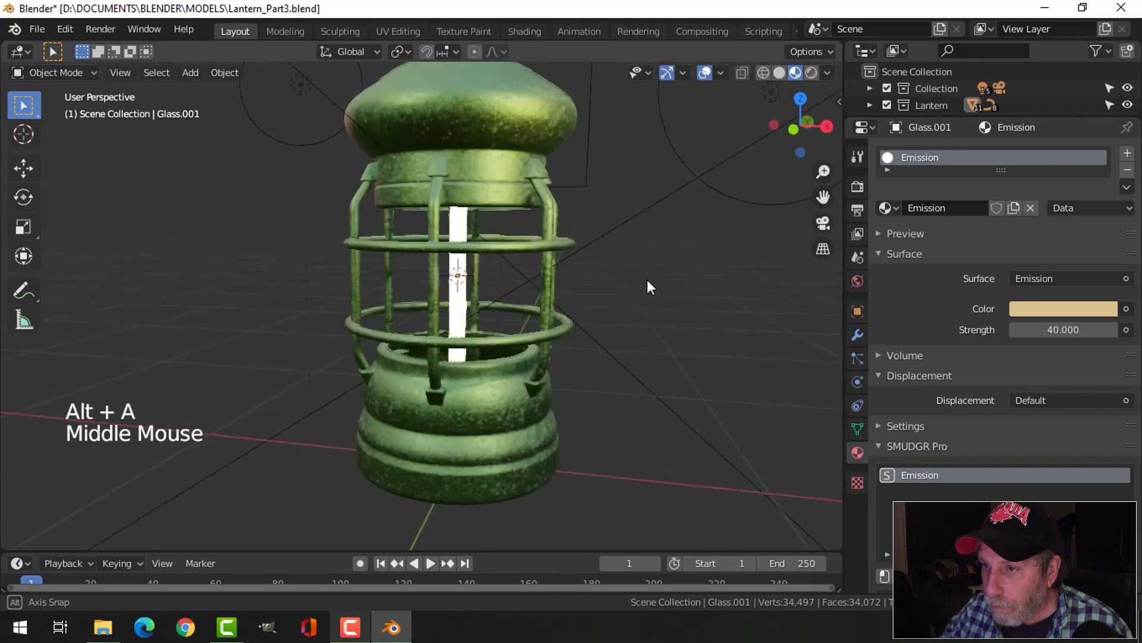
key(alt+h)
Step: Give the glass cylinder a new material named Glass using a Glass BSDF surface
key(alt+a)
click(468, 274)
click(969, 214)
double_click(965, 163)
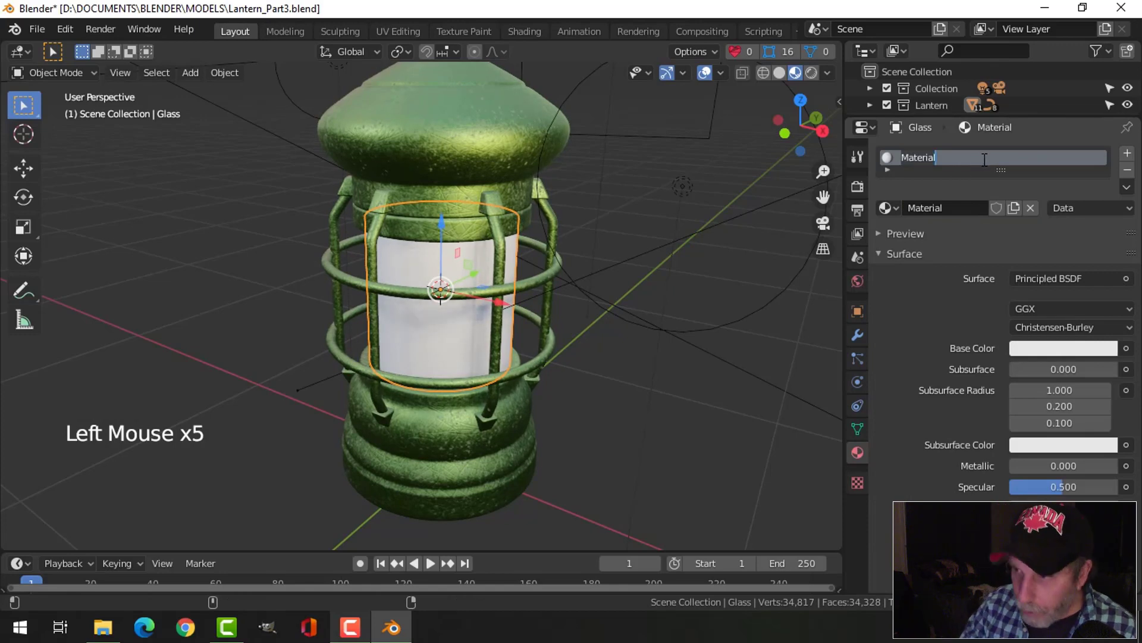
key(s)
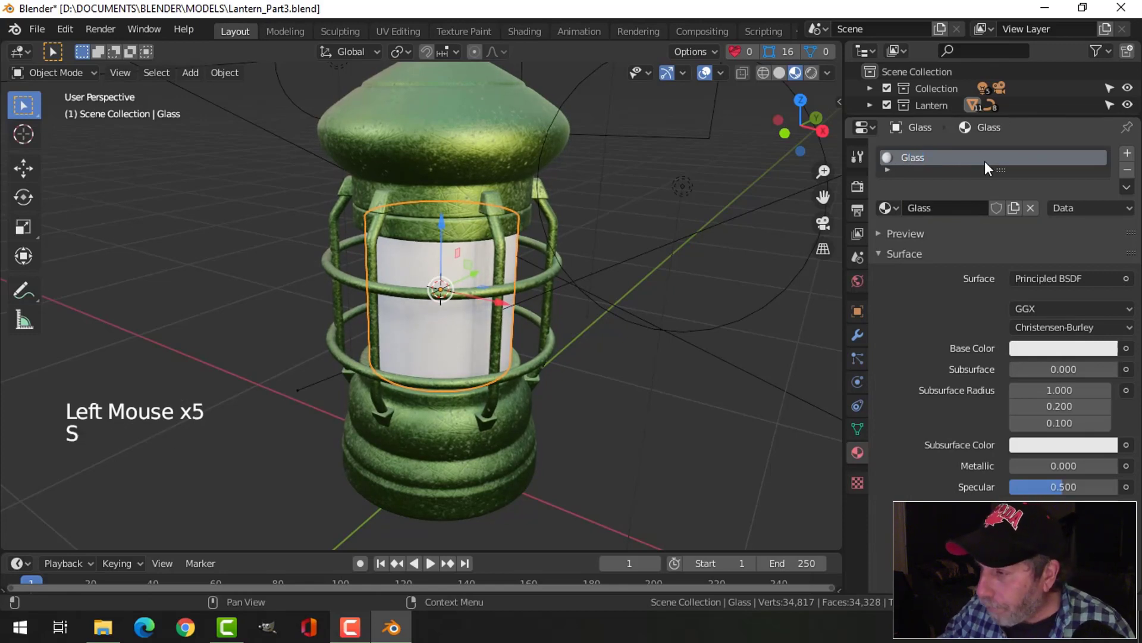
click(1058, 280)
click(1052, 283)
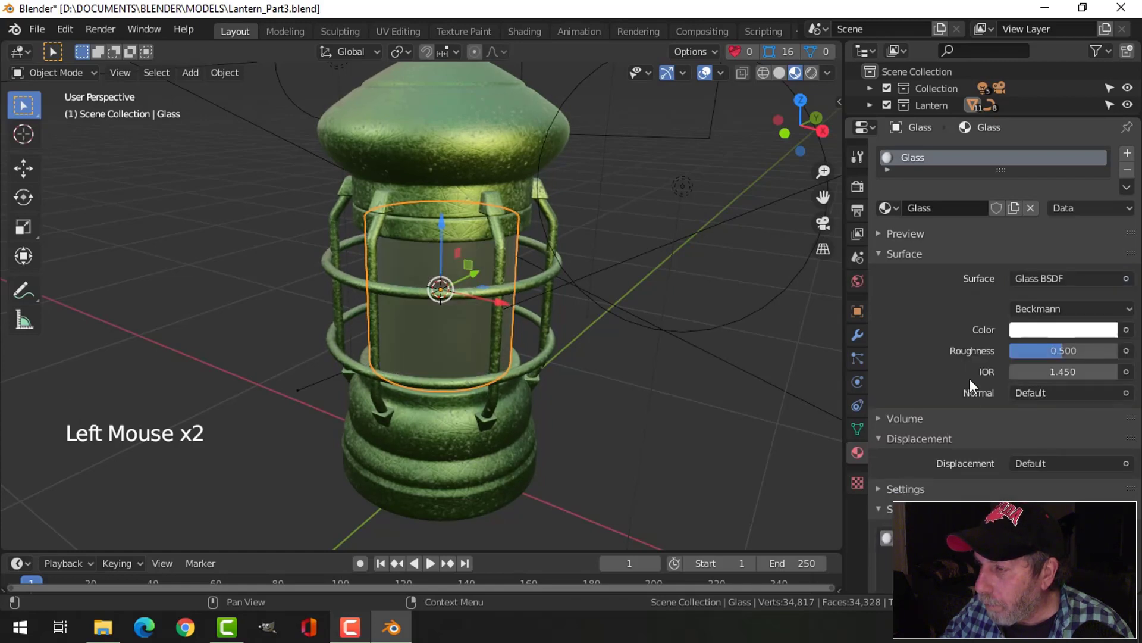
Step: Lower the glass roughness to 0.05 and render the lit strip behind it from the camera
click(1080, 356)
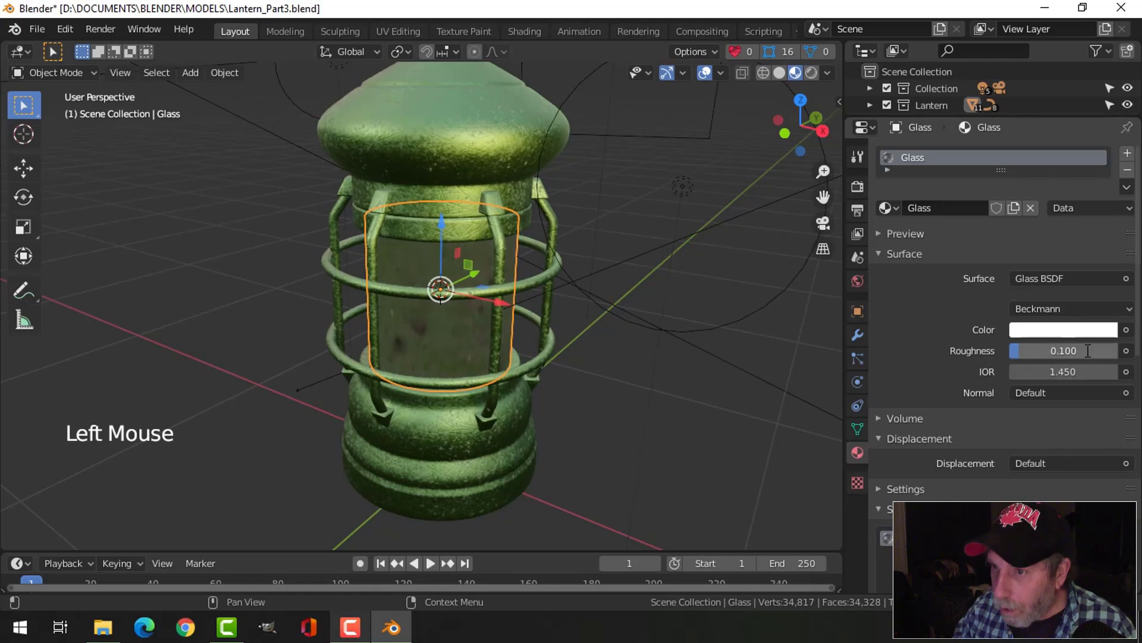
key(alt+a)
click(474, 325)
middle_click(647, 335)
click(1048, 350)
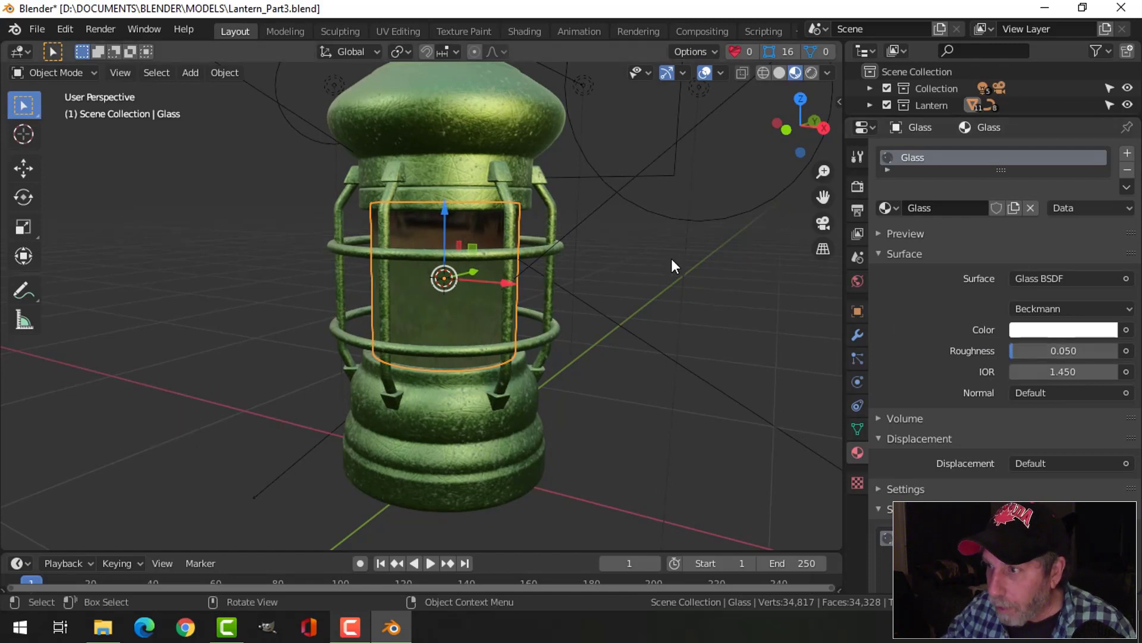
key(alt+a)
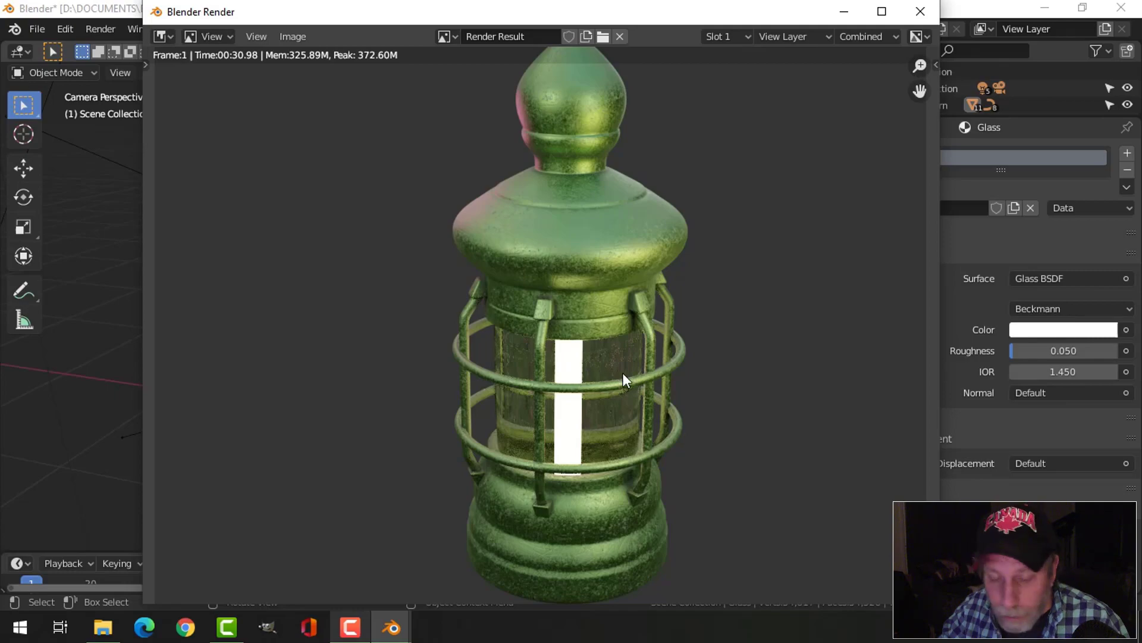
Step: Select the lantern glass and bring up the SMUDGR Pro panel in its Material Properties
key(KP_0)
click(628, 377)
key(KP_Decimal)
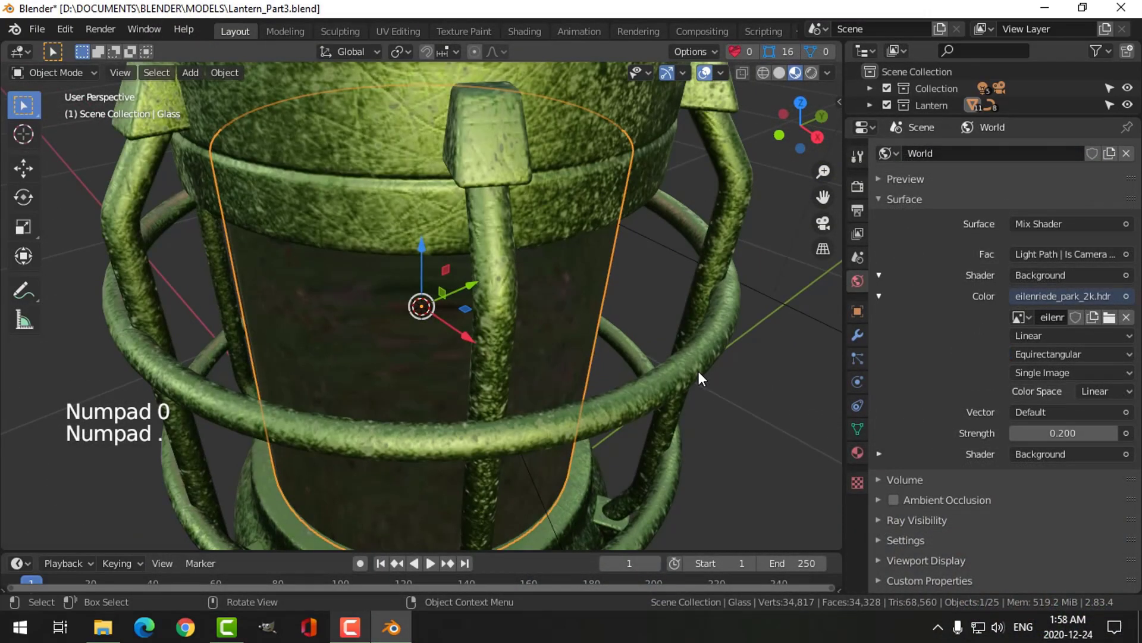
scroll(down, 3)
middle_click(530, 341)
scroll(up, 3)
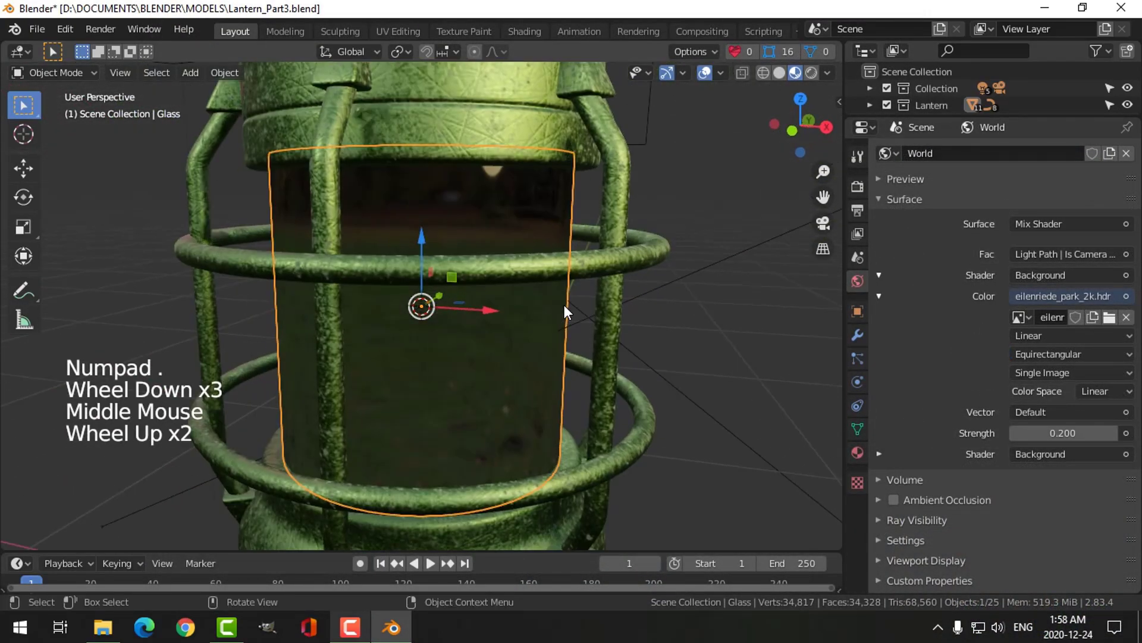
middle_click(563, 310)
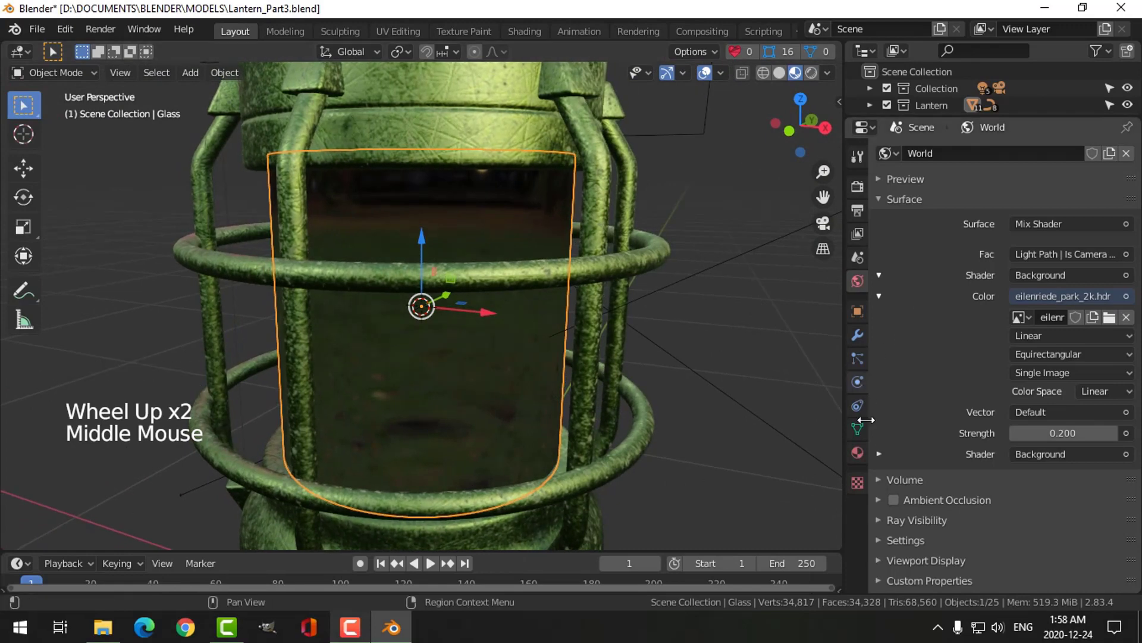
click(868, 455)
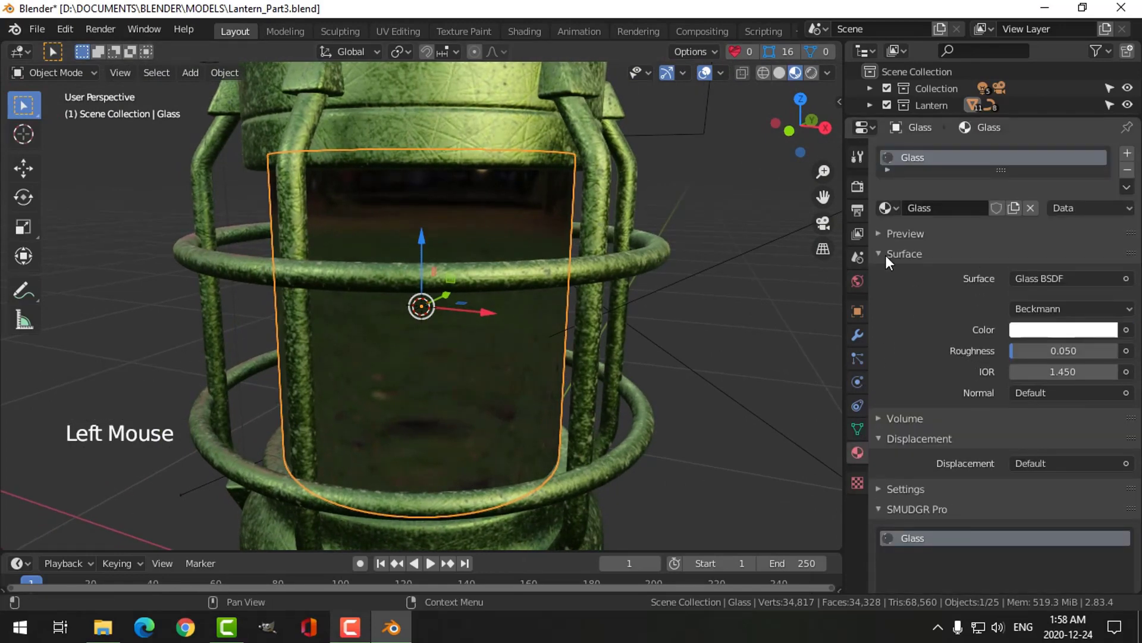
click(884, 260)
scroll(down, 3)
scroll(down, 3)
scroll(down, 3)
Step: Convert the glass to Glass_SMR and add Scratches_2_Heavy, inspecting the result
click(976, 386)
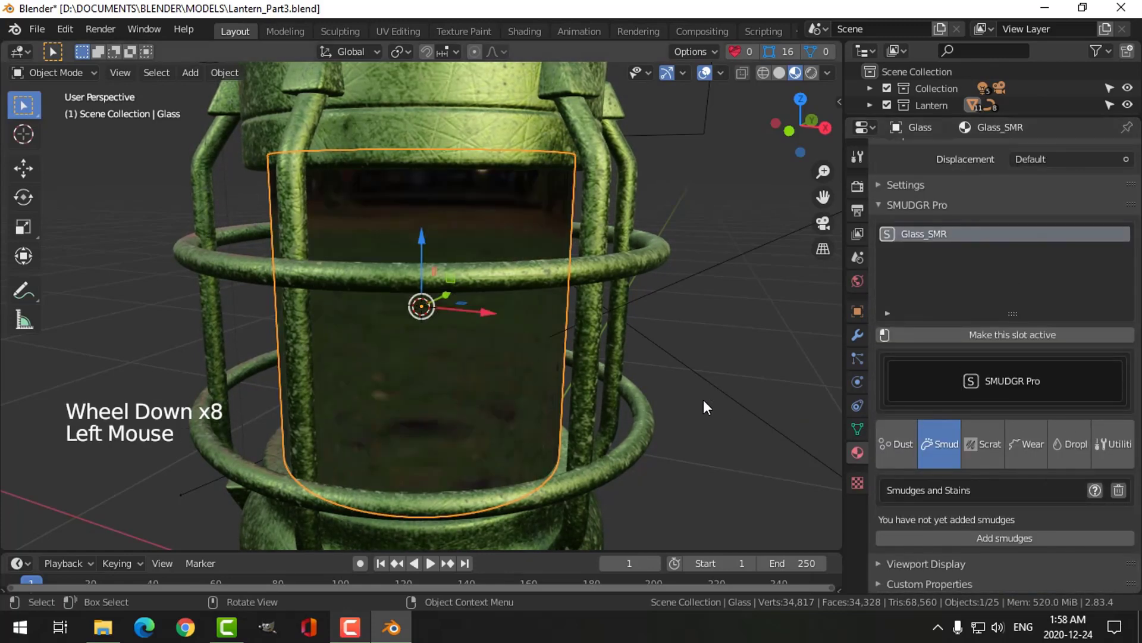
scroll(down, 3)
middle_click(724, 393)
click(986, 447)
scroll(down, 3)
click(998, 539)
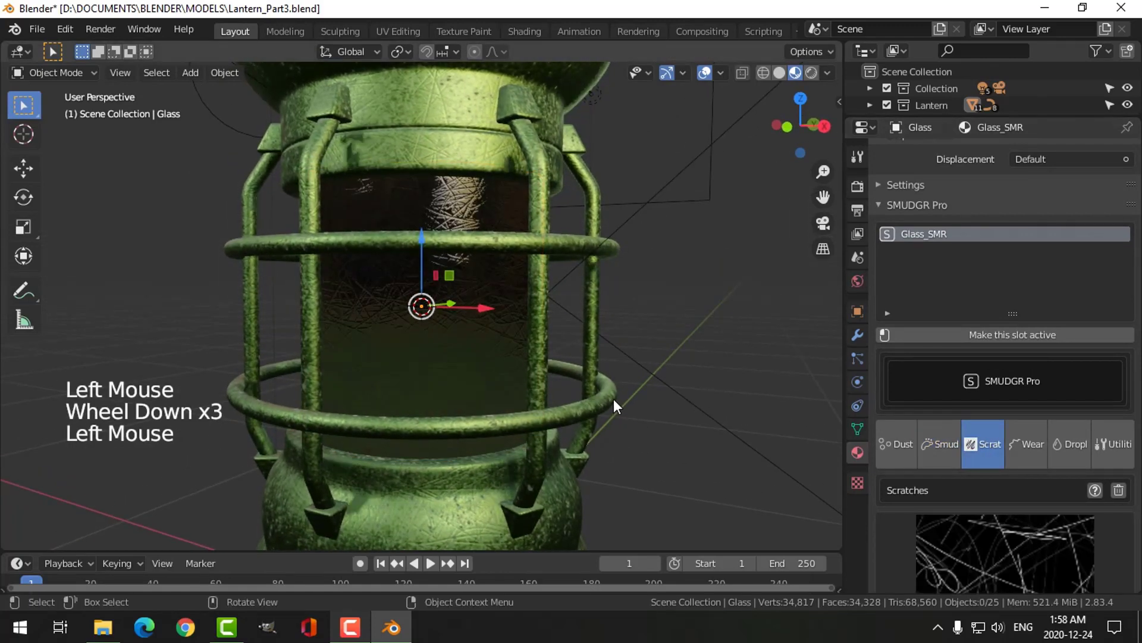
middle_click(660, 384)
scroll(up, 3)
middle_click(676, 349)
middle_click(677, 348)
middle_click(685, 342)
middle_click(697, 349)
scroll(down, 3)
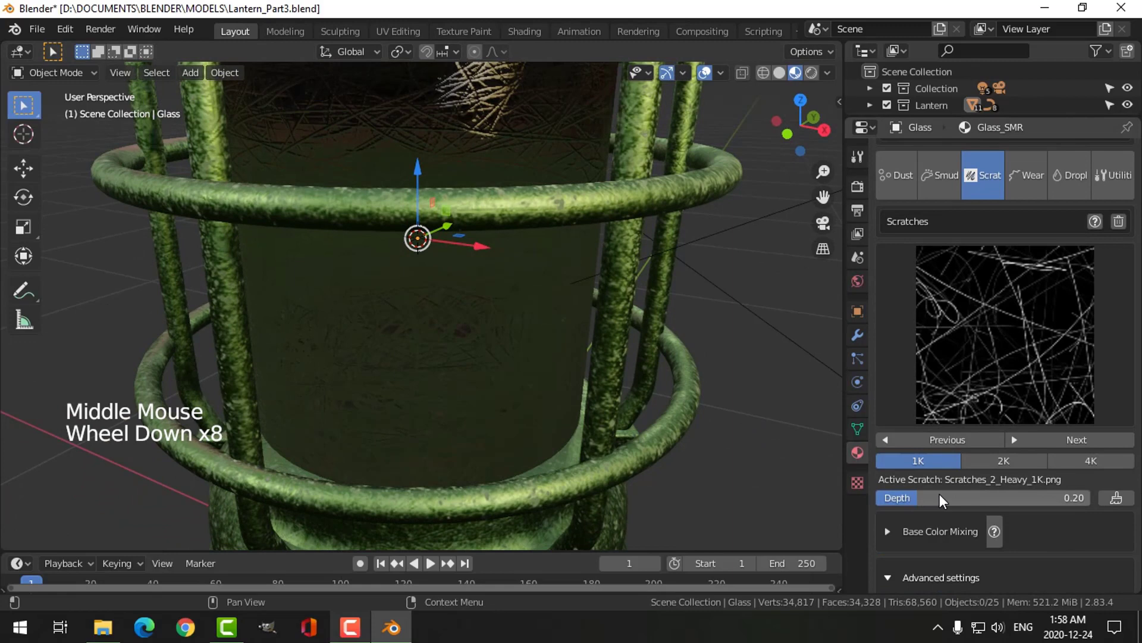
Step: Set the scratch depth to 0.05 and scale to 6.788
click(945, 500)
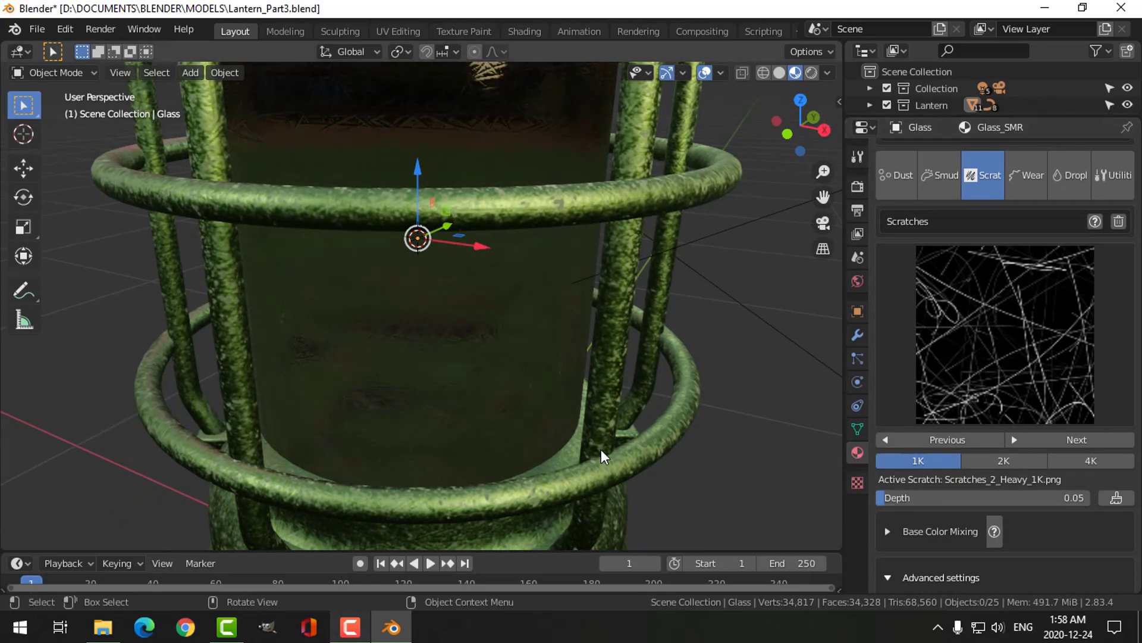
scroll(down, 3)
middle_click(668, 399)
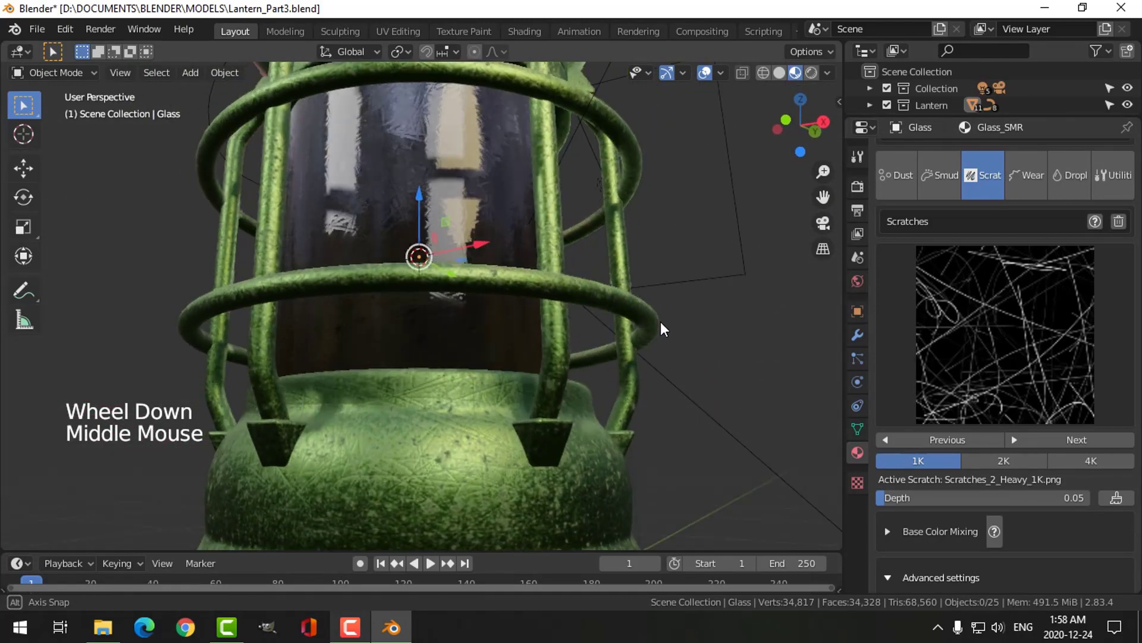
scroll(down, 3)
scroll(down, 3)
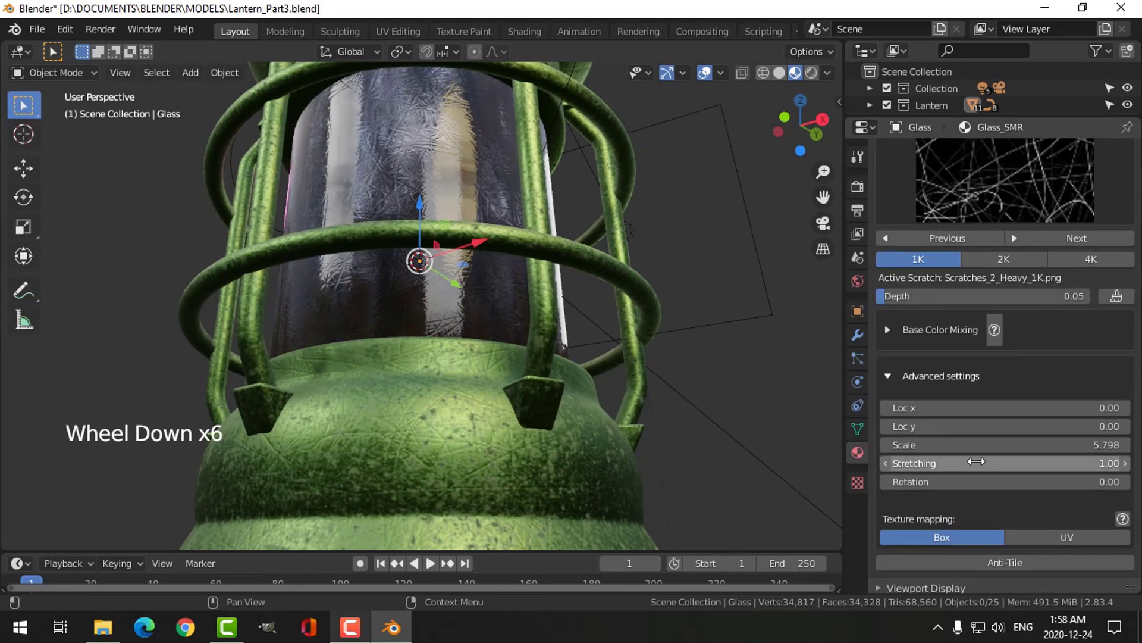
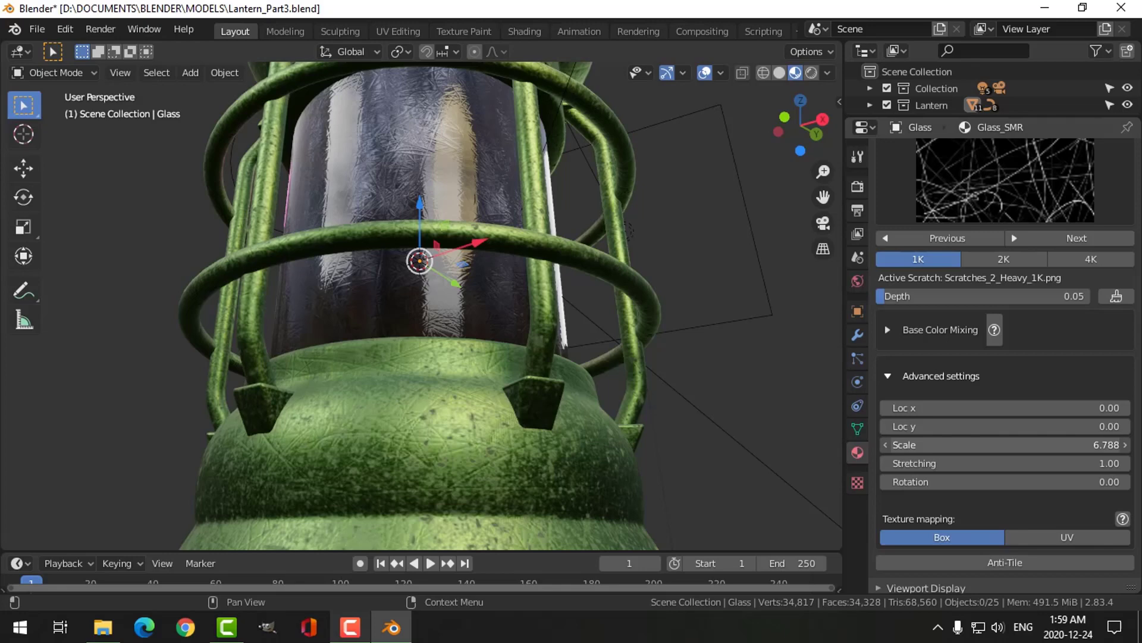
scroll(down, 3)
scroll(up, 3)
scroll(up, 3)
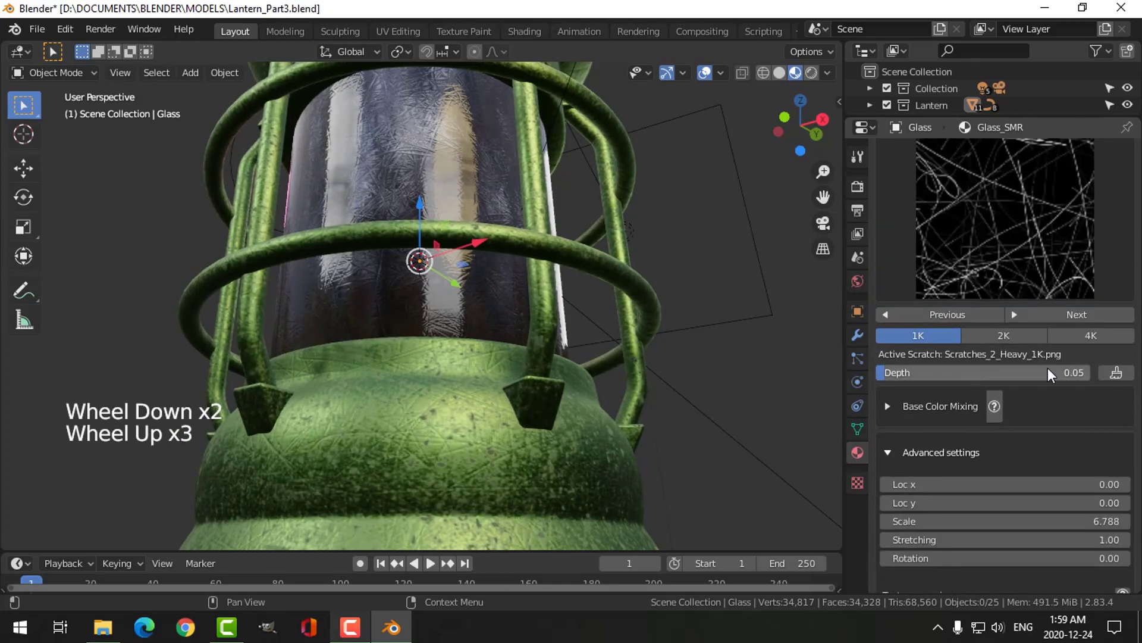
Step: Mask the scratches with a noise influence map, Boost Blacks 84% and Boost White 21%
click(1122, 377)
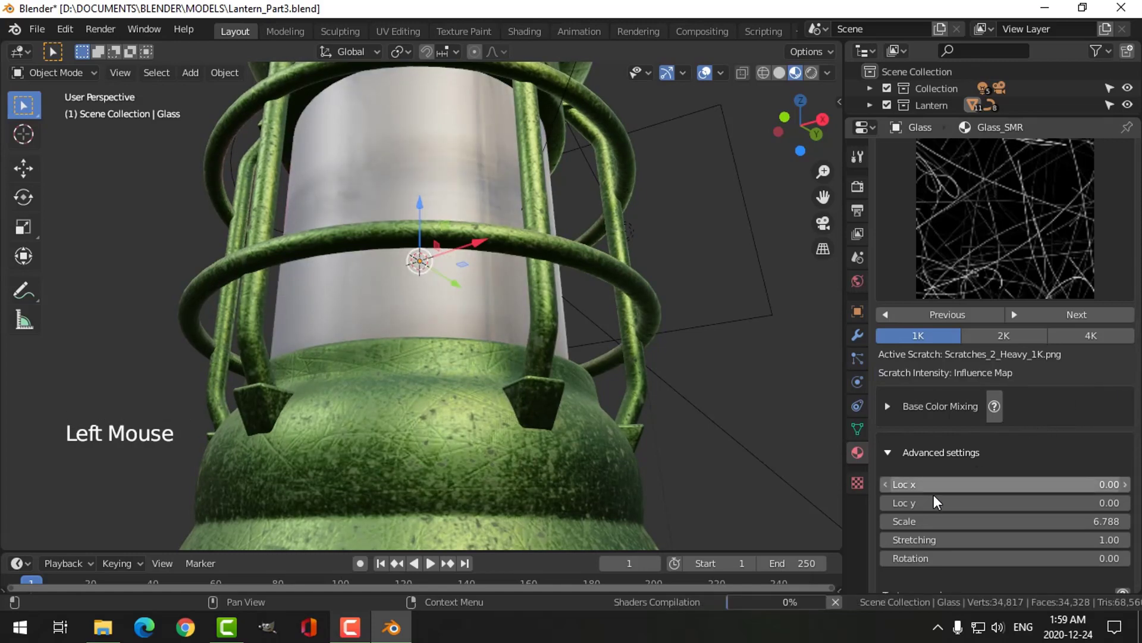
scroll(down, 3)
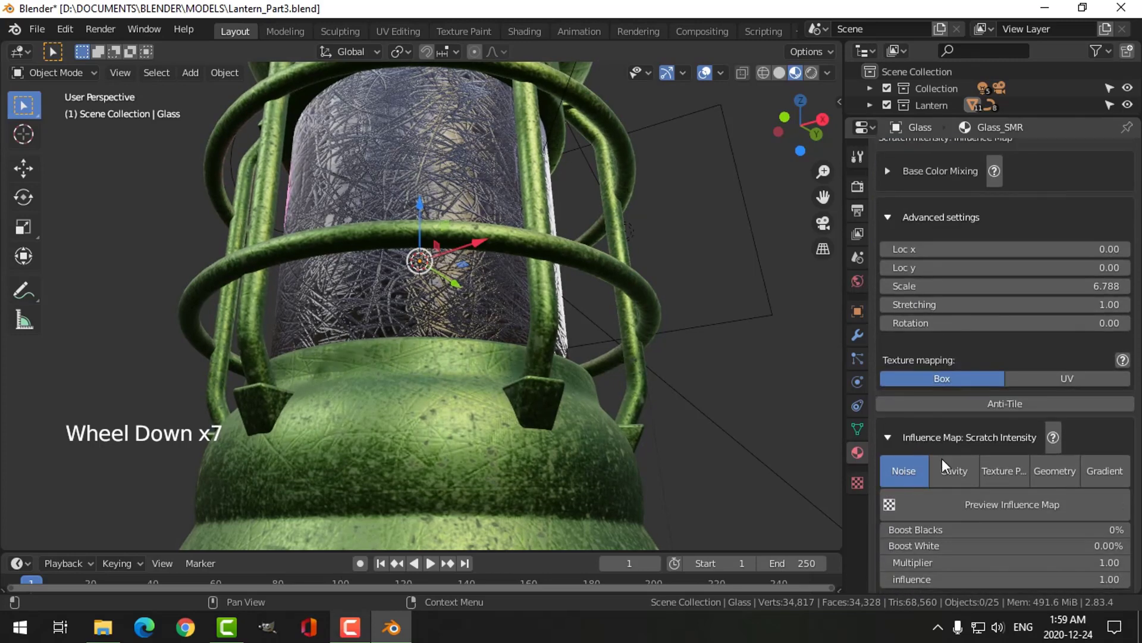
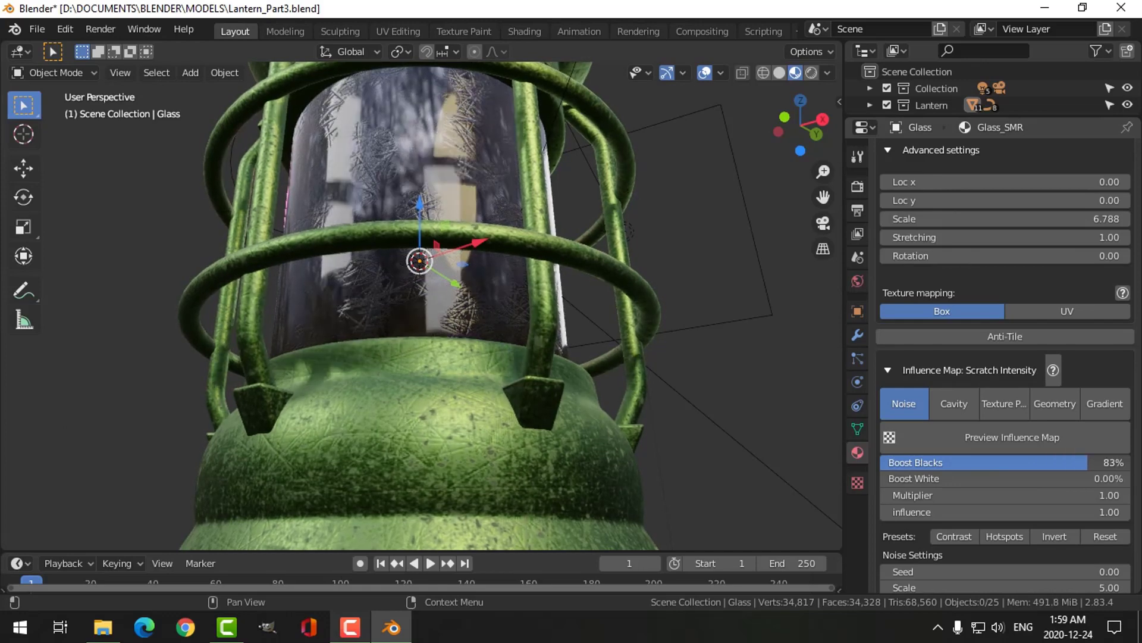
click(941, 482)
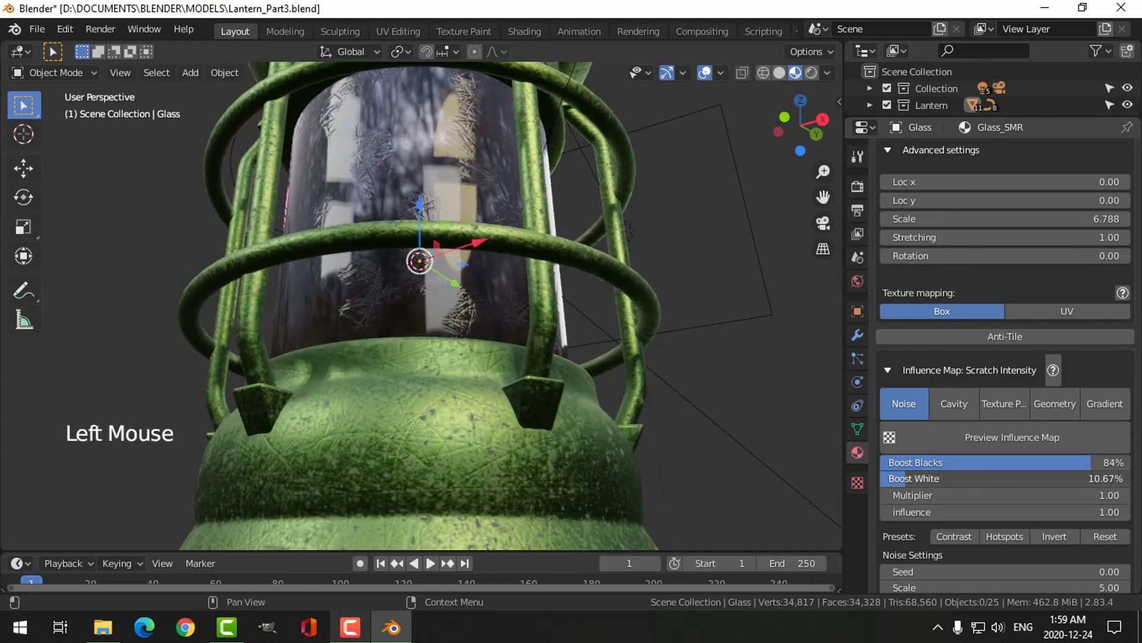
middle_click(697, 285)
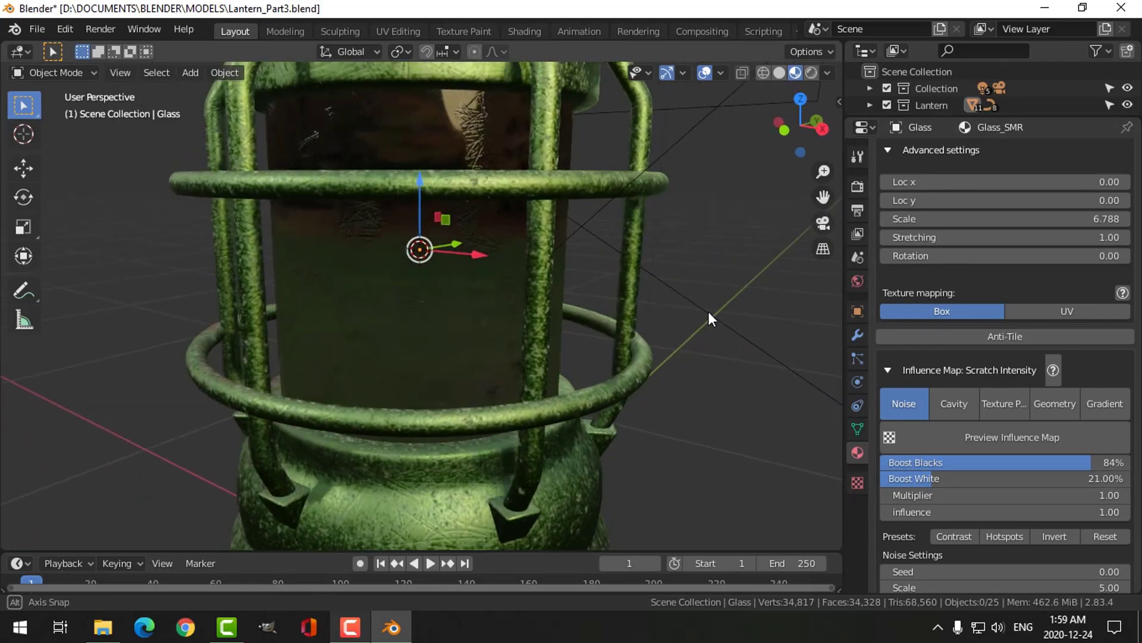
scroll(up, 3)
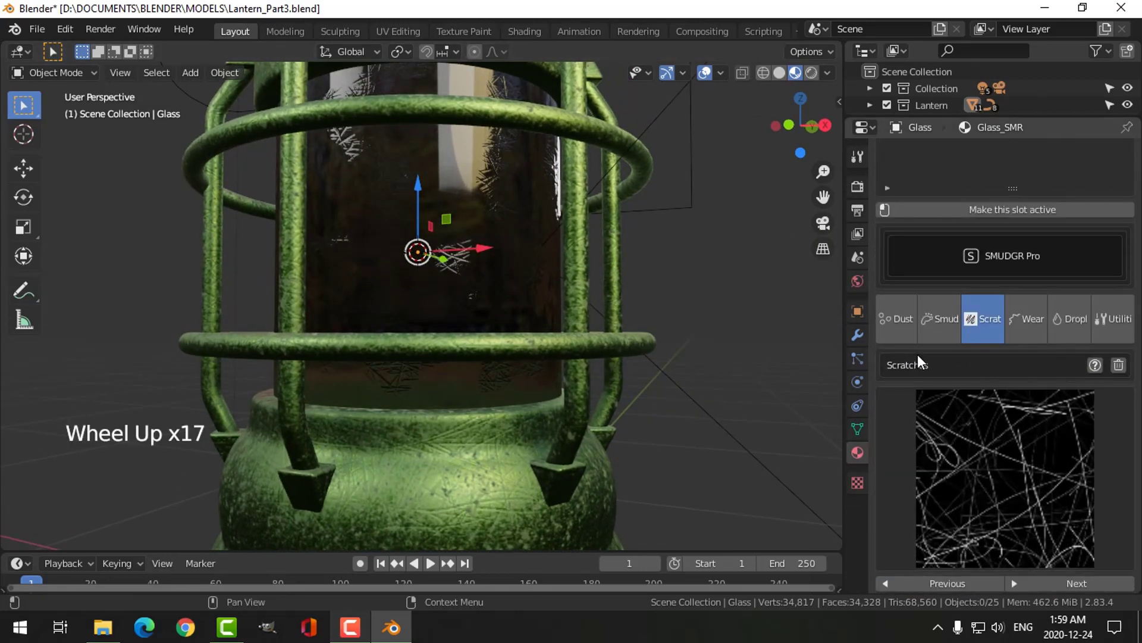
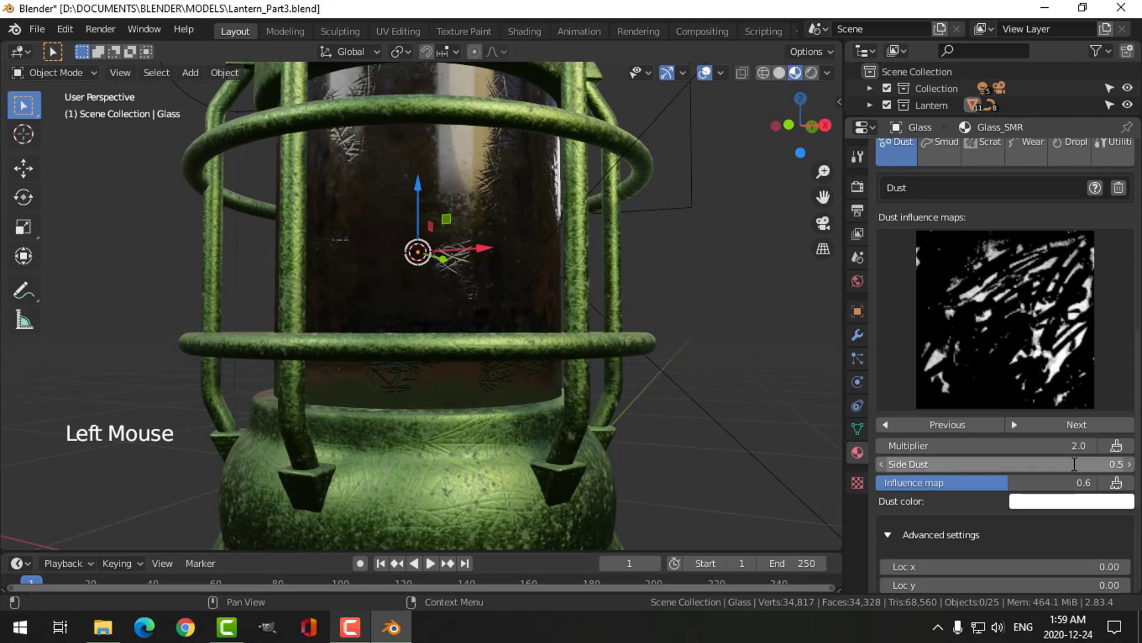
Step: Add dust with multiplier 2.0, side dust 0.5 and influence 0.6, viewed through the camera
scroll(up, 3)
scroll(down, 3)
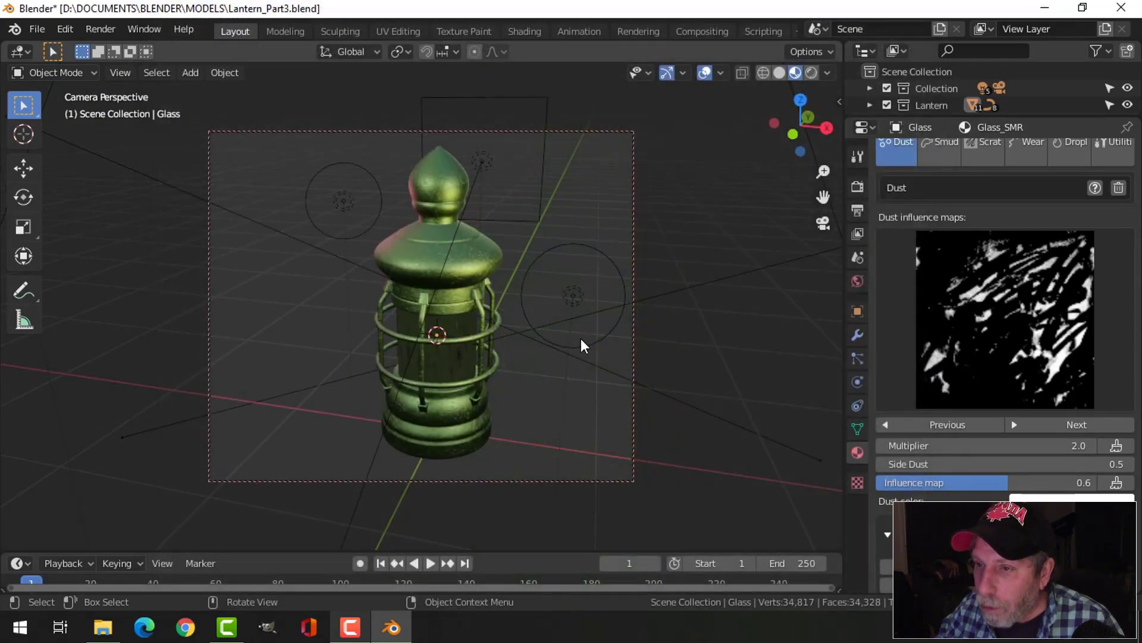
Step: Give the Glass.001 light strip's Emission material a bright yellow color at strength 50
key(KP_0)
click(479, 298)
key(h)
click(435, 274)
scroll(up, 3)
click(887, 259)
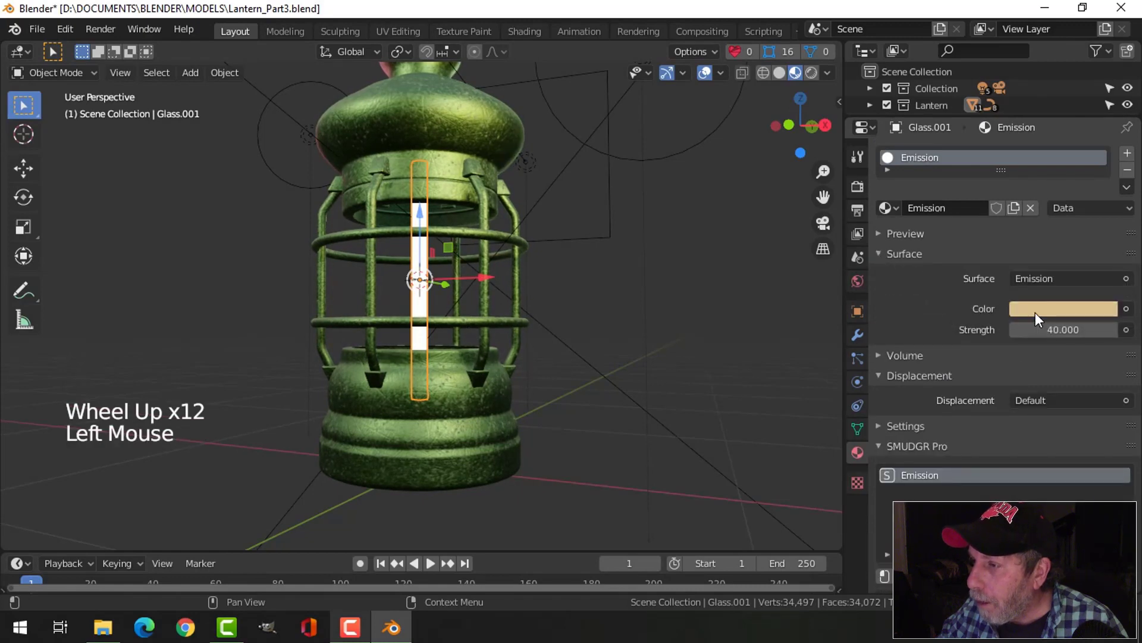
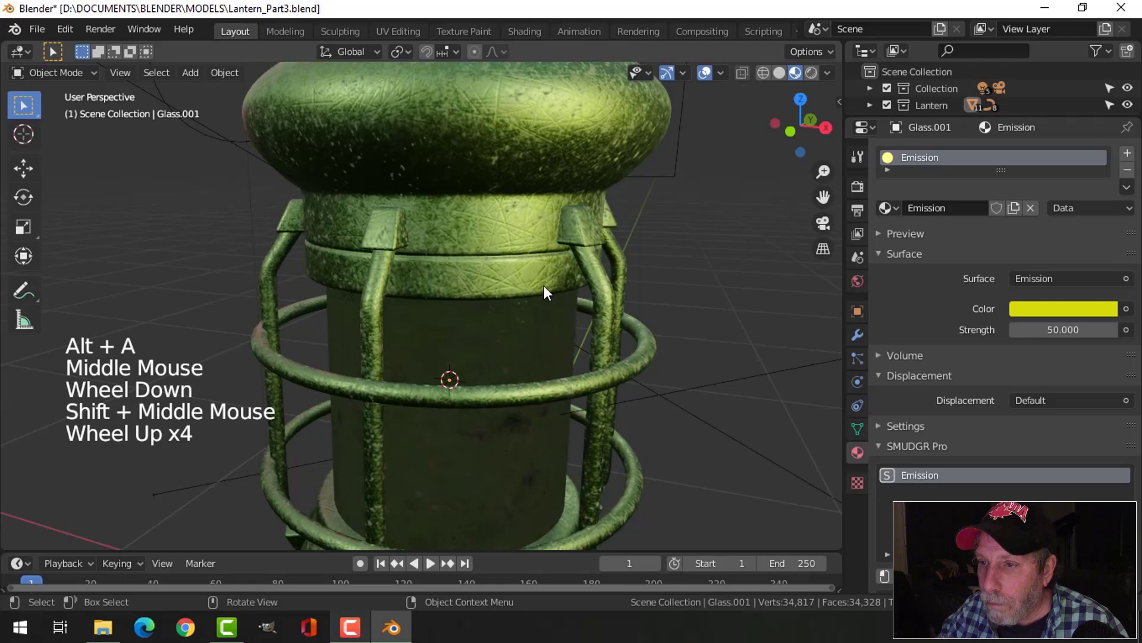
Step: Select the lantern top and all lantern parts in the viewport
middle_click(548, 313)
middle_click(576, 336)
click(498, 214)
scroll(down, 3)
key(alt+a)
scroll(down, 3)
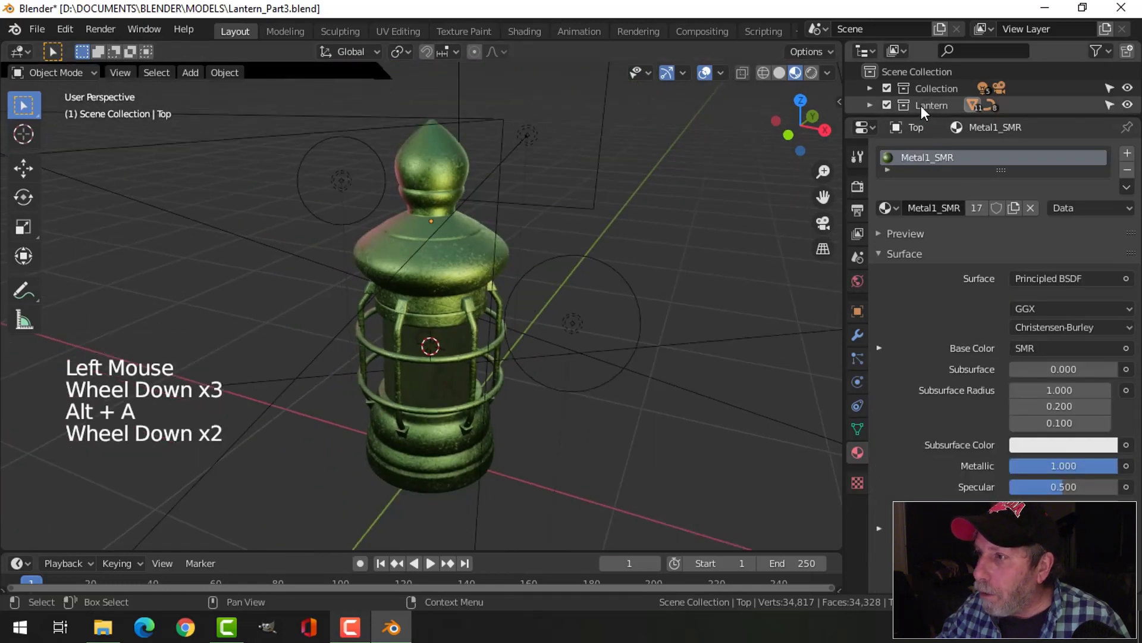
Step: Keep the Lantern collection active and exclude Collection from the view layer
click(889, 110)
click(890, 110)
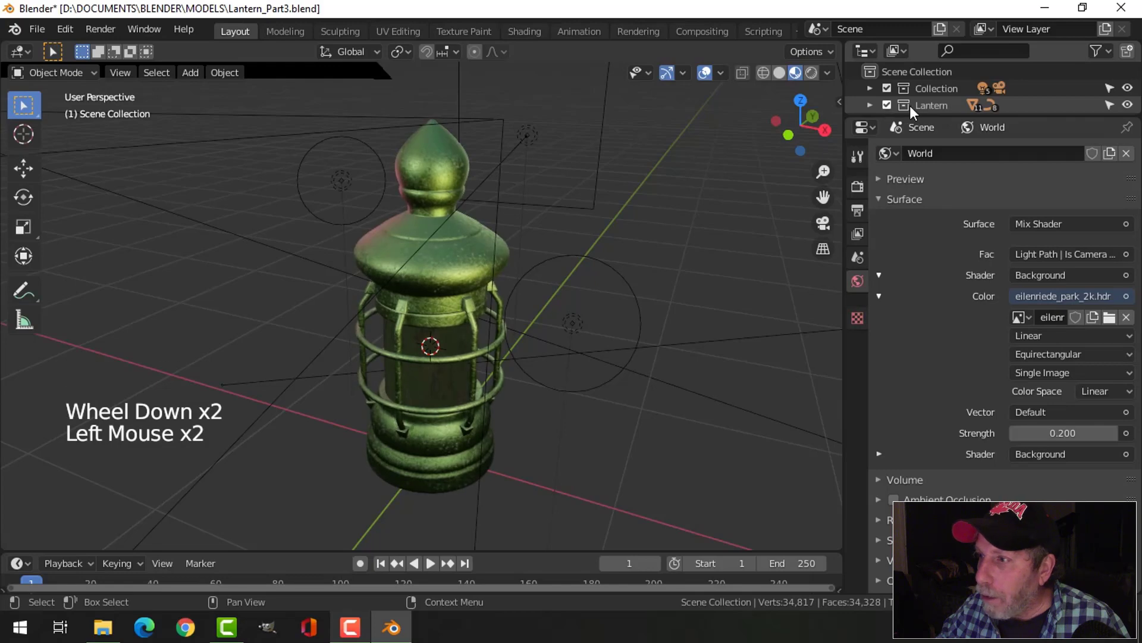
click(893, 93)
scroll(down, 3)
Step: Duplicate the whole lantern in top view and move the copy beside the original
key(a)
key(KP_7)
middle_click(583, 344)
key(shift+d)
key(g)
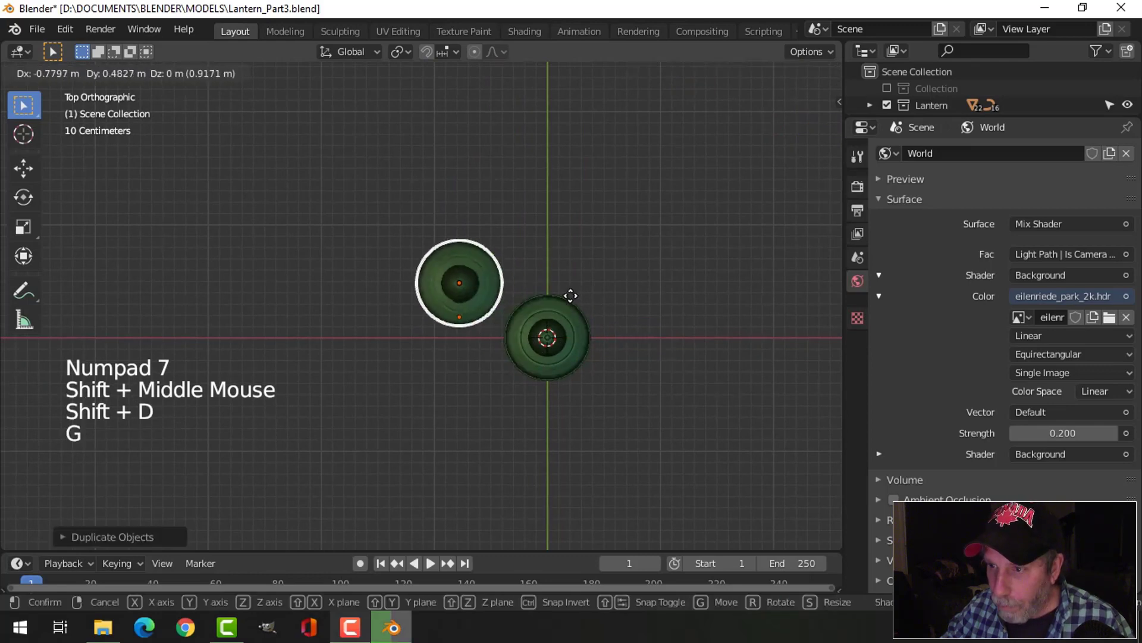
middle_click(673, 343)
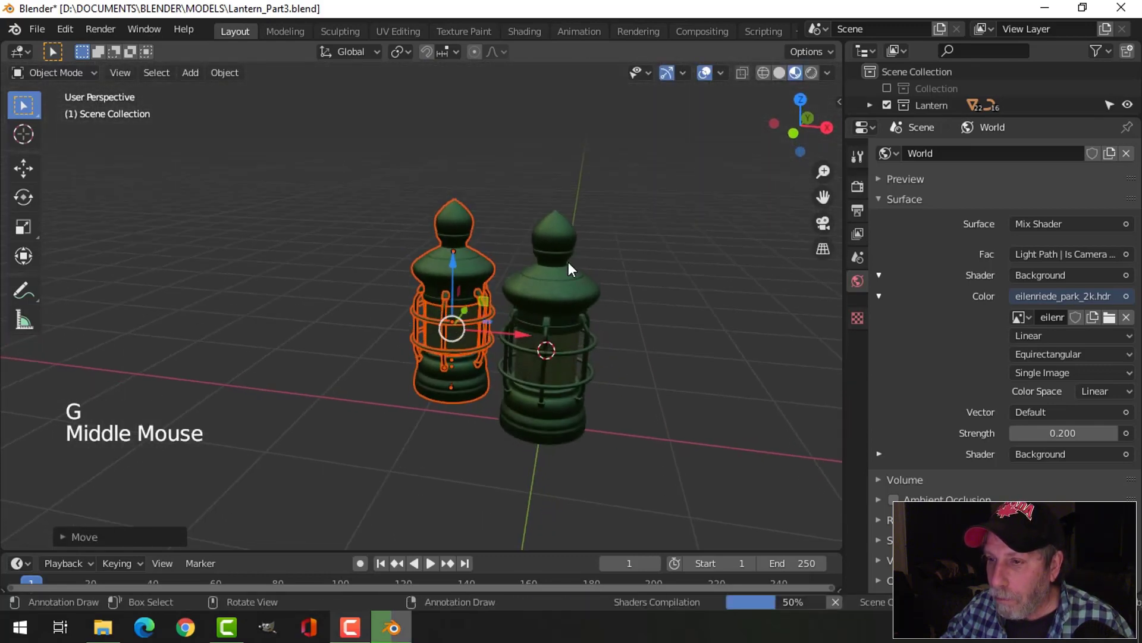
Step: Give the duplicate's top its own single-user material renamed Metal2 and tinted gold
click(483, 265)
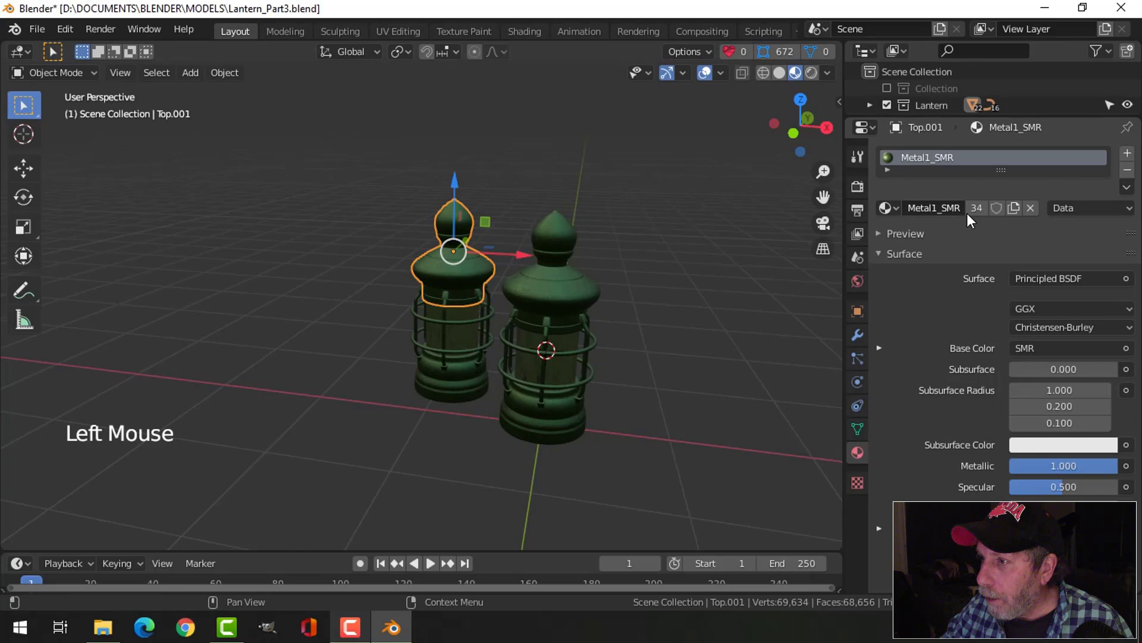
click(1021, 210)
double_click(939, 166)
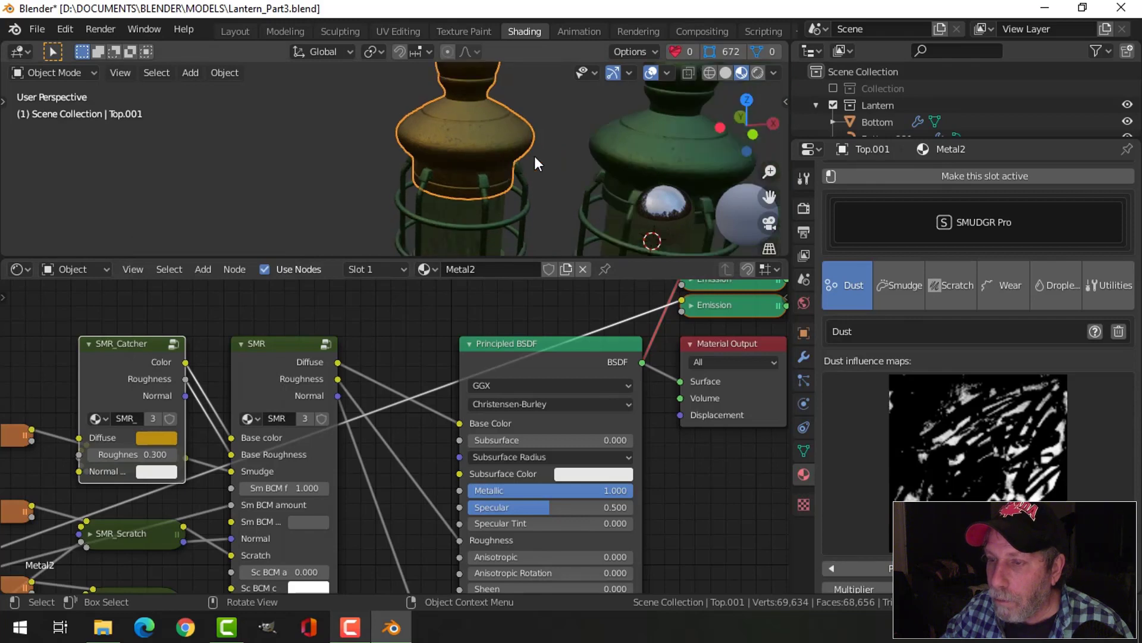
Step: Box-select the golden lantern's parts from the front and move them into new collection Lantern2
click(244, 34)
scroll(down, 3)
key(alt+a)
key(KP_1)
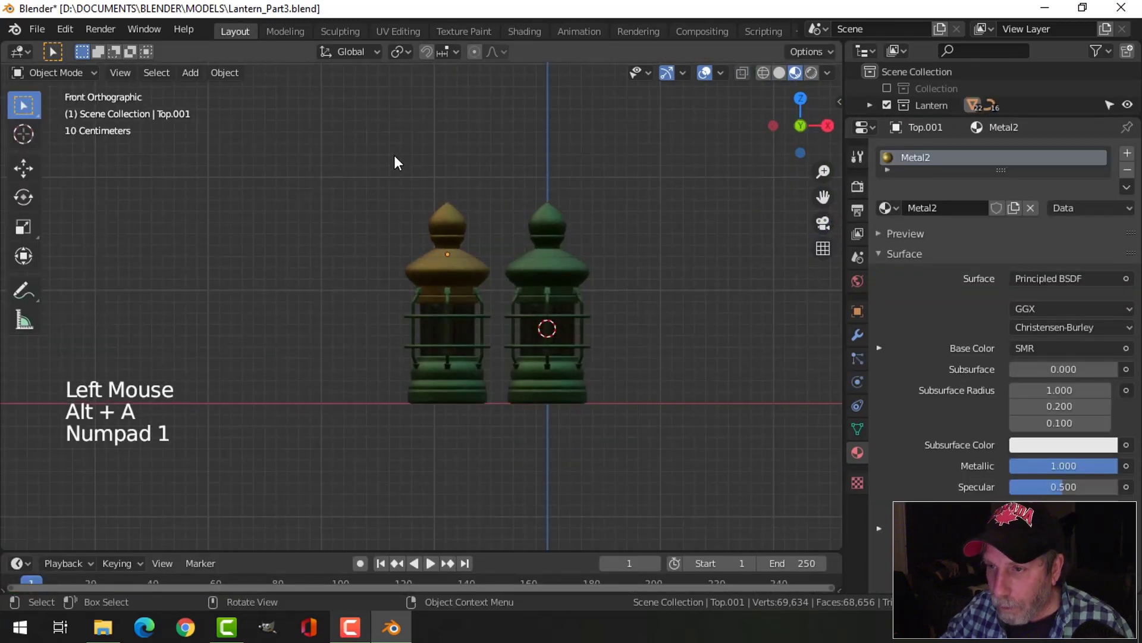
key(b)
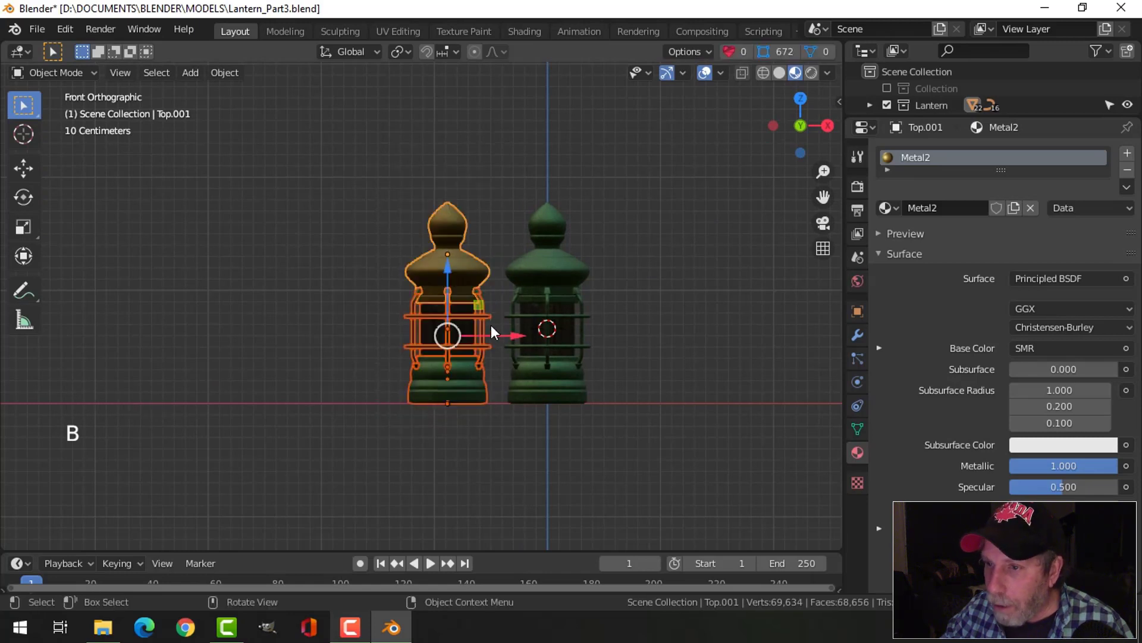
key(m)
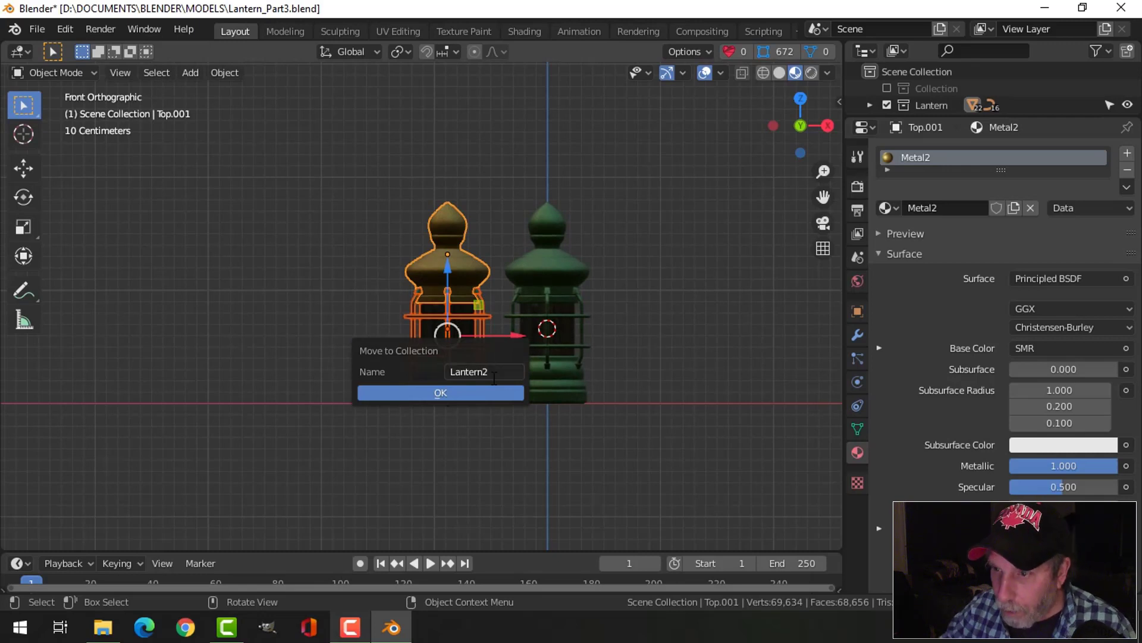
scroll(up, 3)
key(alt+a)
click(502, 350)
Step: Link the Metal2 material across the golden lantern's parts, then view both lanterns through the camera
key(h)
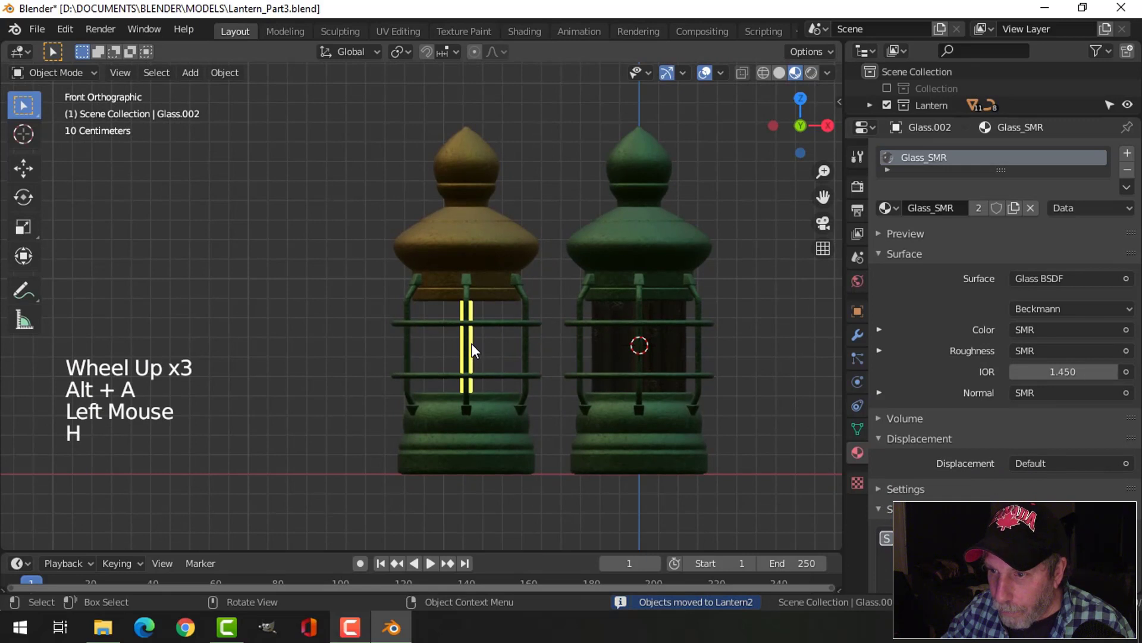
click(480, 349)
key(h)
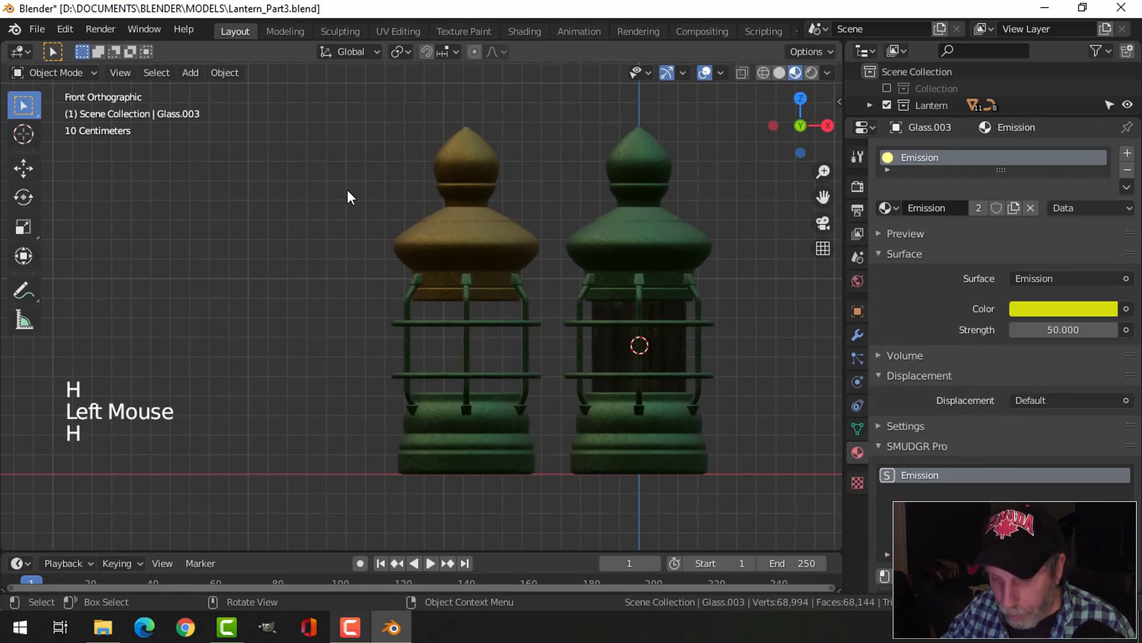
key(b)
click(485, 250)
key(ctrl+l)
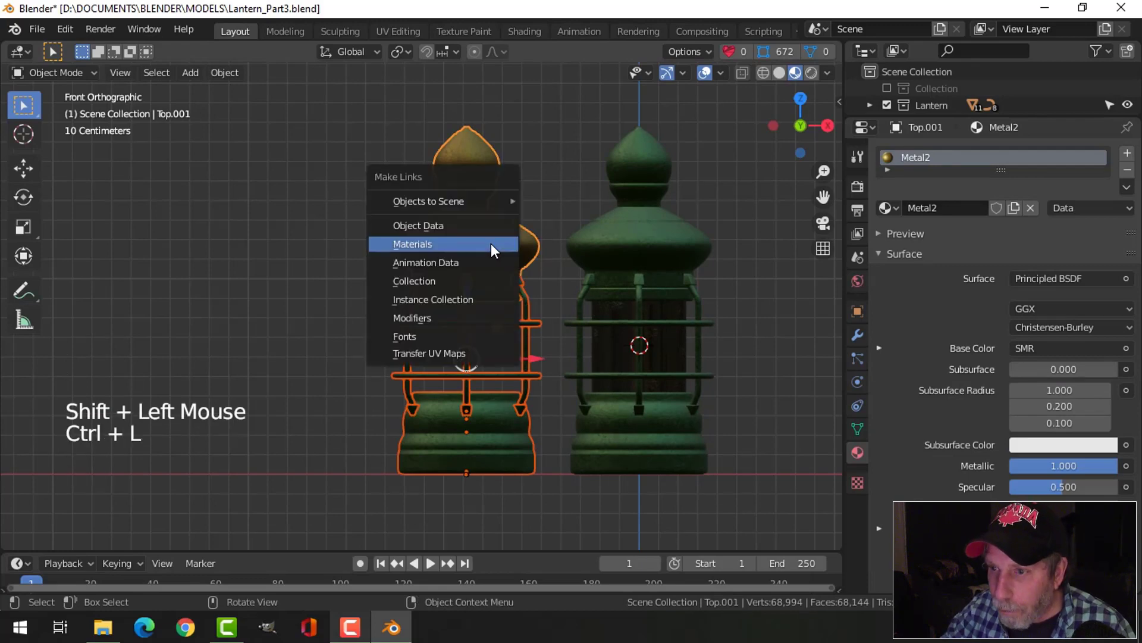
key(alt+a)
key(alt+h)
key(alt+a)
key(KP_0)
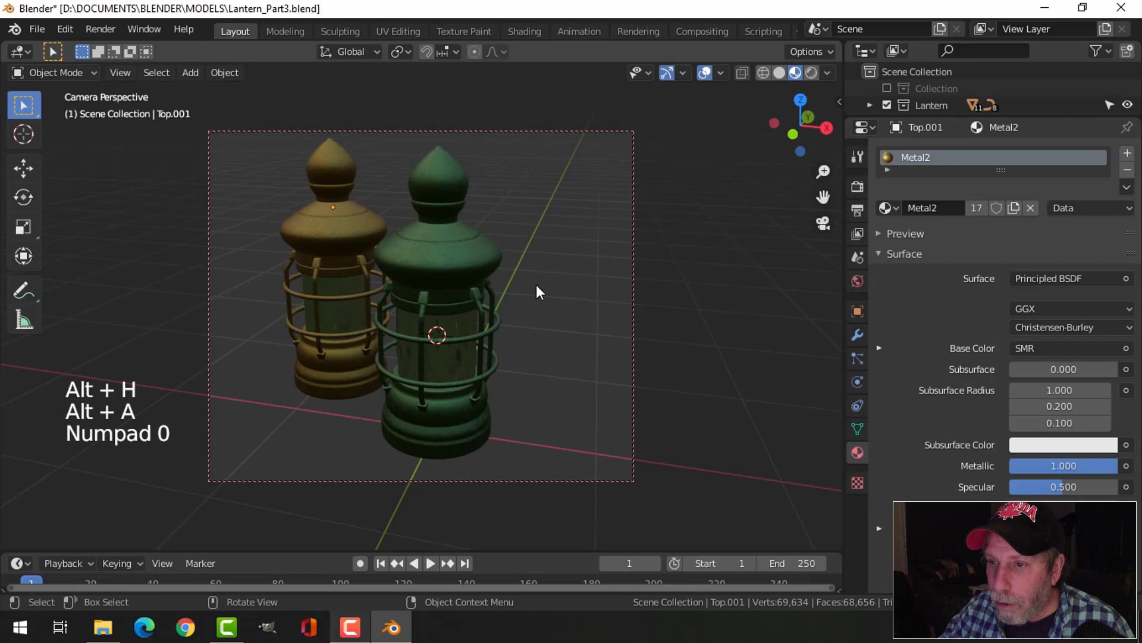
Step: Enable the lights Collection and reposition the pink point light from top view
click(895, 96)
middle_click(441, 281)
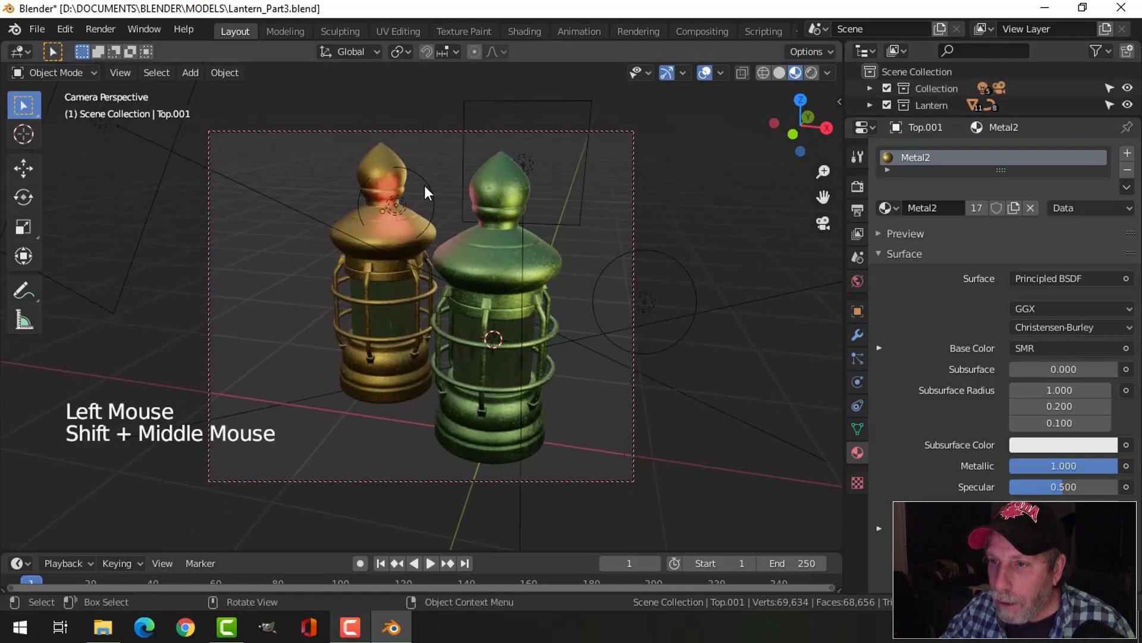
click(425, 190)
key(KP_0)
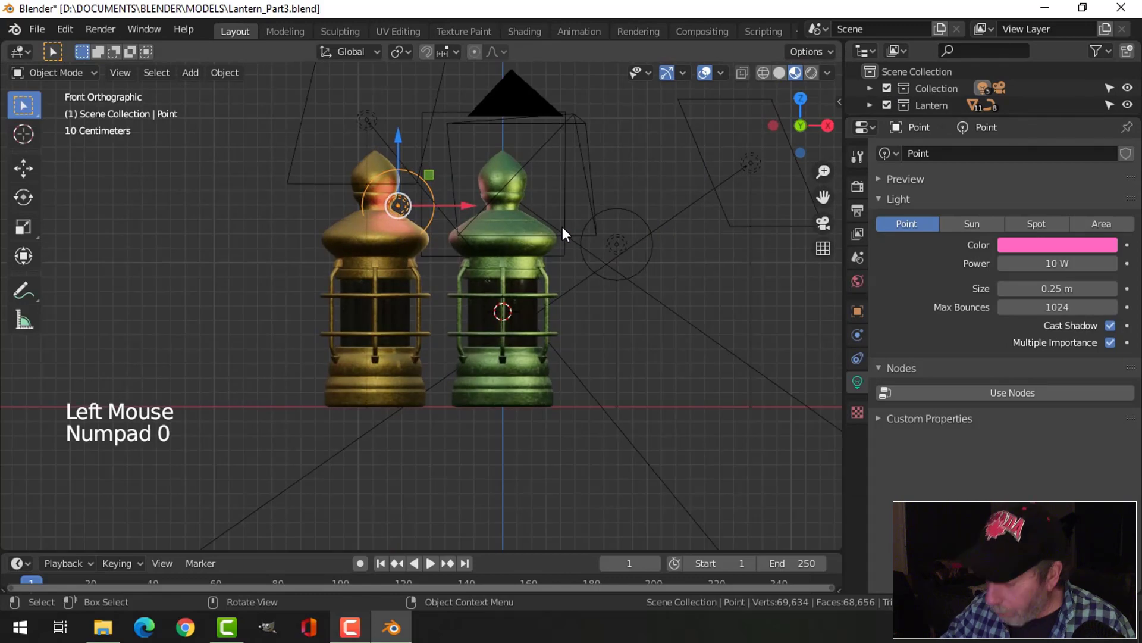
key(KP_7)
key(g)
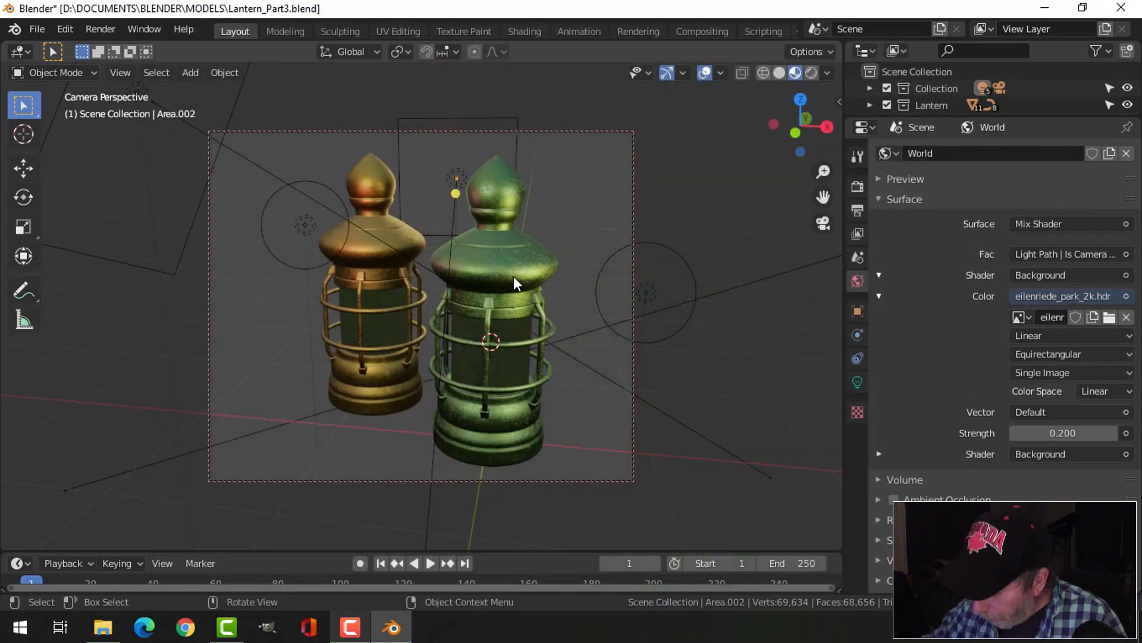
key(KP_0)
Step: Orbit in on the green lantern and select its glass
scroll(up, 3)
middle_click(590, 407)
scroll(up, 3)
middle_click(601, 269)
click(554, 261)
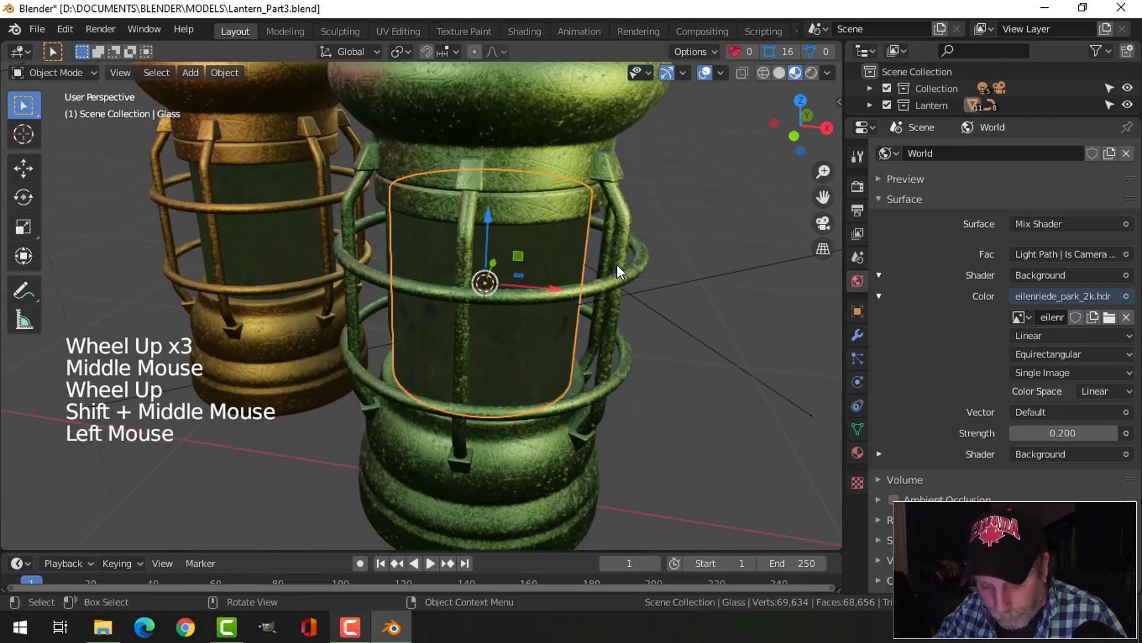
Step: Set the green lantern strip's Emission color to pale yellow (H 0.134, S 0.519) at strength 40
key(h)
click(489, 266)
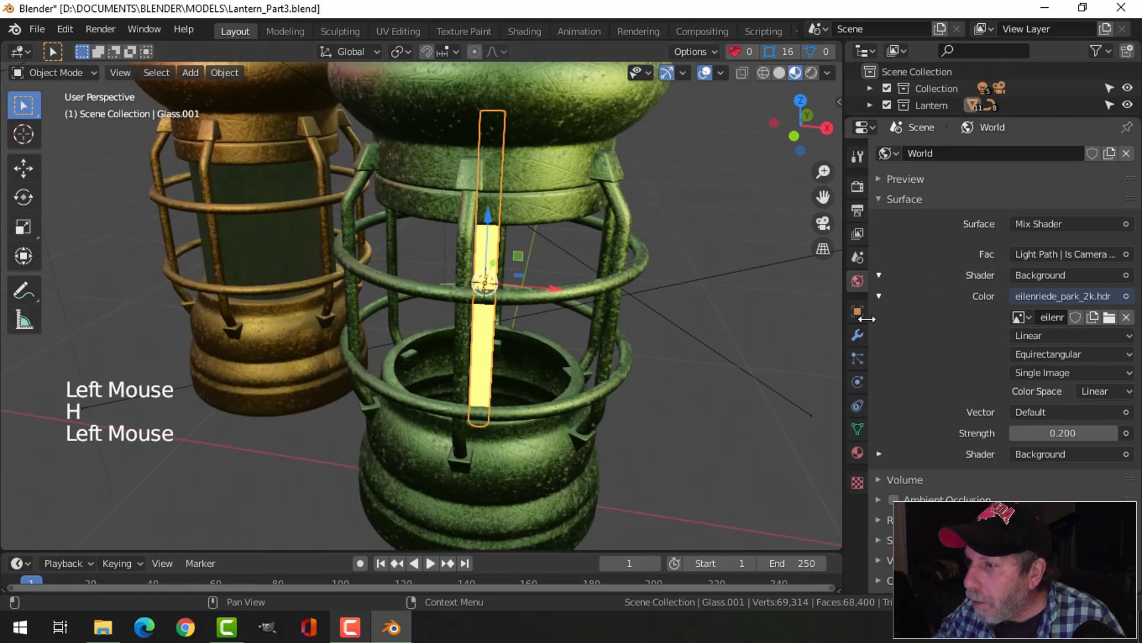
click(877, 457)
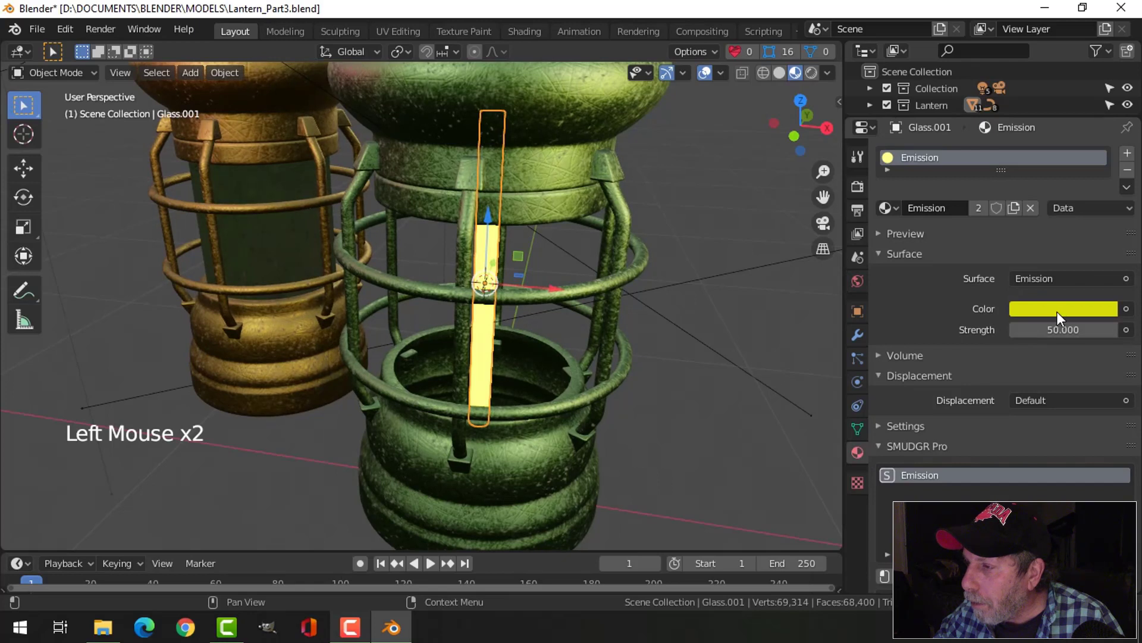
click(1055, 310)
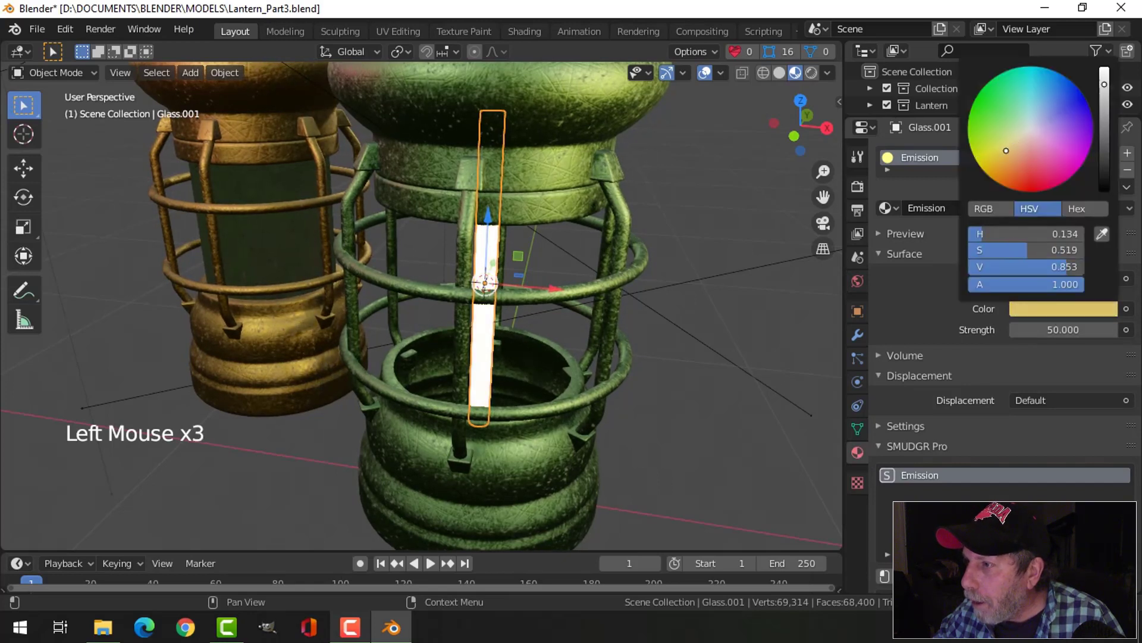
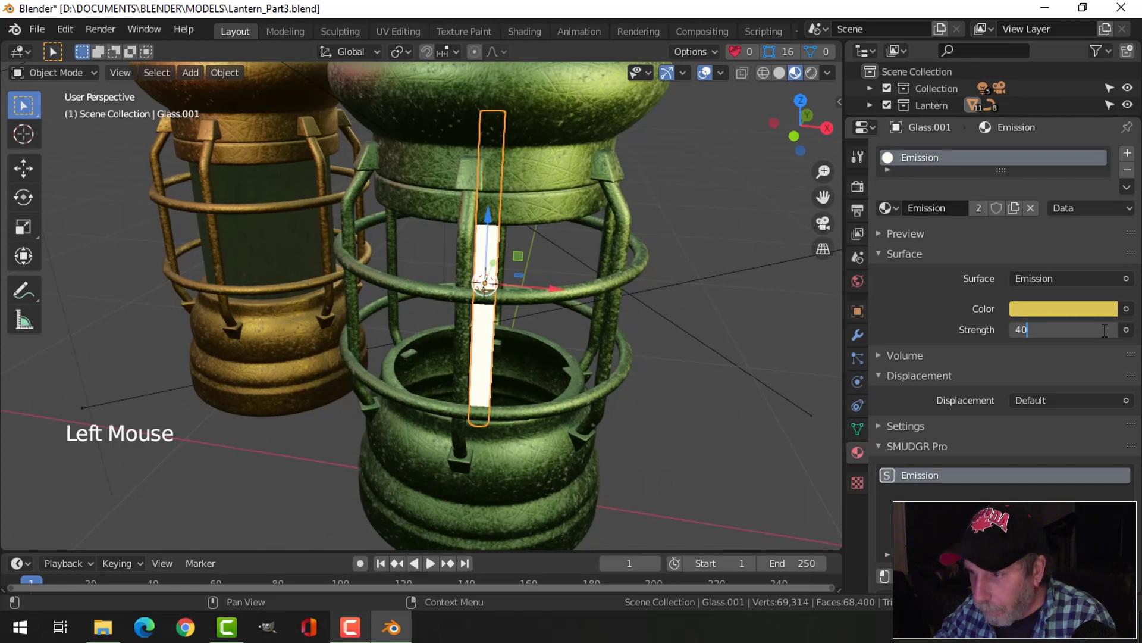
key(alt+a)
key(alt+h)
key(alt+a)
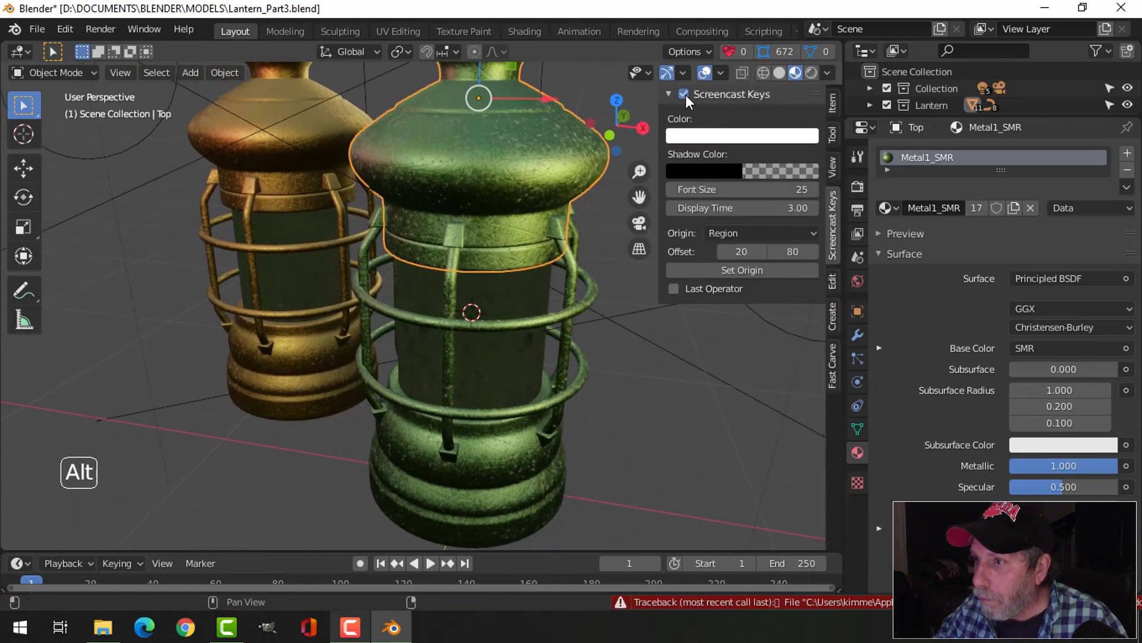
Step: Set Metal1_SMR's SMUDGR Pro Dust multiplier to 3.0 with a streaky dust influence map
key(n)
middle_click(546, 185)
click(535, 180)
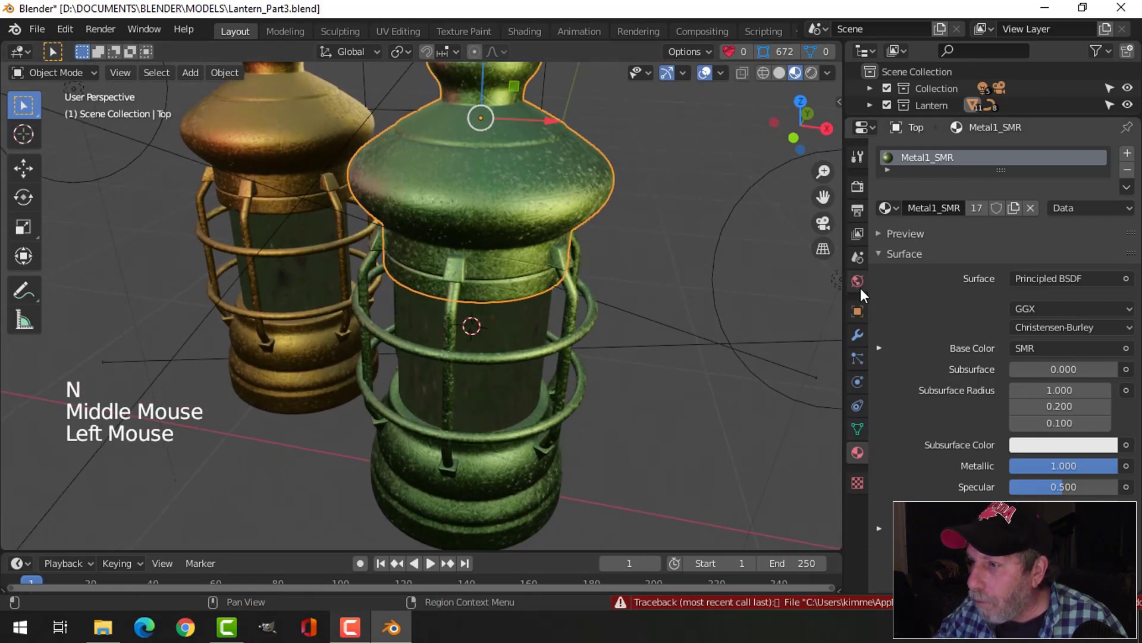
click(887, 255)
scroll(down, 3)
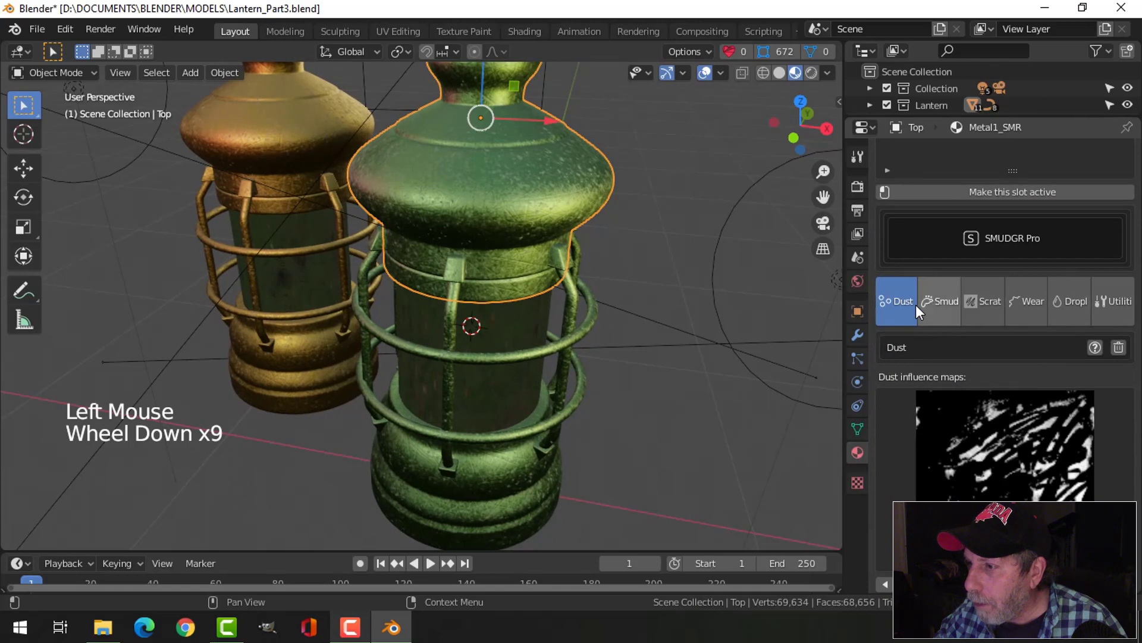
scroll(down, 3)
middle_click(984, 420)
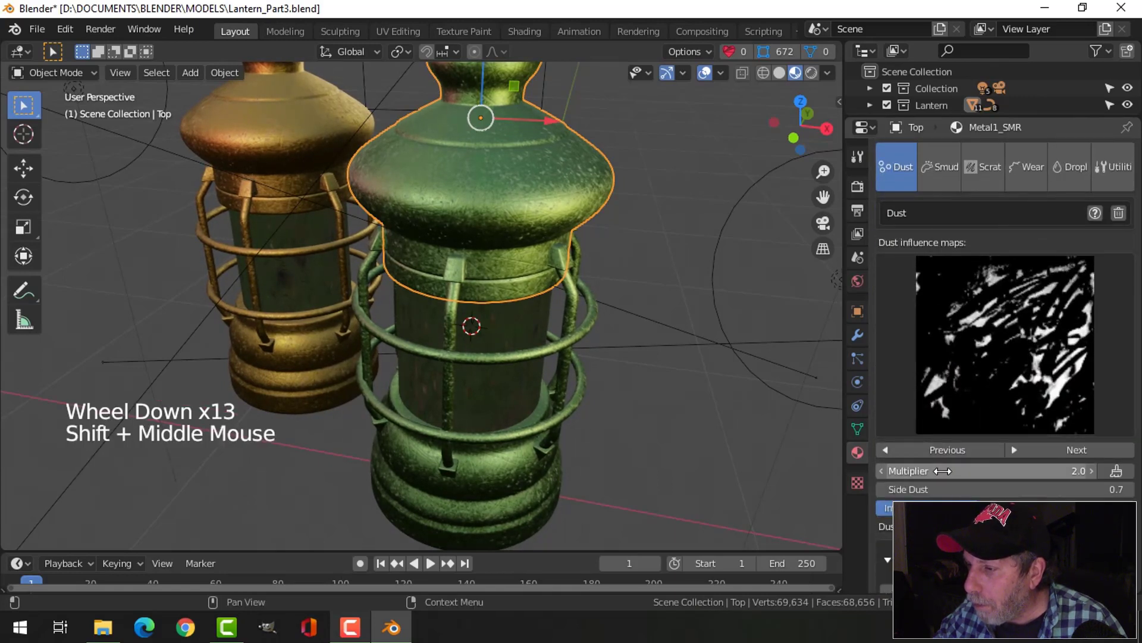
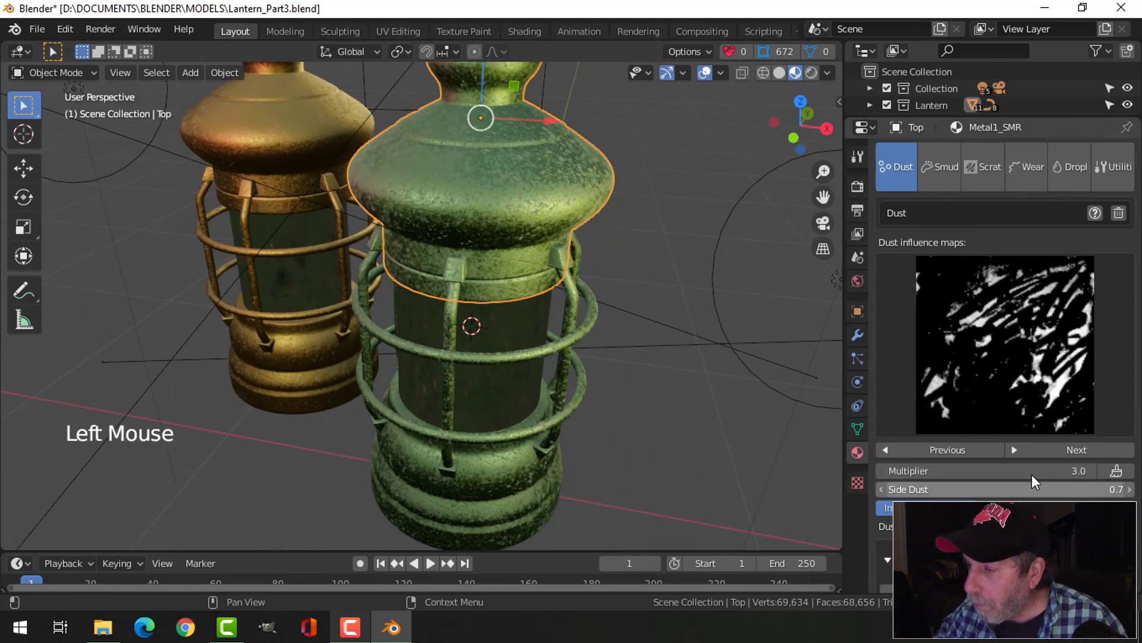
click(1073, 449)
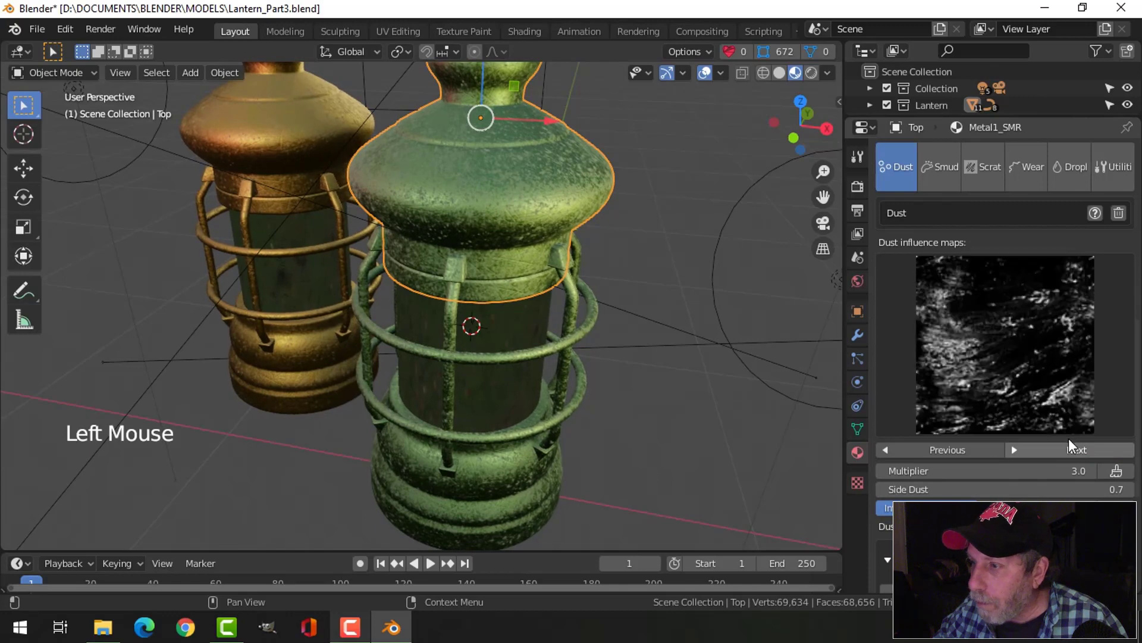
click(1075, 455)
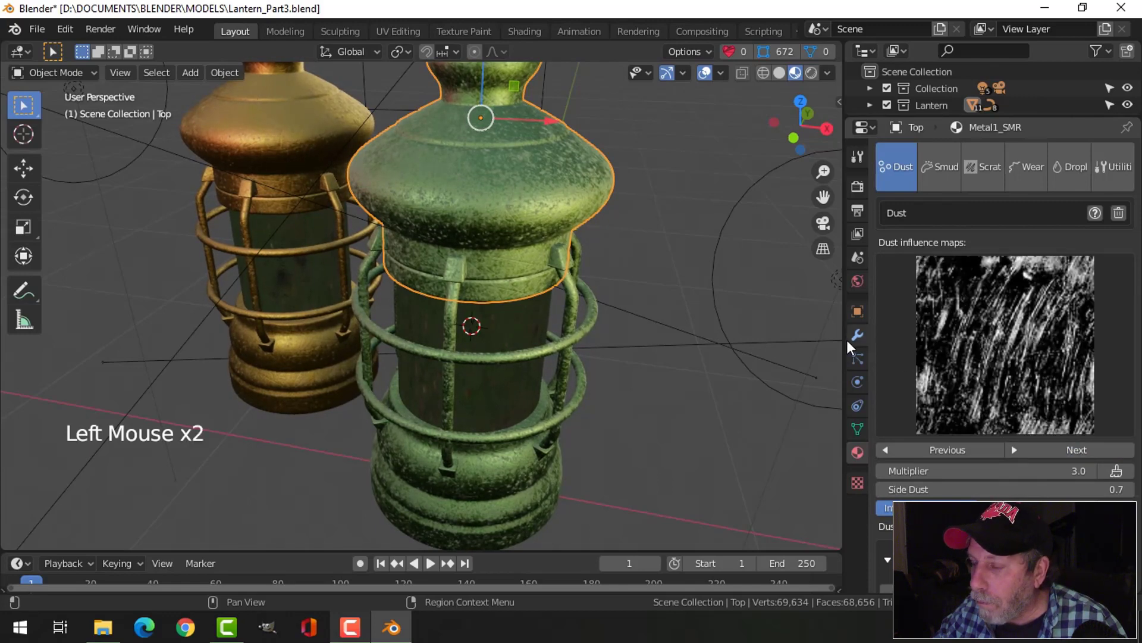
Step: Orbit around the green lantern to inspect the dust on its top, body and base
scroll(up, 3)
middle_click(615, 258)
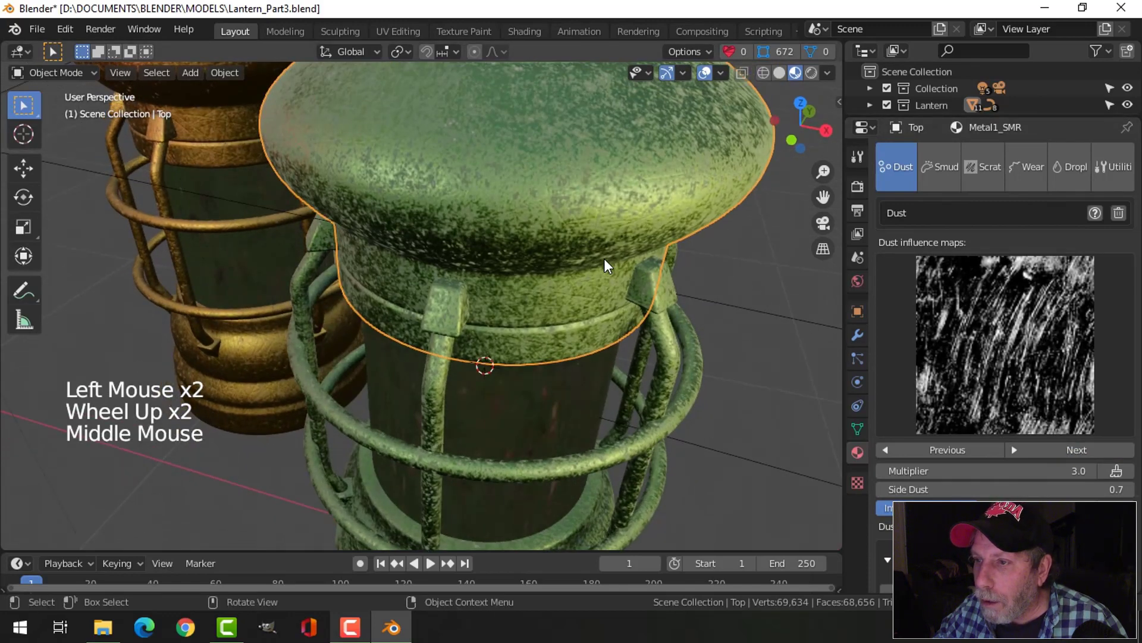
middle_click(602, 273)
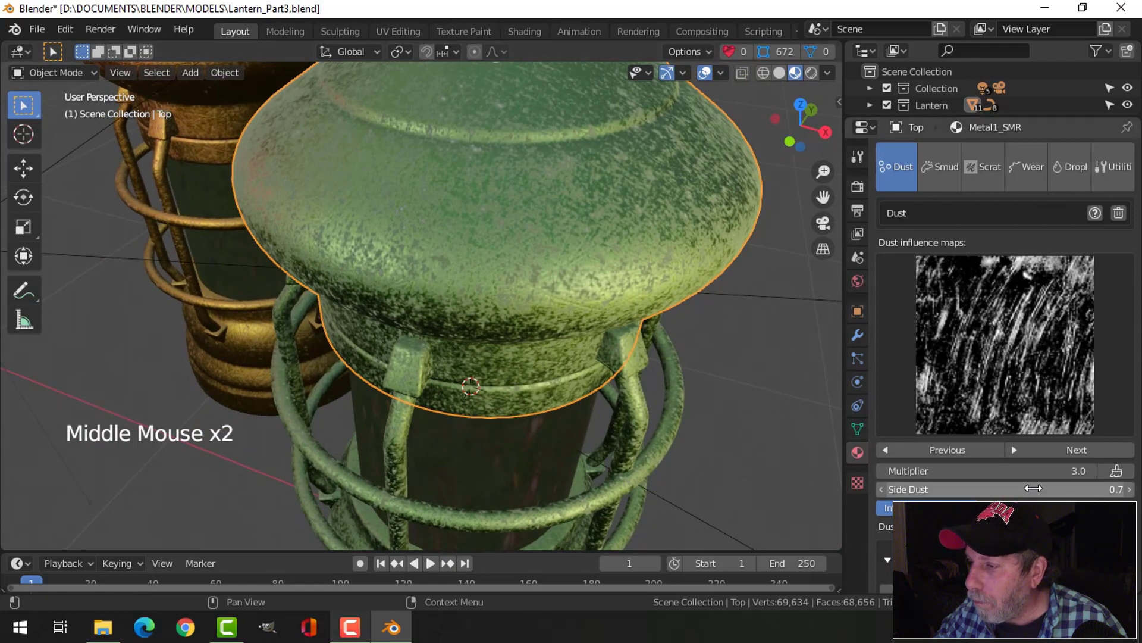
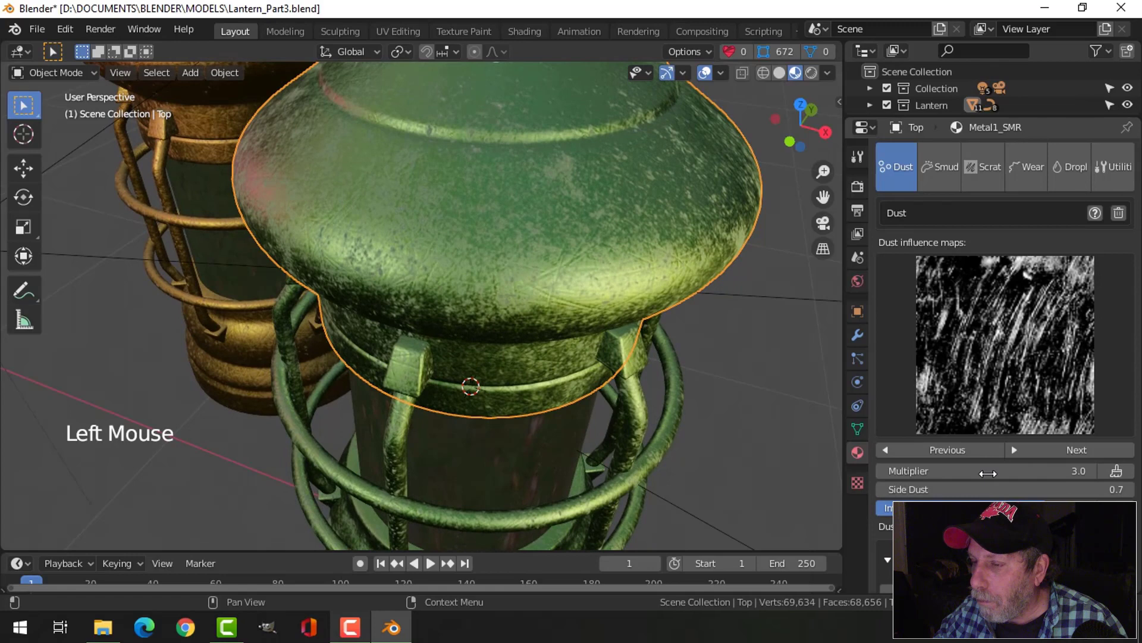
scroll(down, 3)
middle_click(648, 342)
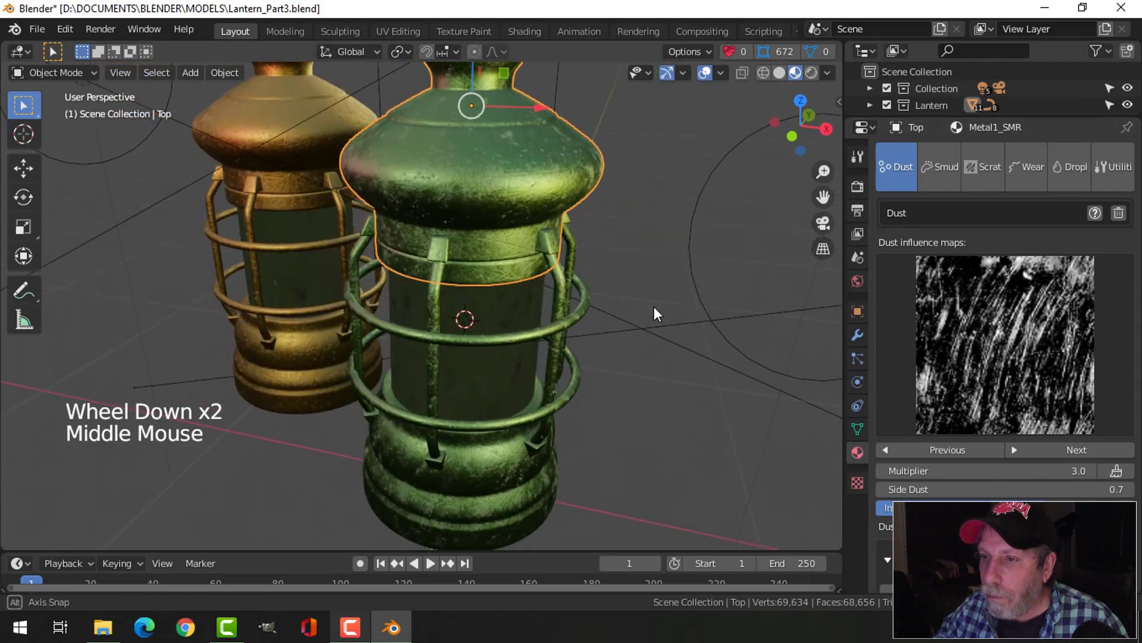
key(alt+a)
scroll(down, 3)
middle_click(599, 308)
middle_click(598, 289)
scroll(up, 3)
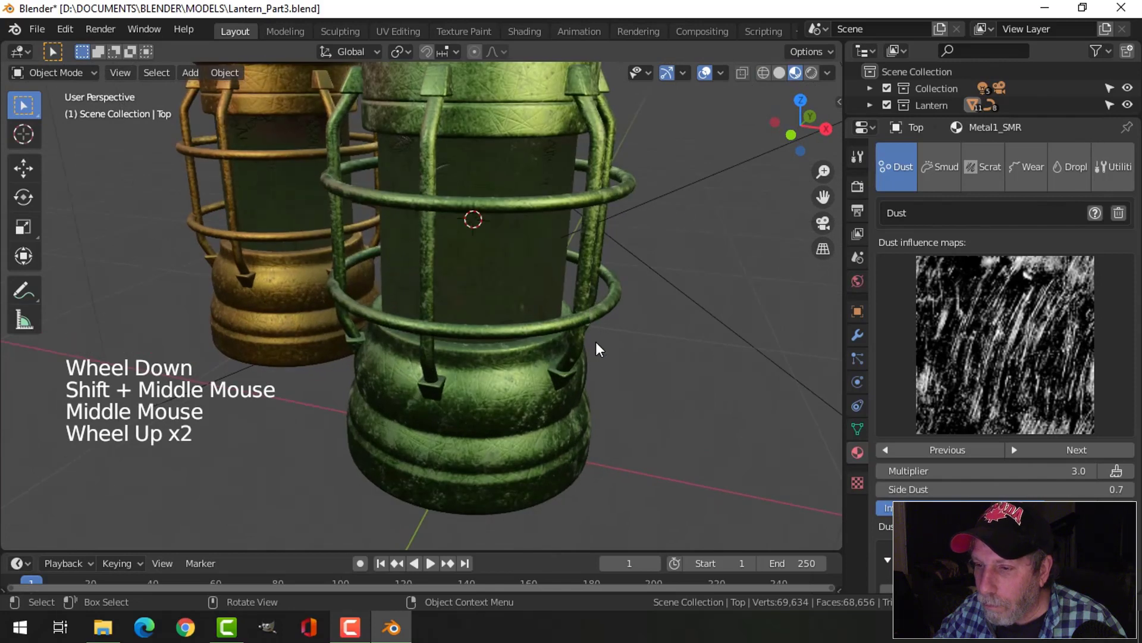
middle_click(593, 315)
middle_click(601, 316)
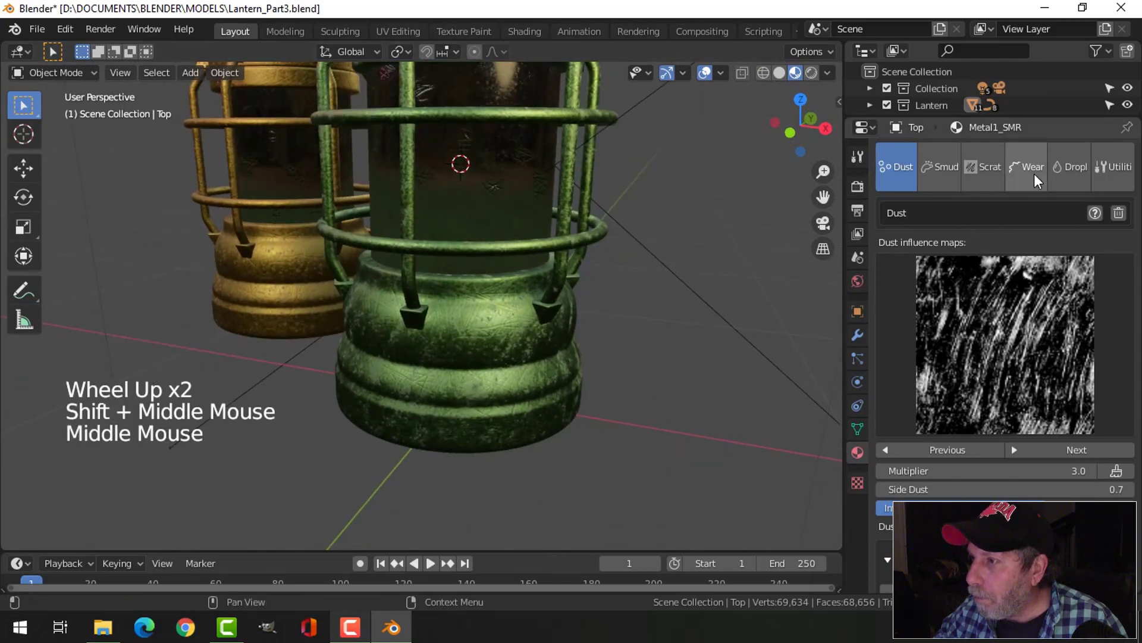
Step: Set Metal1_SMR cavity wear to Boost Blacks 82%, Boost White 68.67%, multiplier 7, and return to camera view
click(1037, 184)
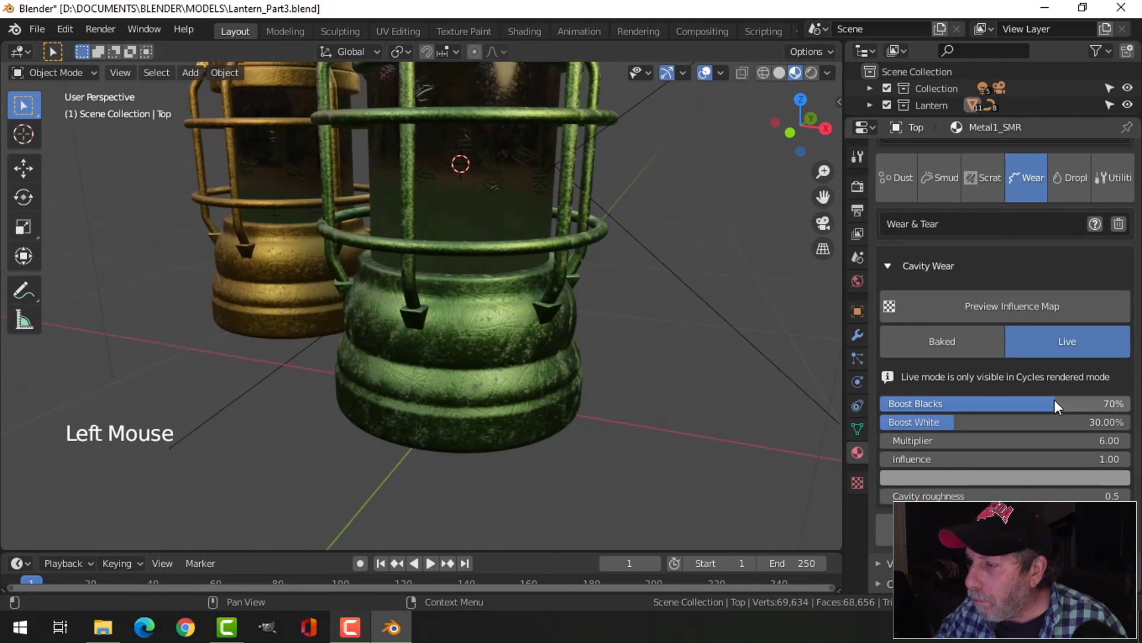
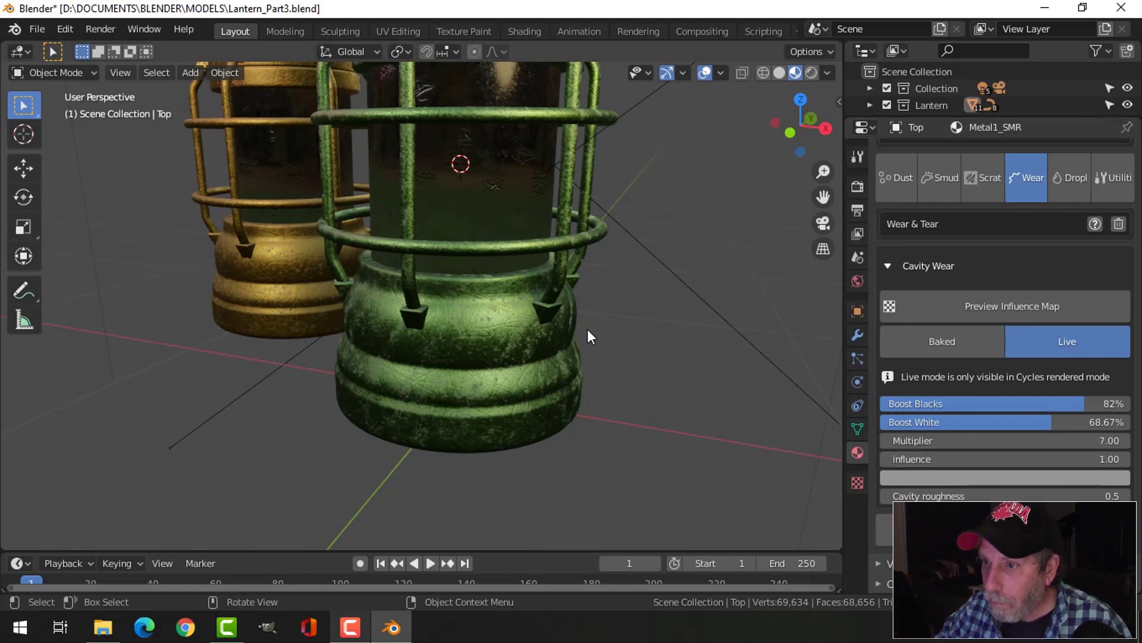
scroll(down, 3)
key(KP_0)
middle_click(589, 252)
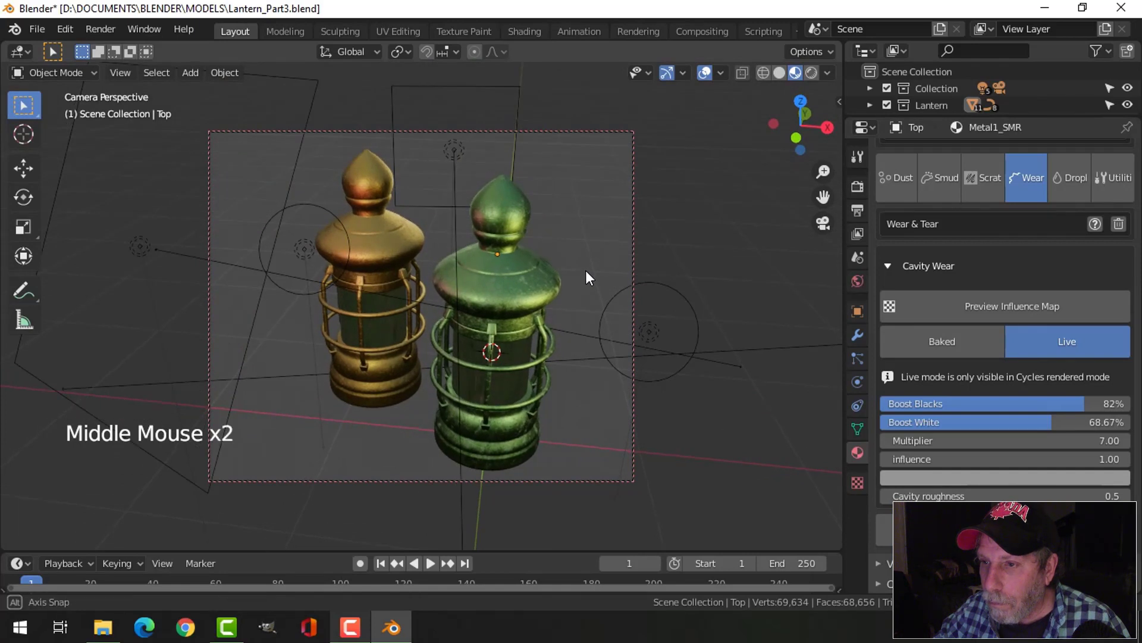